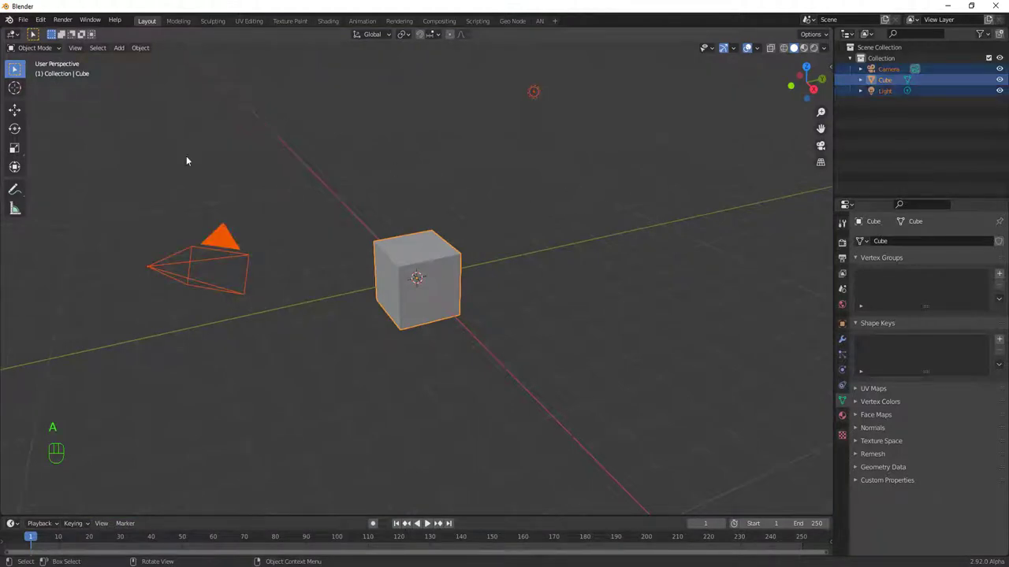
Step: Delete the default cube, camera and light, then view the empty scene in front orthographic
{"action": "key", "text": "x"}
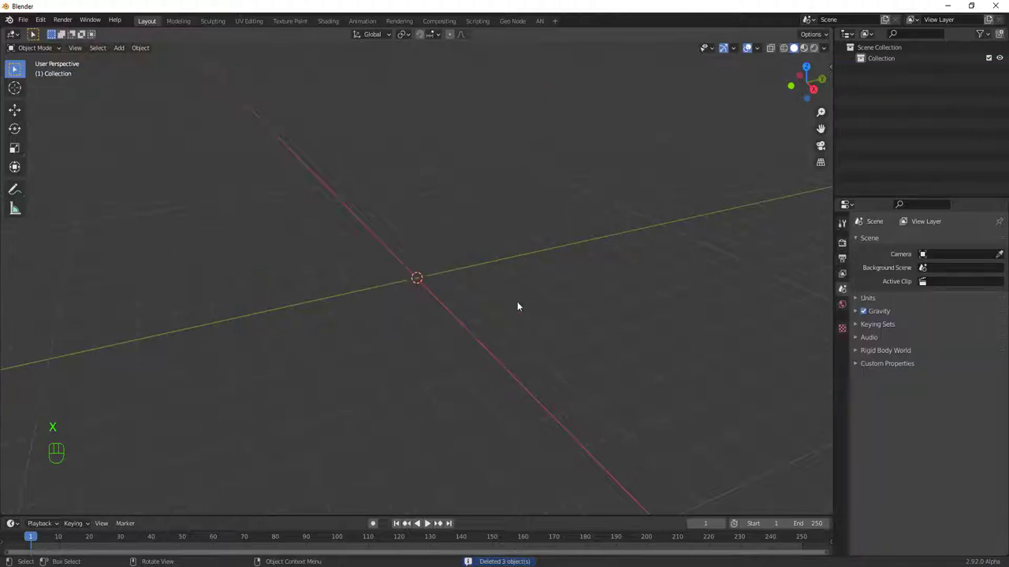
{"action": "key", "text": "KP_1"}
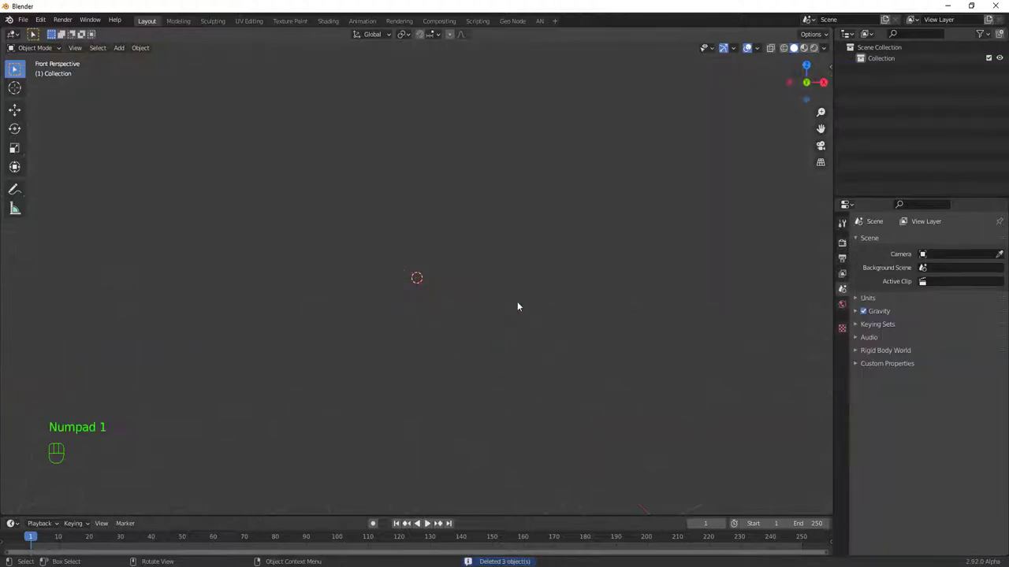
{"action": "key", "text": "KP_5"}
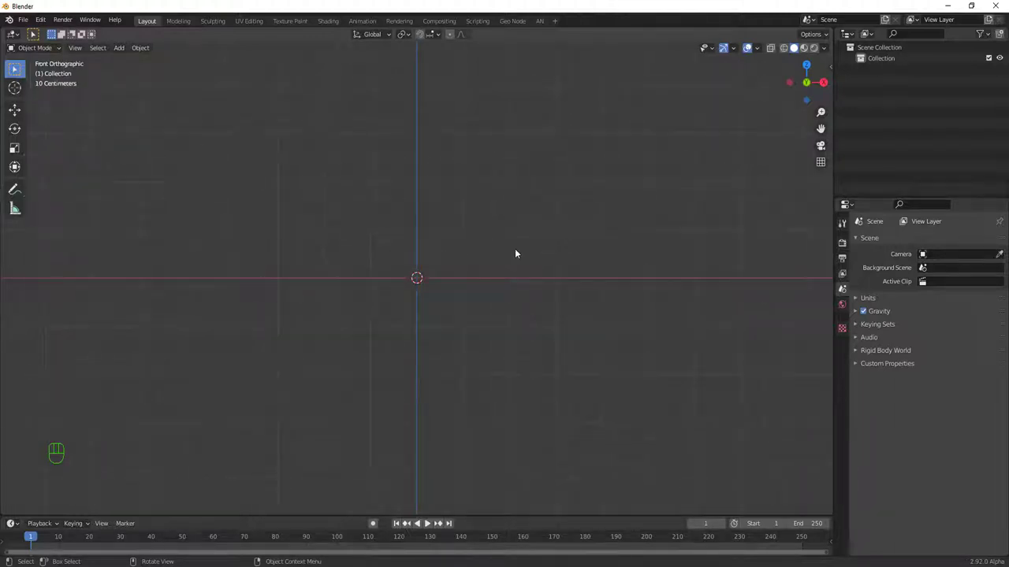
Step: Add a mesh plane and, in Edit Mode, rotate it 90° about X so it stands upright
{"action": "key", "text": "shift+a"}
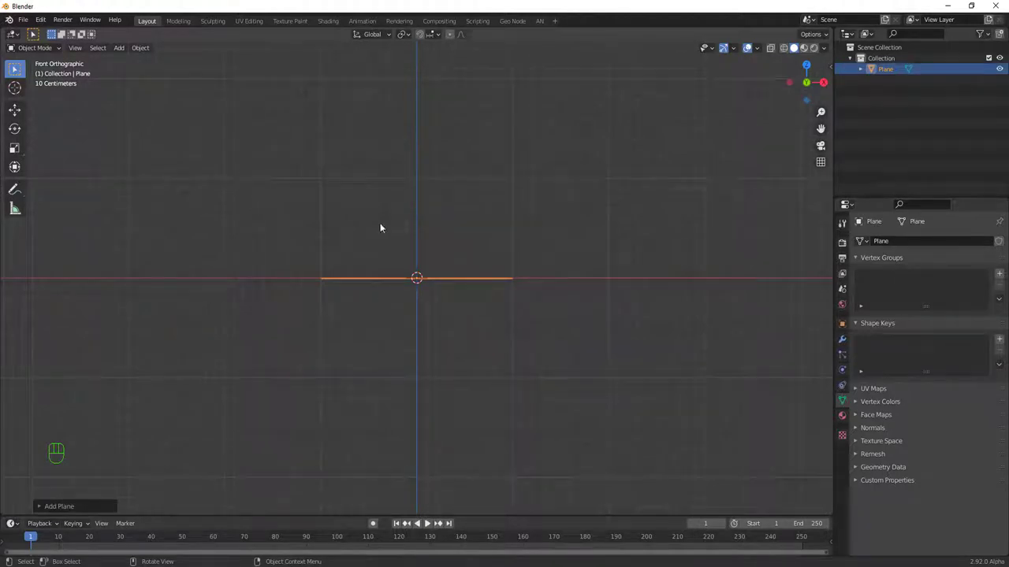
{"action": "left_click_drag", "start_coordinate": [42, 49], "coordinate": [457, 109]}
{"action": "key", "text": "Tab"}
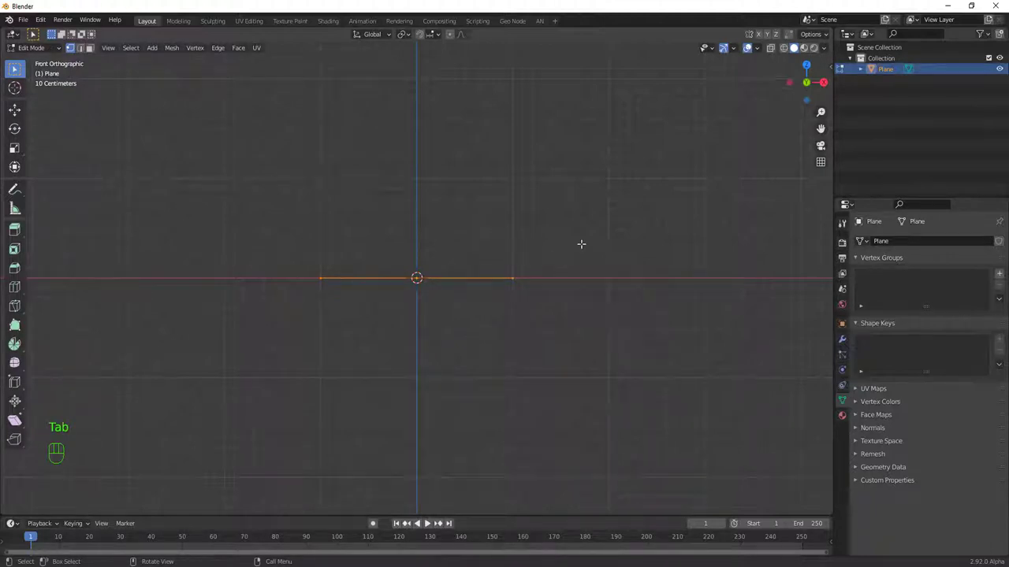
{"action": "key", "text": "r"}
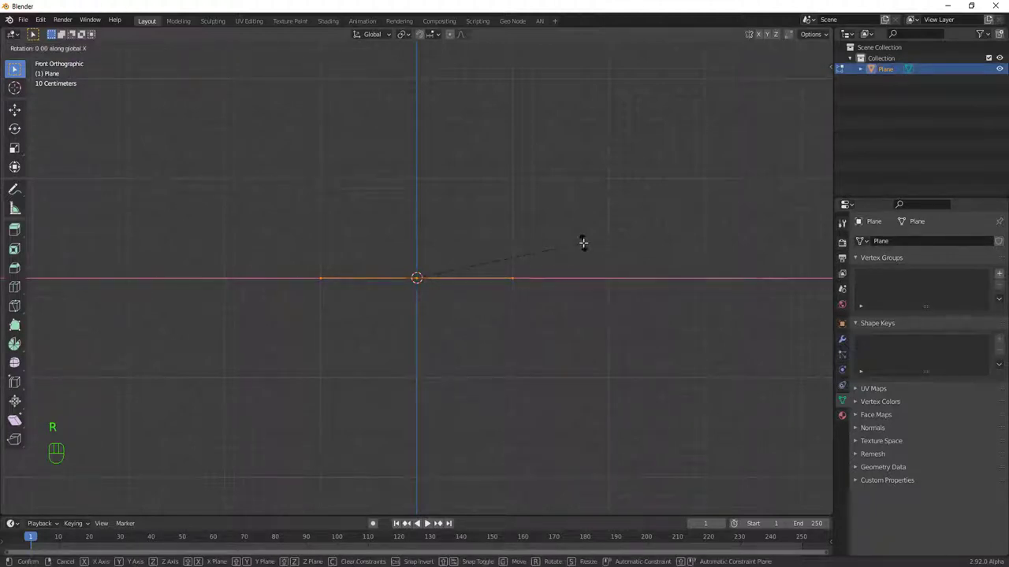
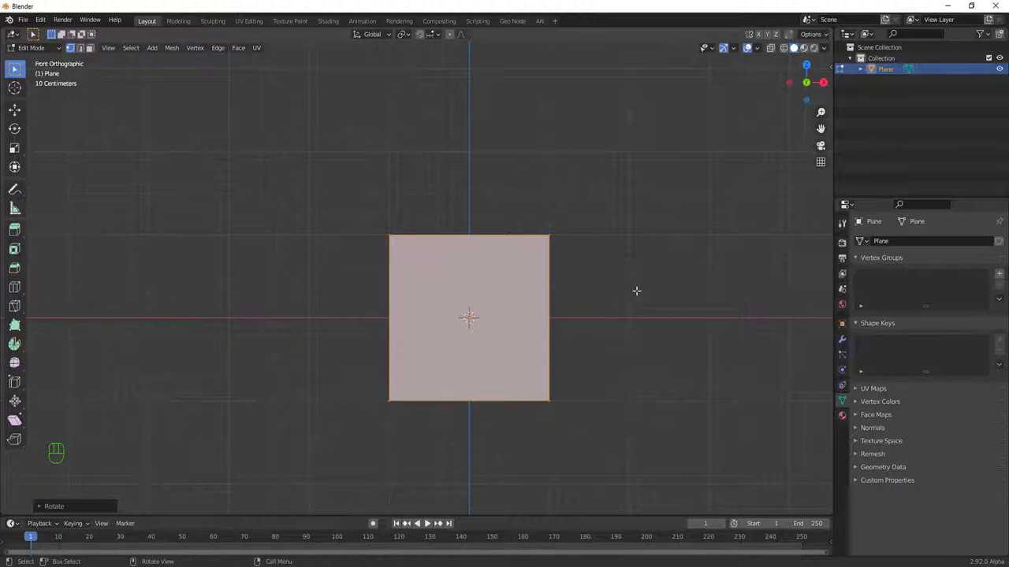
Step: Scale the plane wider along X and loop-cut it into three columns and two rows, all selected
{"action": "key", "text": "s"}
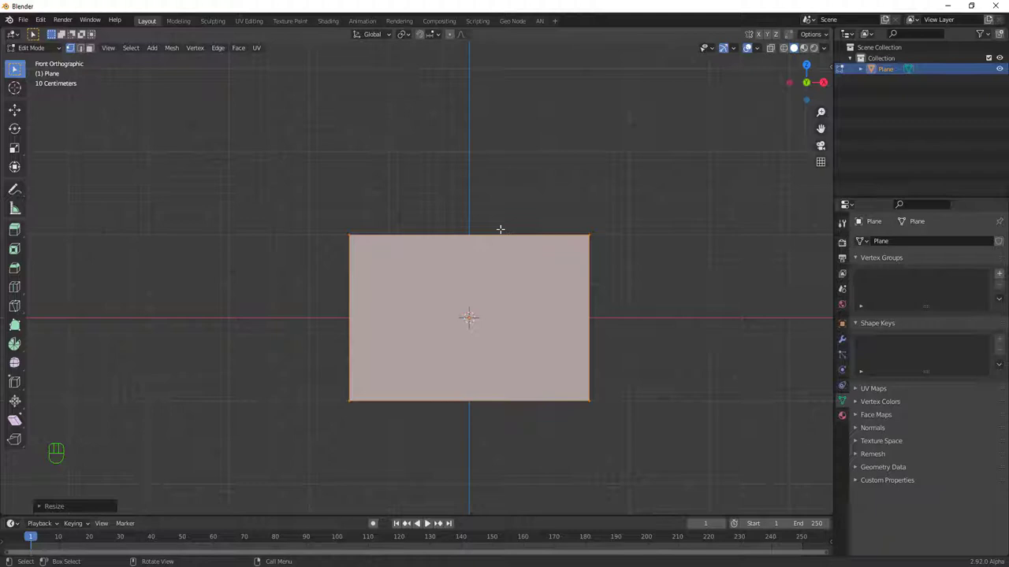
{"action": "key", "text": "ctrl+r"}
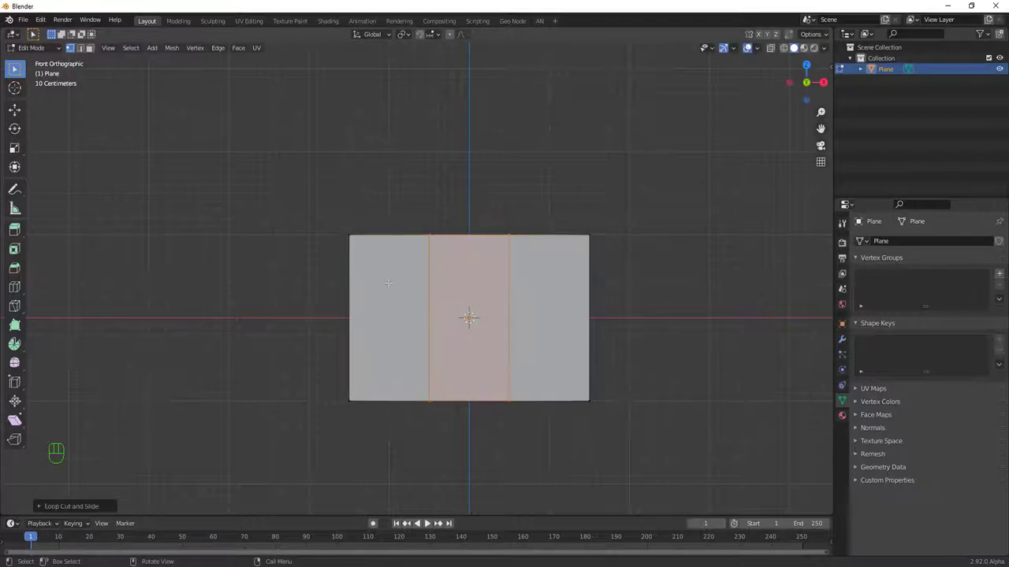
{"action": "key", "text": "ctrl+r"}
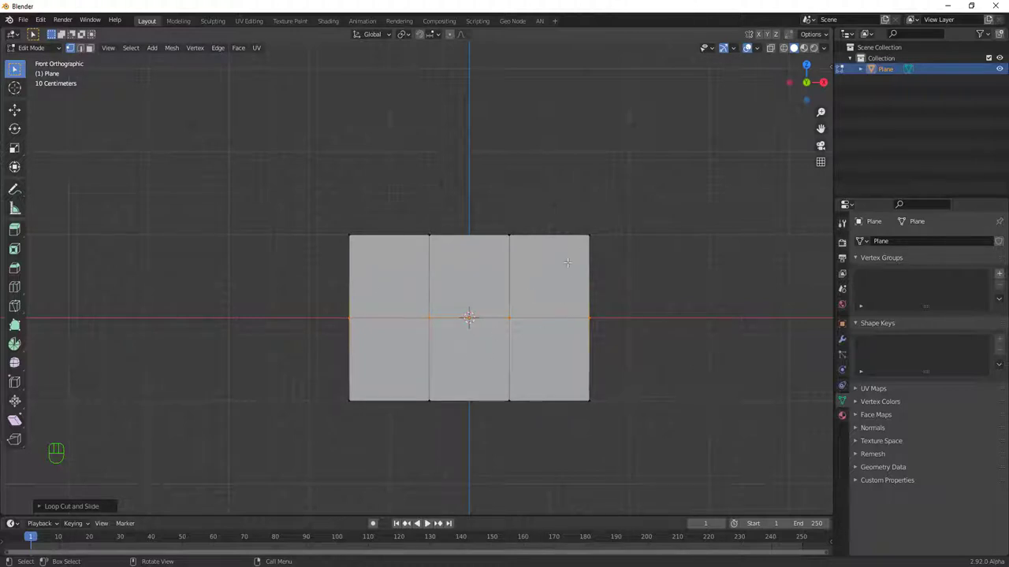
{"action": "key", "text": "a"}
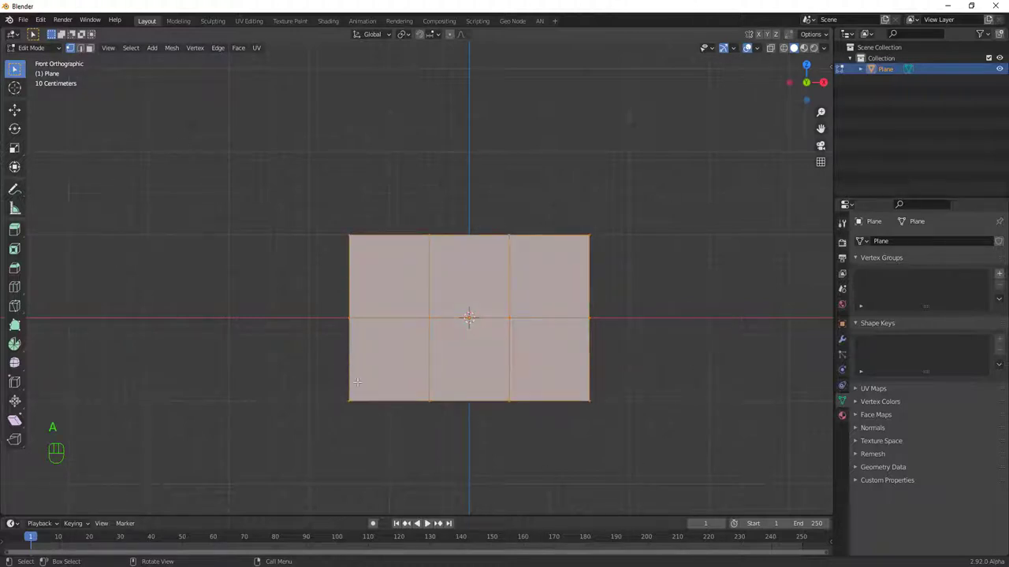
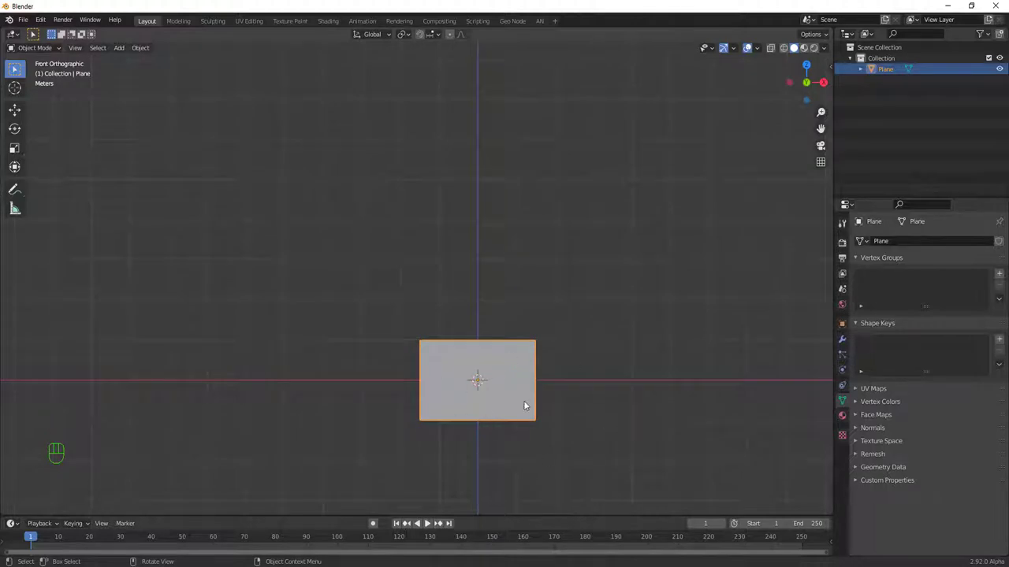
Step: Move the flag plane upward along Z by roughly 9.6 metres
{"action": "key", "text": "g"}
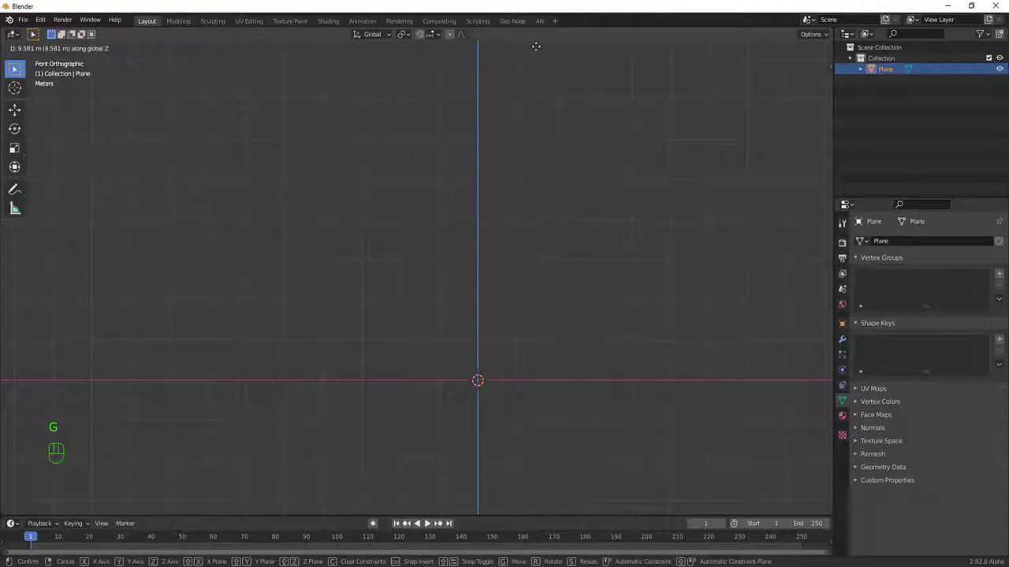
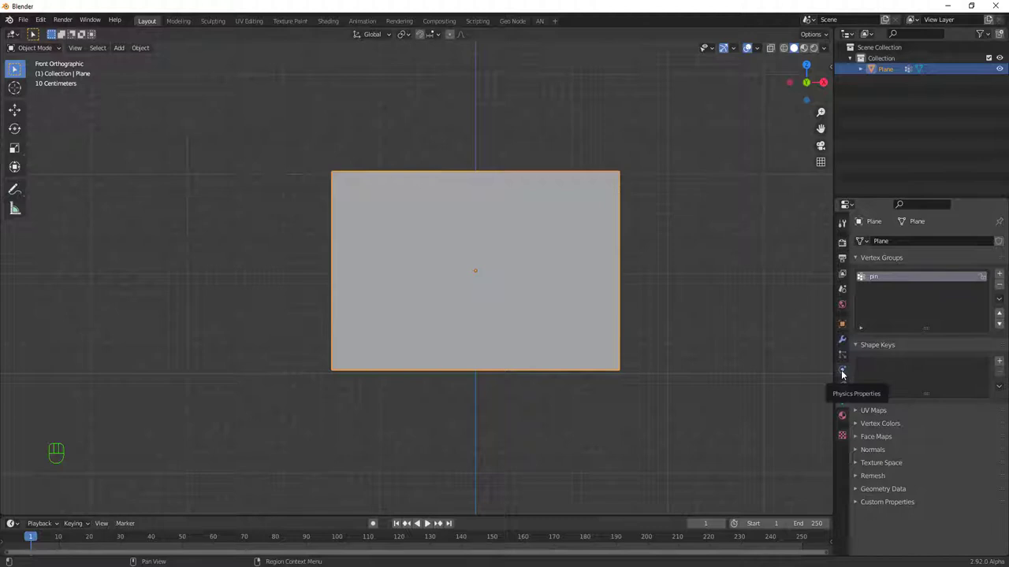
Step: Add Cloth physics to the plane, test-play the falling cloth, then stop back at frame 1
{"action": "left_click", "coordinate": [844, 374]}
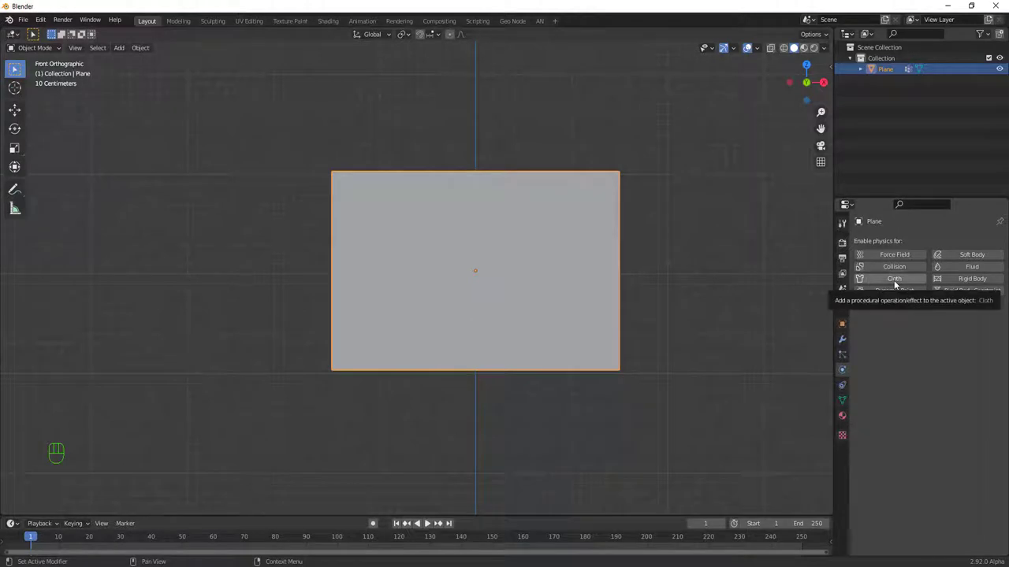
{"action": "left_click", "coordinate": [899, 284]}
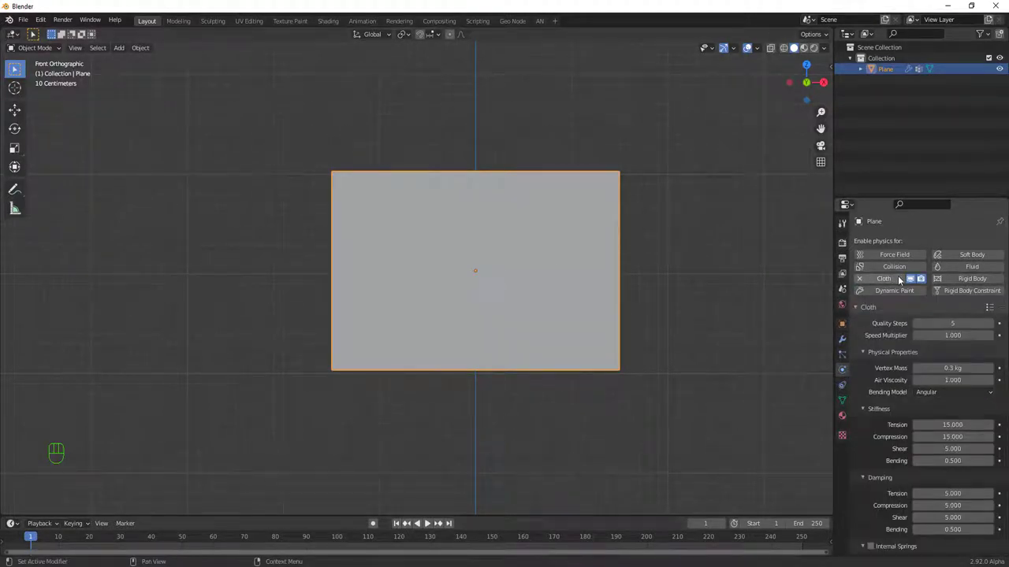
{"action": "key", "text": "space"}
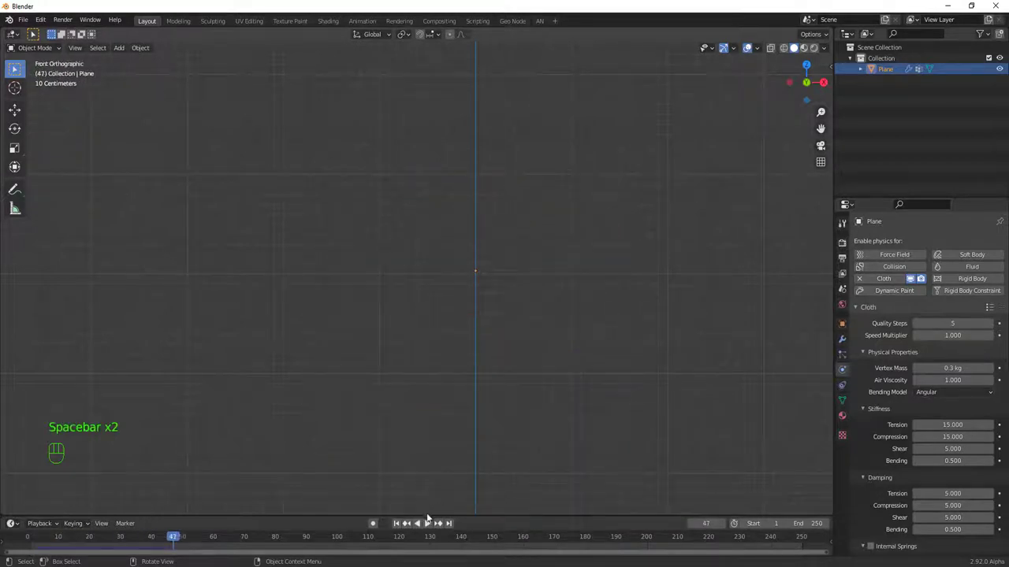
{"action": "left_click", "coordinate": [432, 529]}
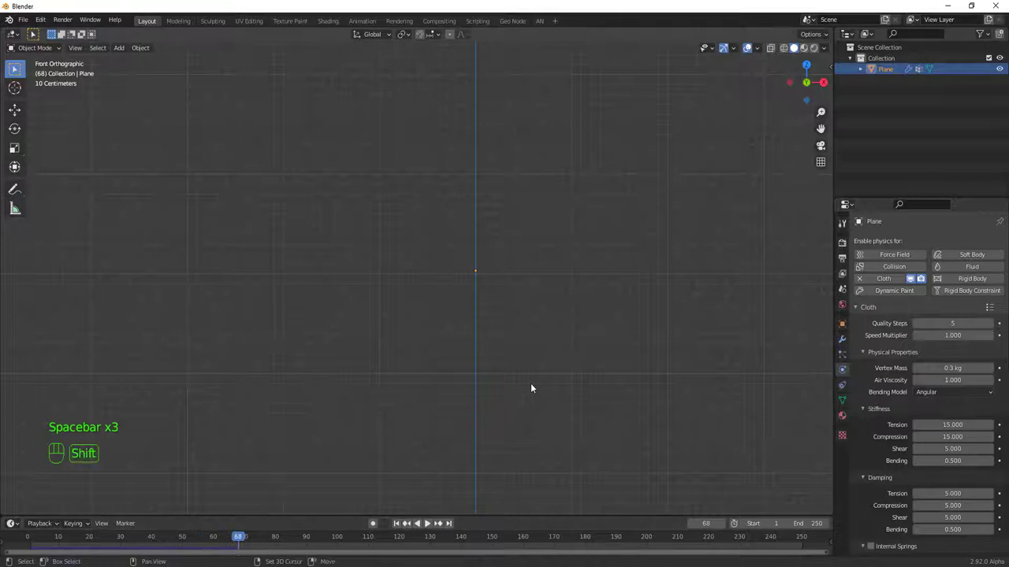
{"action": "key", "text": "shift+Left"}
{"action": "key", "text": "space"}
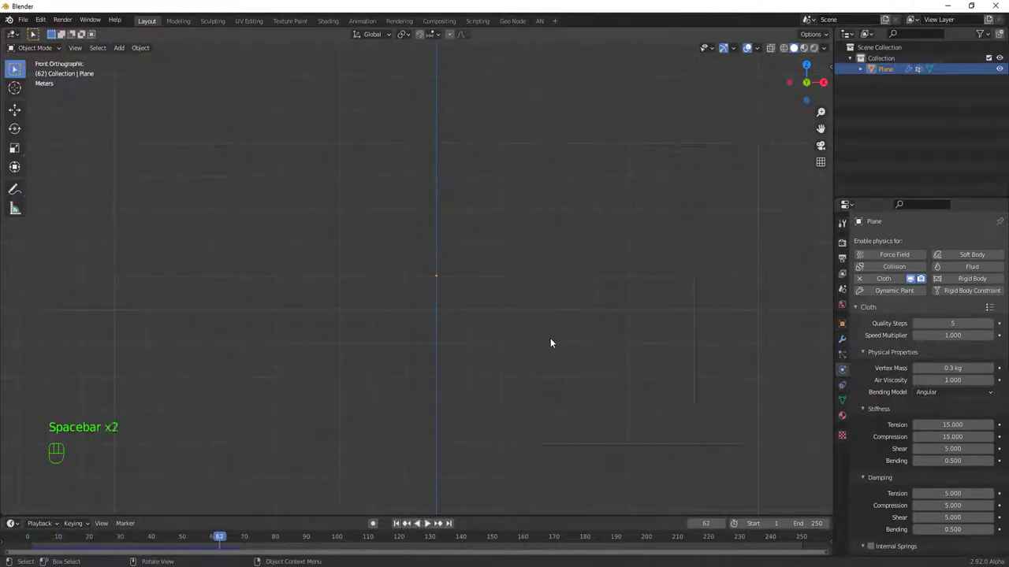
Step: Rewind to frame 1 and collapse Stiffness, Damping, Internal Springs and Pressure to expose the Shape Pin Group
{"action": "key", "text": "shift+Left"}
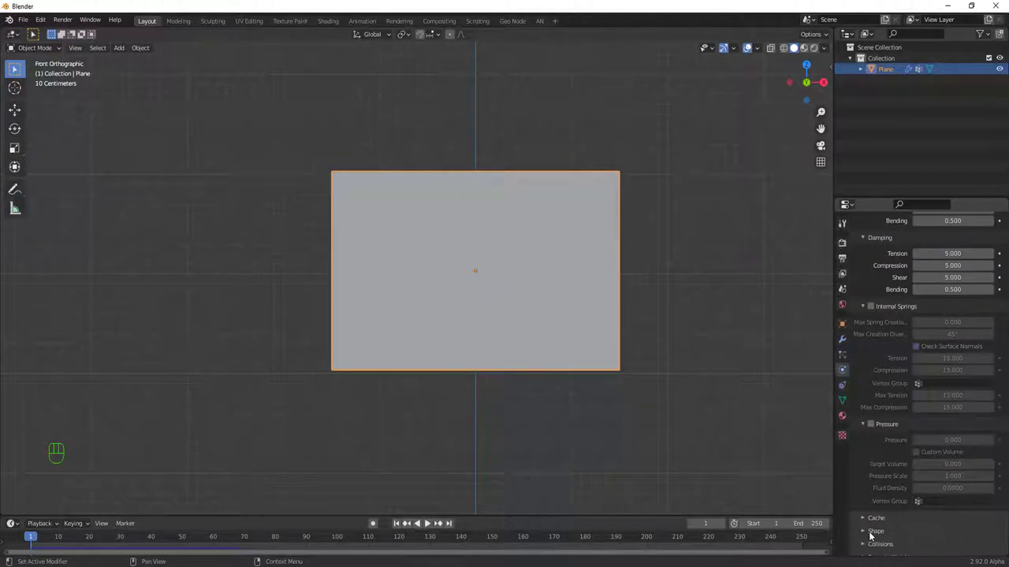
{"action": "left_click", "coordinate": [890, 538]}
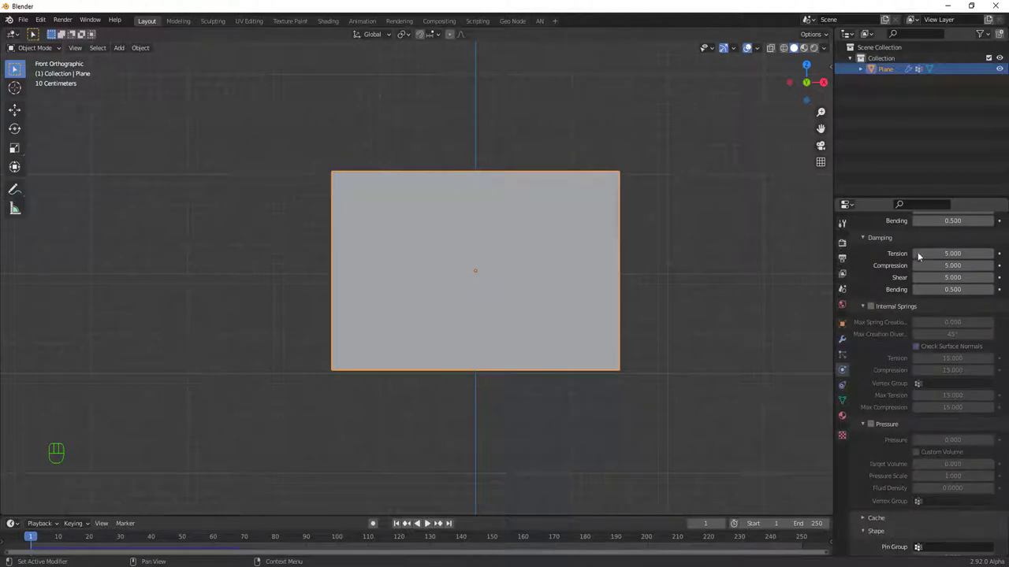
{"action": "left_click", "coordinate": [866, 308]}
{"action": "left_click", "coordinate": [868, 239]}
{"action": "left_click", "coordinate": [864, 321]}
{"action": "left_click", "coordinate": [862, 304]}
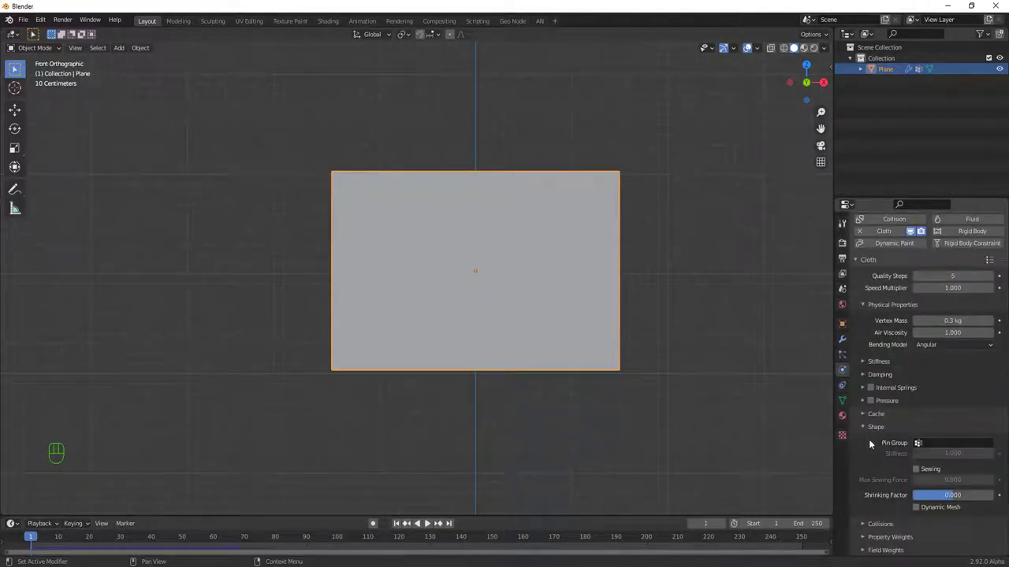
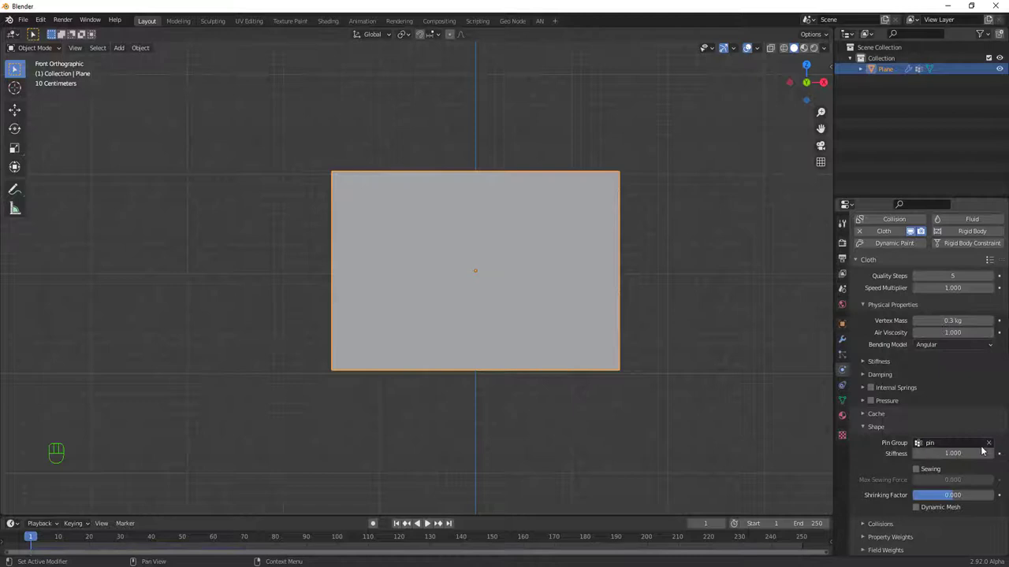
Step: Play the pinned cloth simulation to frame 221 and orbit to inspect the hanging folds
{"action": "key", "text": "space"}
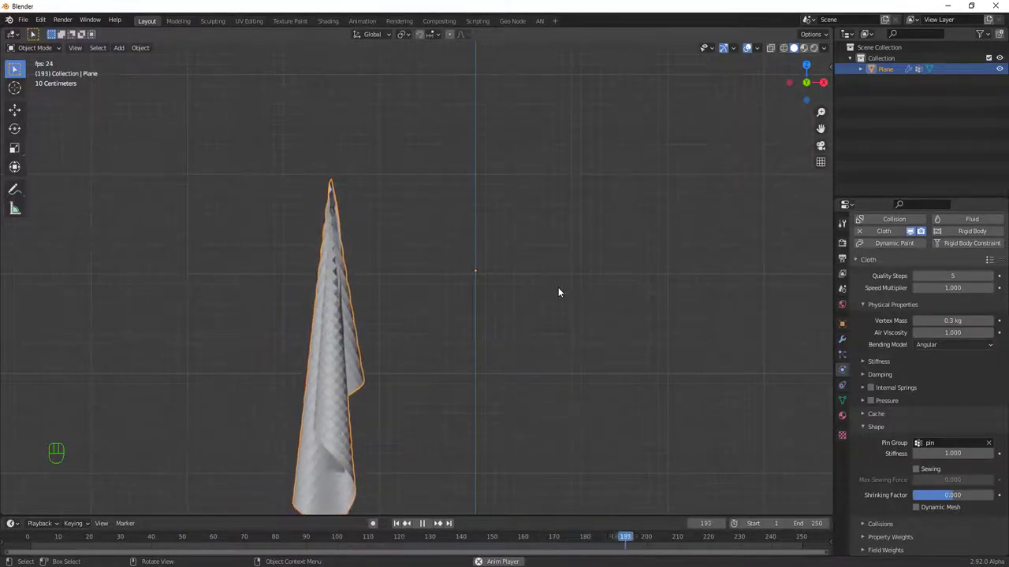
{"action": "key", "text": "space"}
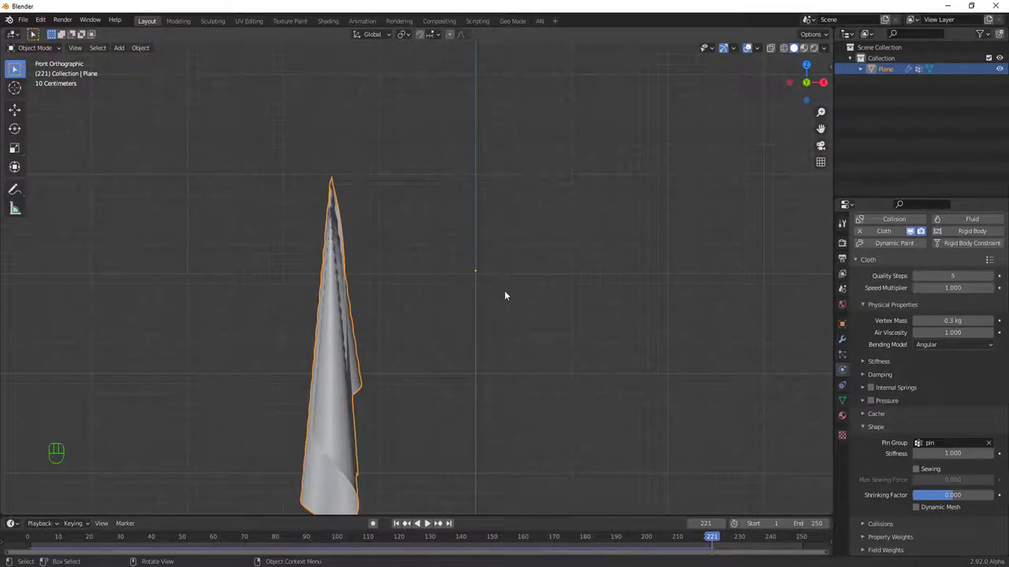
{"action": "left_click_drag", "start_coordinate": [378, 341], "coordinate": [280, 350]}
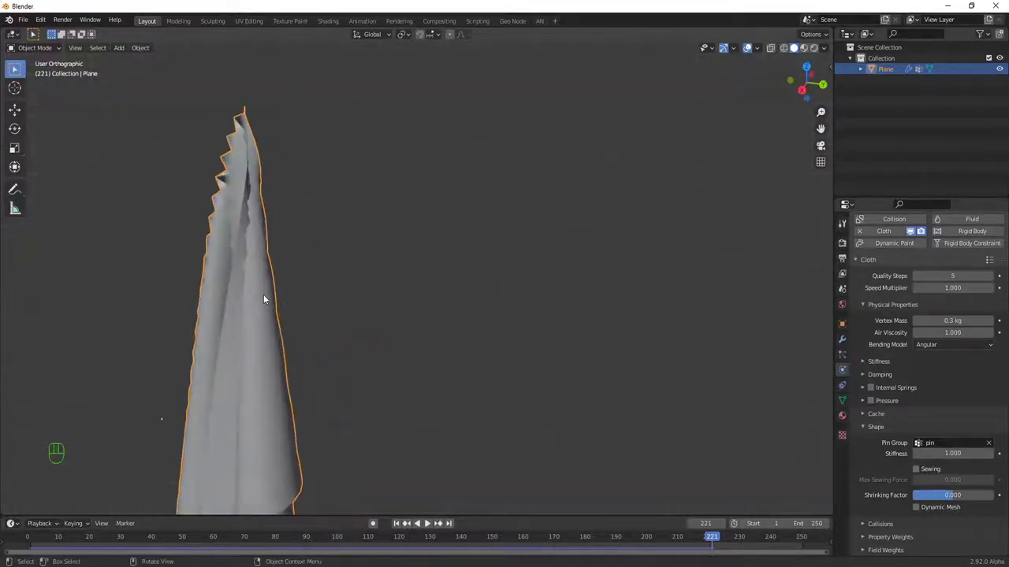
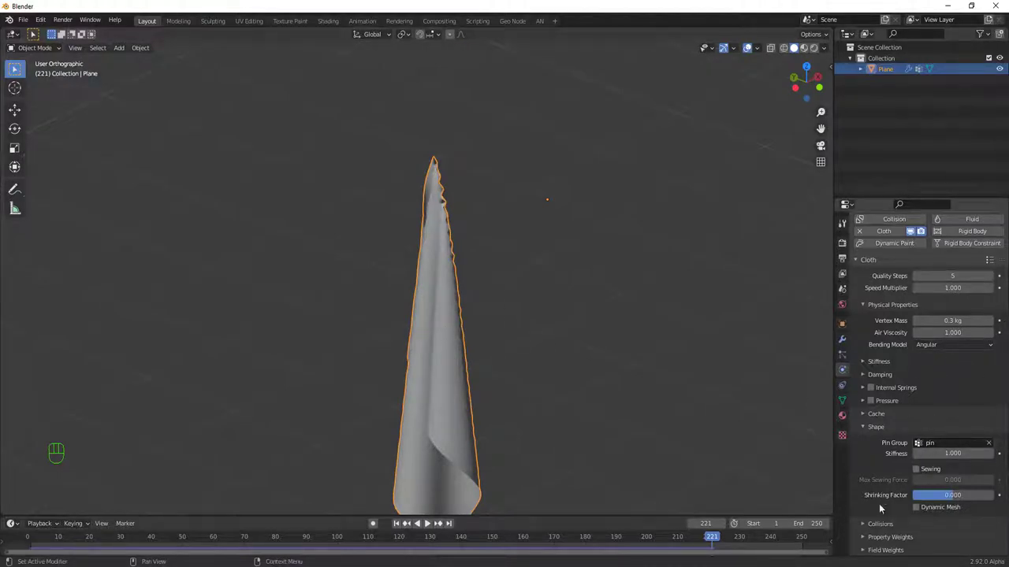
Step: Enable Self Collisions in the cloth's Collisions settings
{"action": "left_click", "coordinate": [876, 528]}
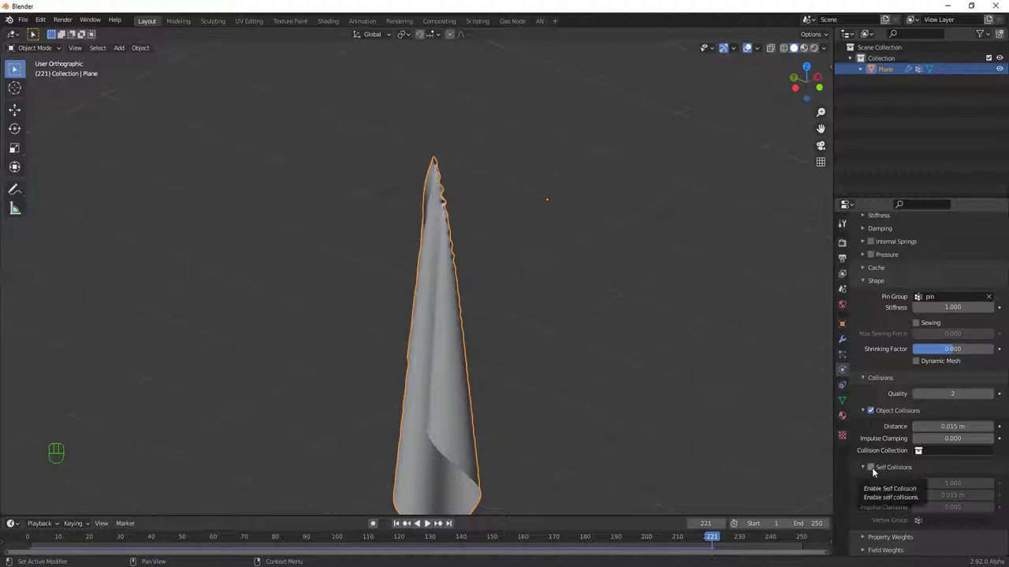
{"action": "left_click", "coordinate": [876, 471]}
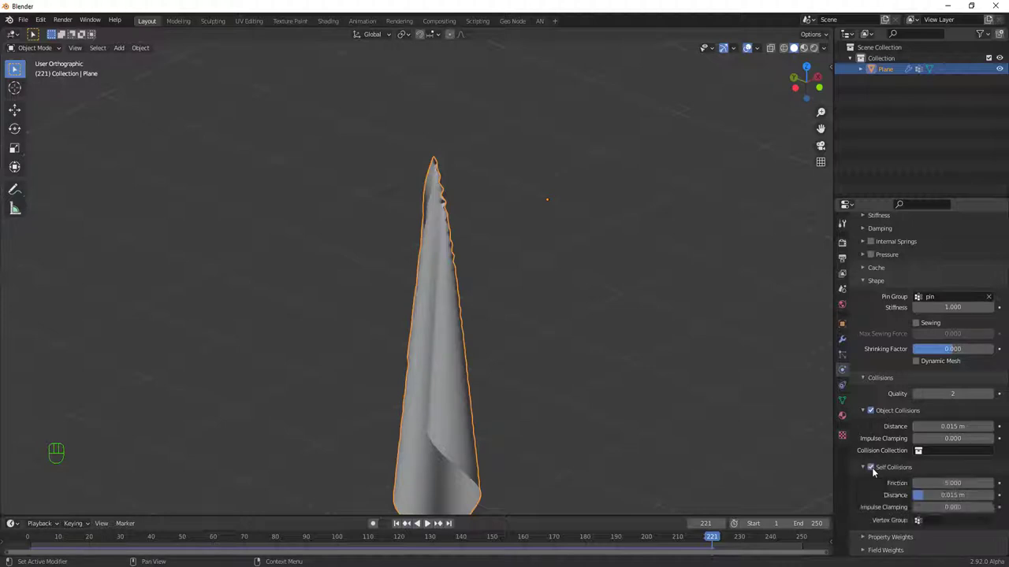
Step: Re-simulate the self-colliding cloth to about frame 215 and view it hanging from the front
{"action": "key", "text": "shift+Left"}
{"action": "left_click_drag", "start_coordinate": [496, 371], "coordinate": [463, 352]}
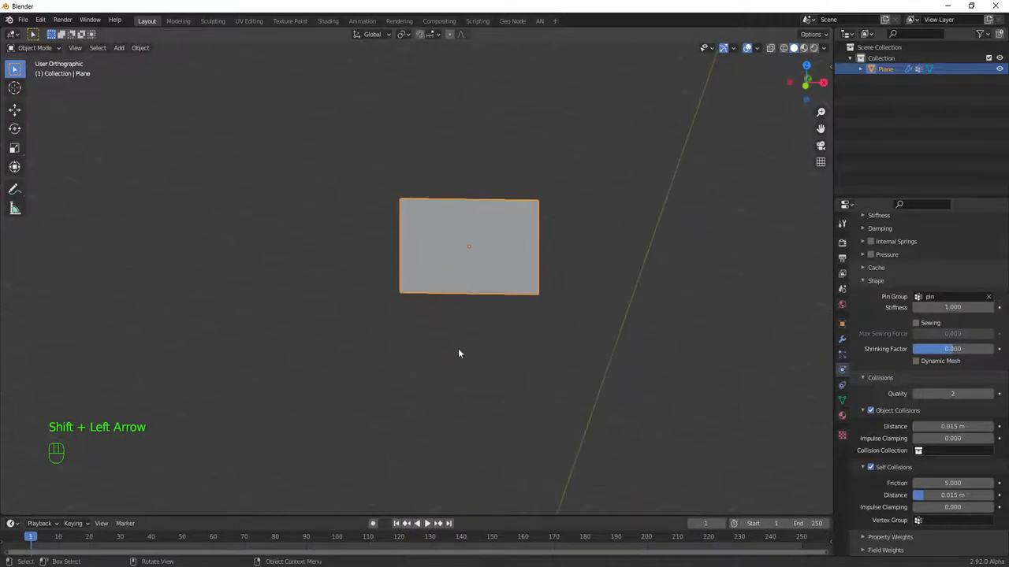
{"action": "key", "text": "space"}
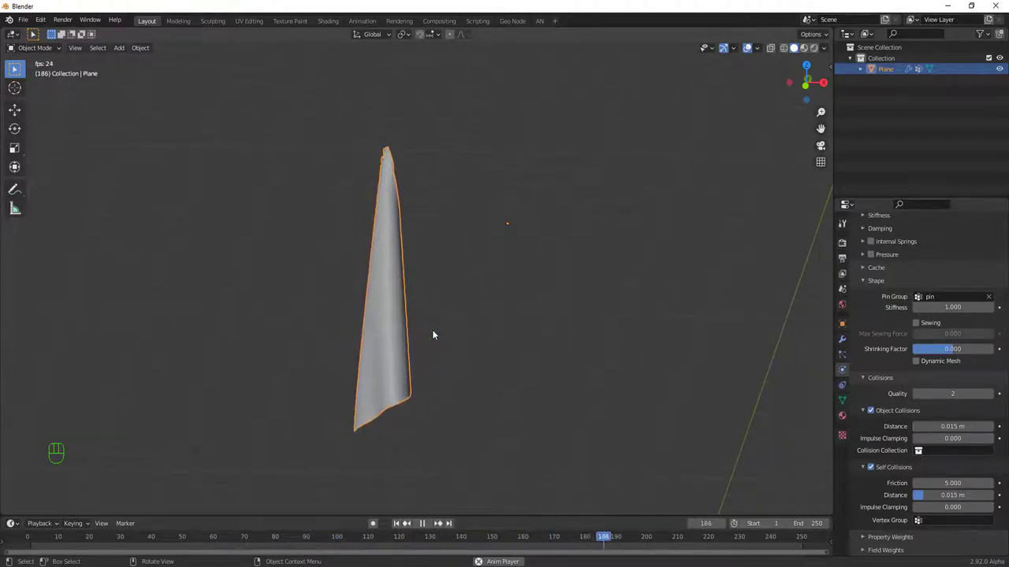
{"action": "key", "text": "space"}
{"action": "key", "text": "KP_1"}
{"action": "left_click_drag", "start_coordinate": [487, 292], "coordinate": [504, 291]}
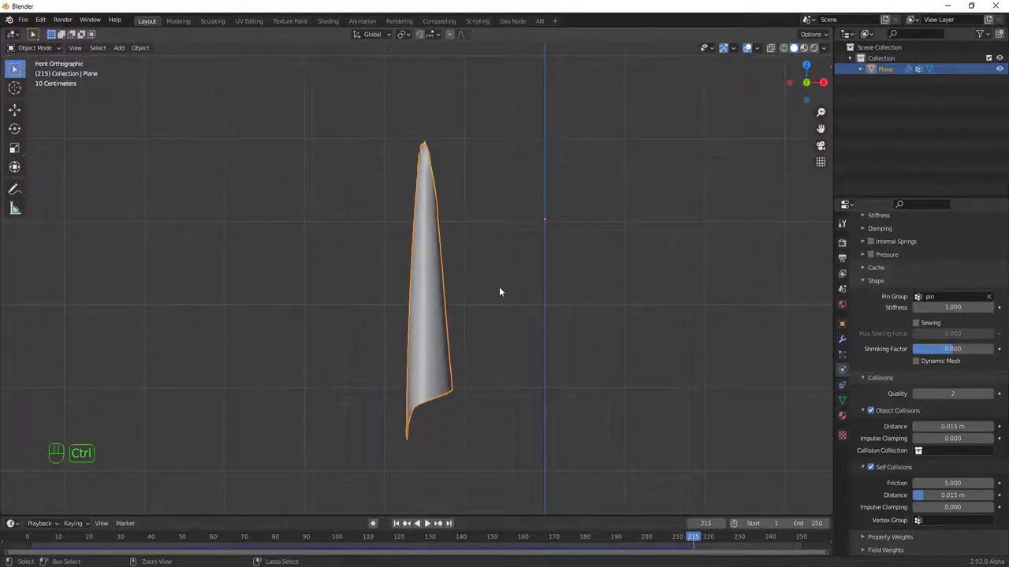
Step: Save the project as Bendera.blend, replay the cloth to frame 90 and zoom on its jagged edge
{"action": "key", "text": "ctrl+s"}
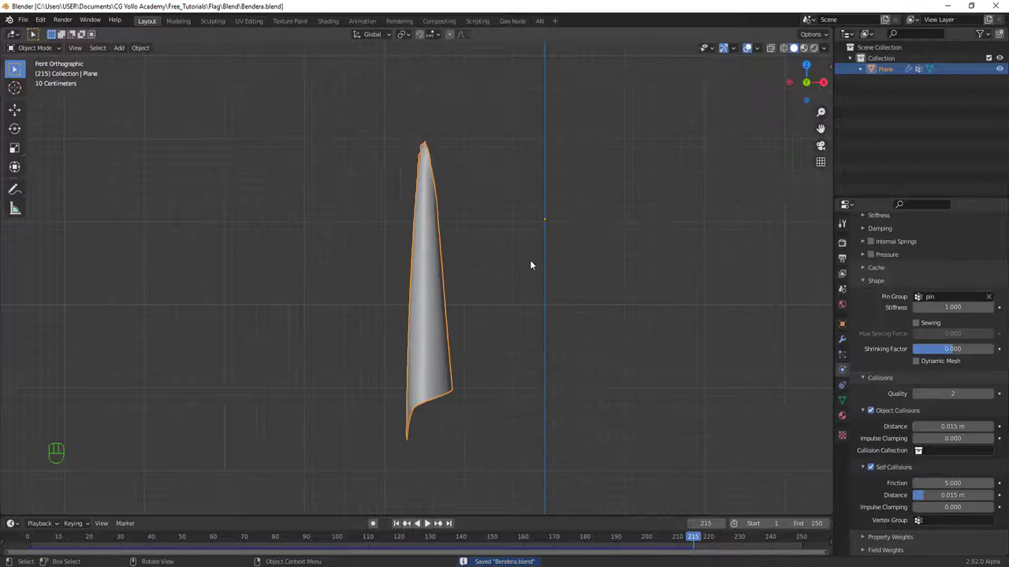
{"action": "key", "text": "shift+Left"}
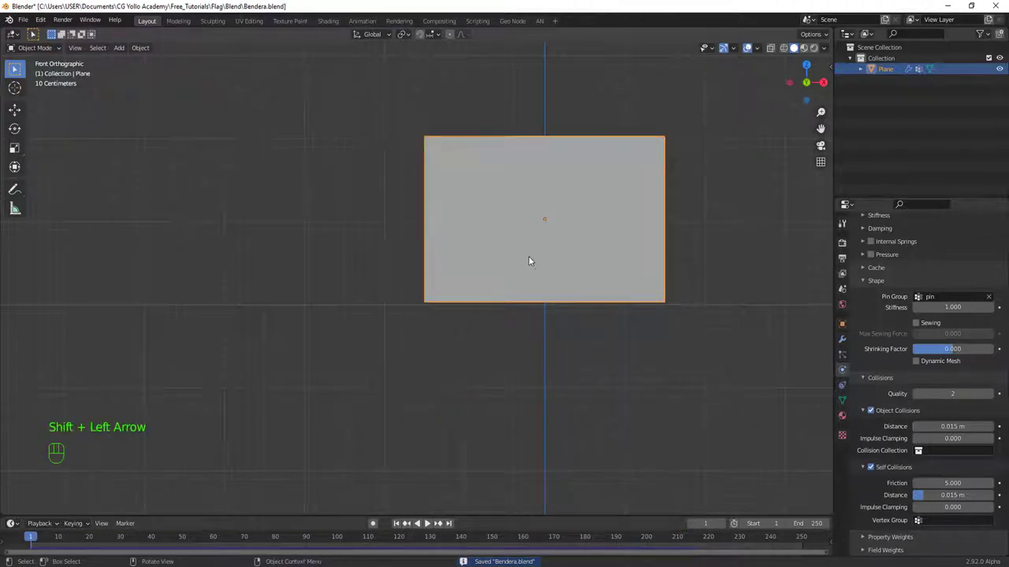
{"action": "key", "text": "space"}
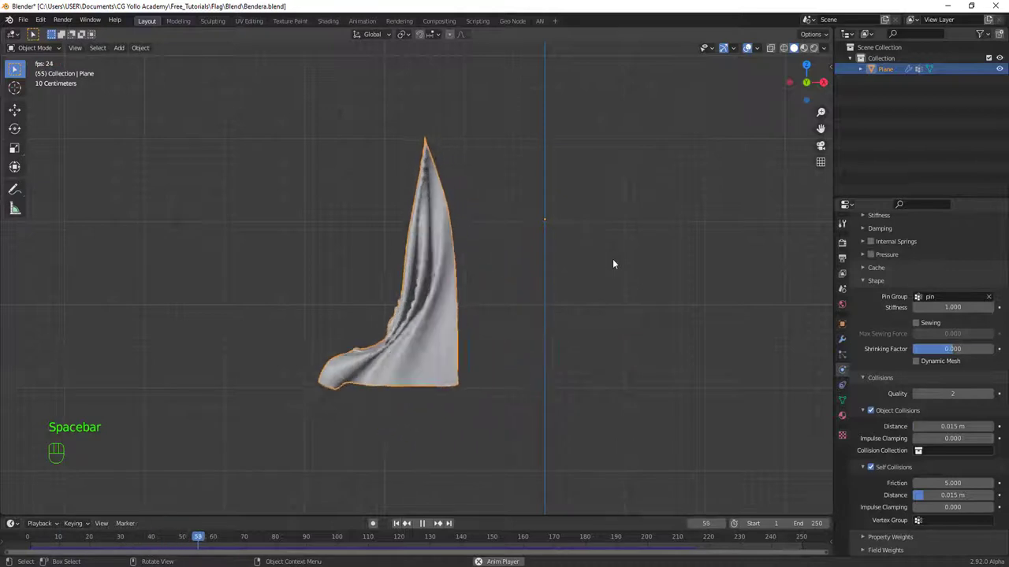
{"action": "key", "text": "space"}
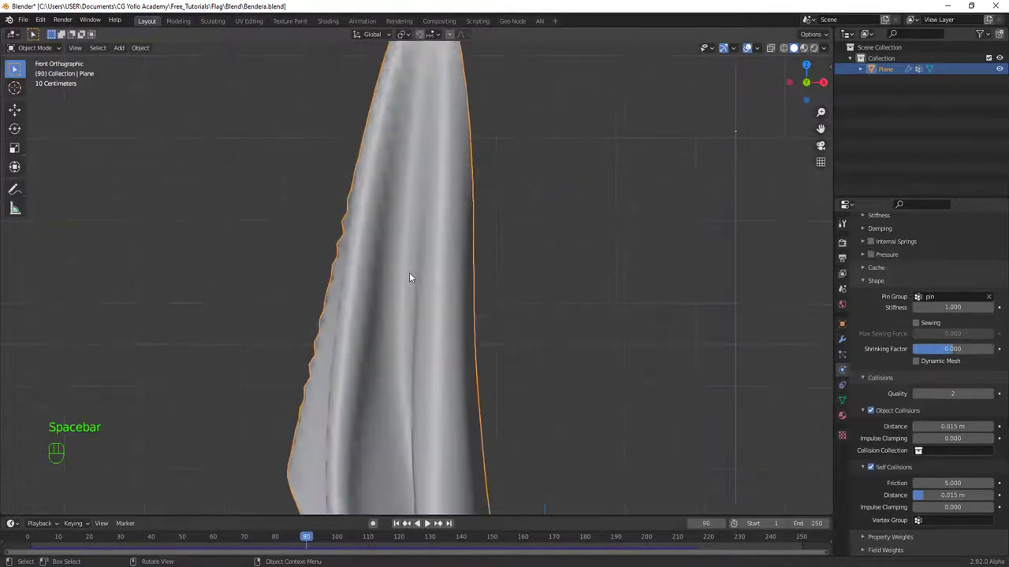
{"action": "left_click_drag", "start_coordinate": [439, 318], "coordinate": [487, 266]}
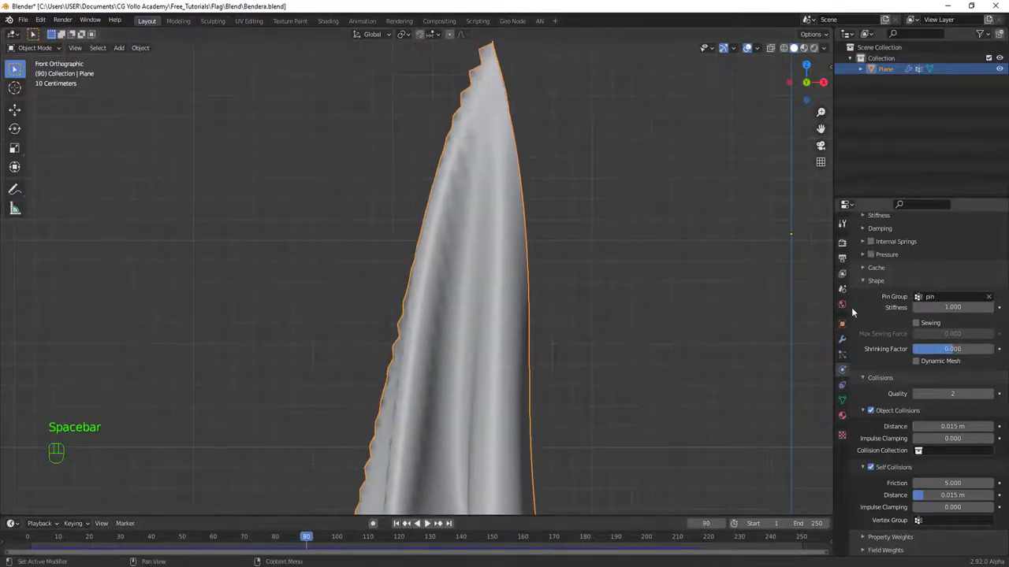
Step: Add a Subdivision Surface modifier to the cloth so the simulated flag looks smooth
{"action": "left_click", "coordinate": [846, 343]}
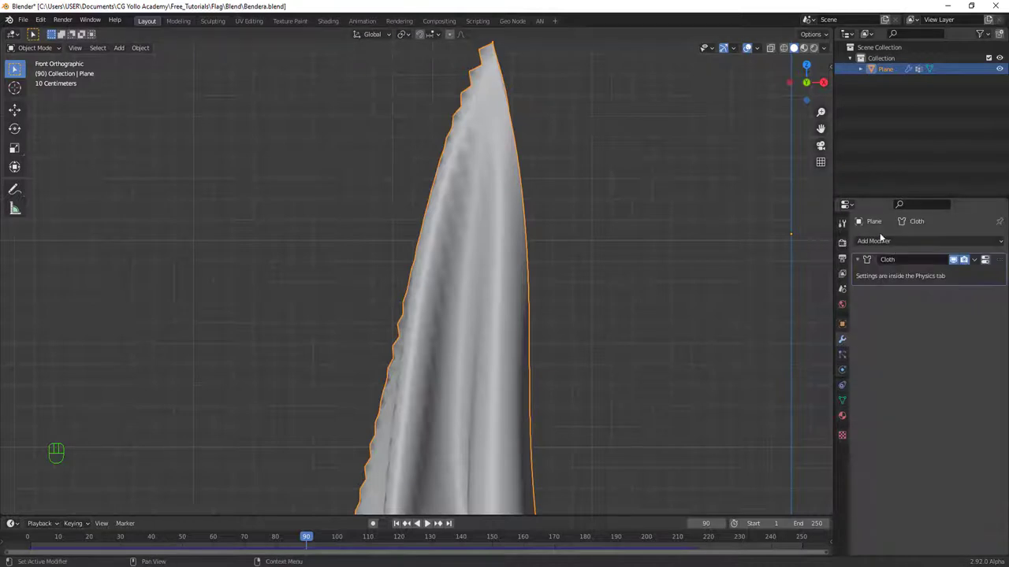
{"action": "left_click_drag", "start_coordinate": [890, 244], "coordinate": [810, 439]}
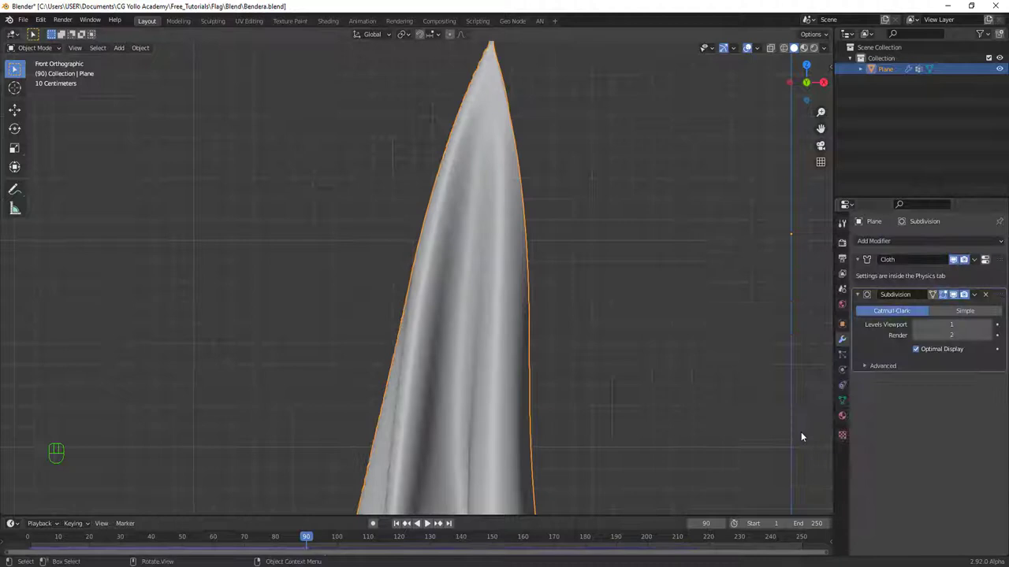
{"action": "middle_click", "coordinate": [496, 273]}
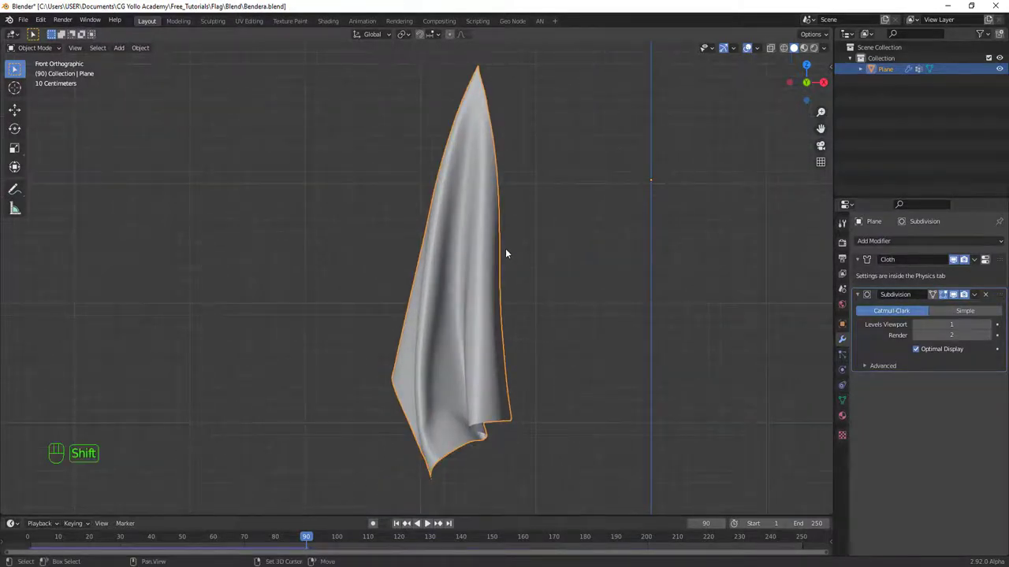
Step: Replay the smoothed cloth simulation from the start, then bring up the Add menu for a force field
{"action": "key", "text": "shift+Left"}
{"action": "key", "text": "space"}
{"action": "middle_click", "coordinate": [493, 248]}
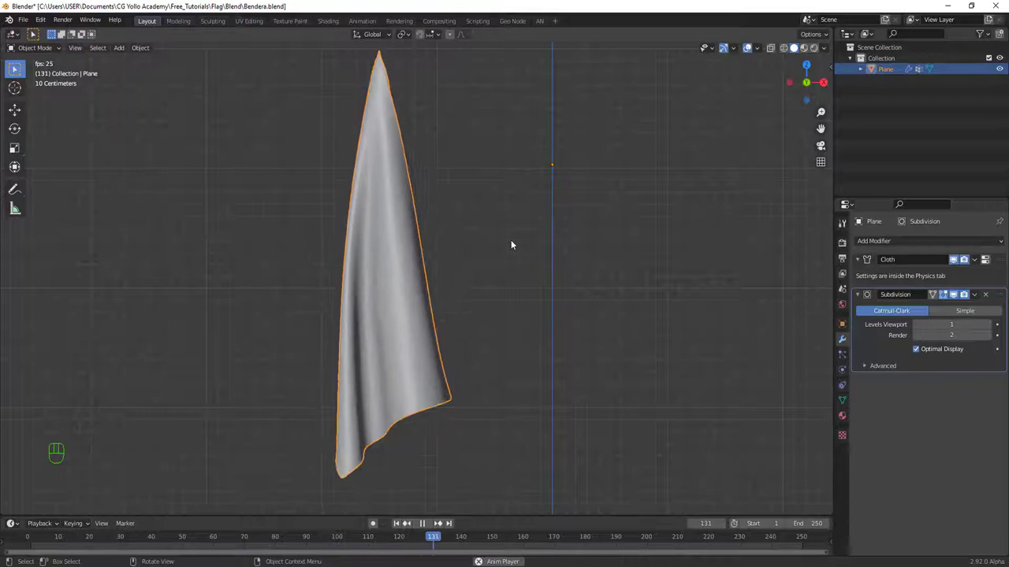
{"action": "key", "text": "space"}
{"action": "key", "text": "shift+a"}
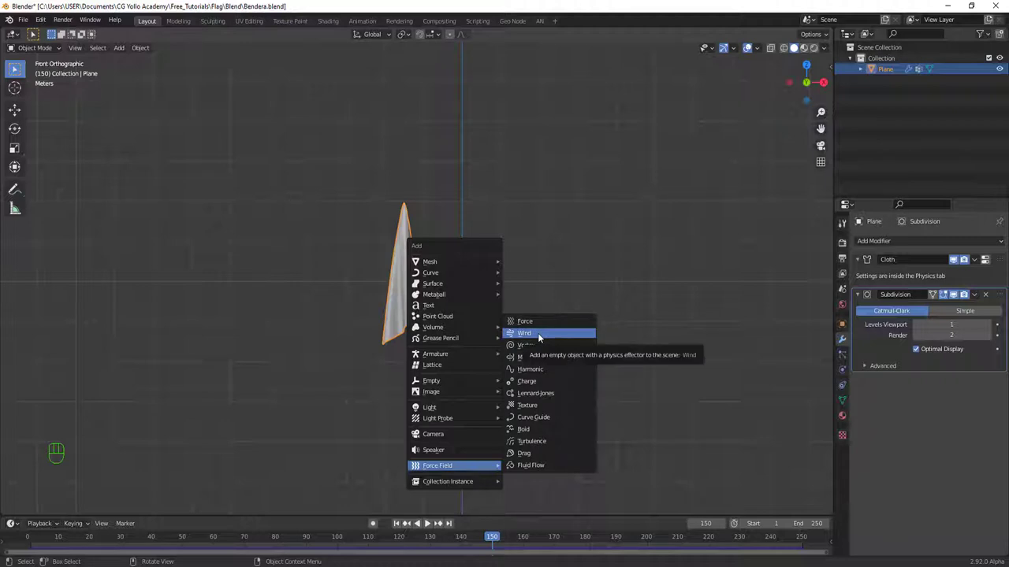
Step: Add a Wind force field and rotate it 90° on Y so it blows sideways
{"action": "left_click_drag", "start_coordinate": [501, 386], "coordinate": [496, 311]}
{"action": "left_click_drag", "start_coordinate": [501, 352], "coordinate": [496, 367]}
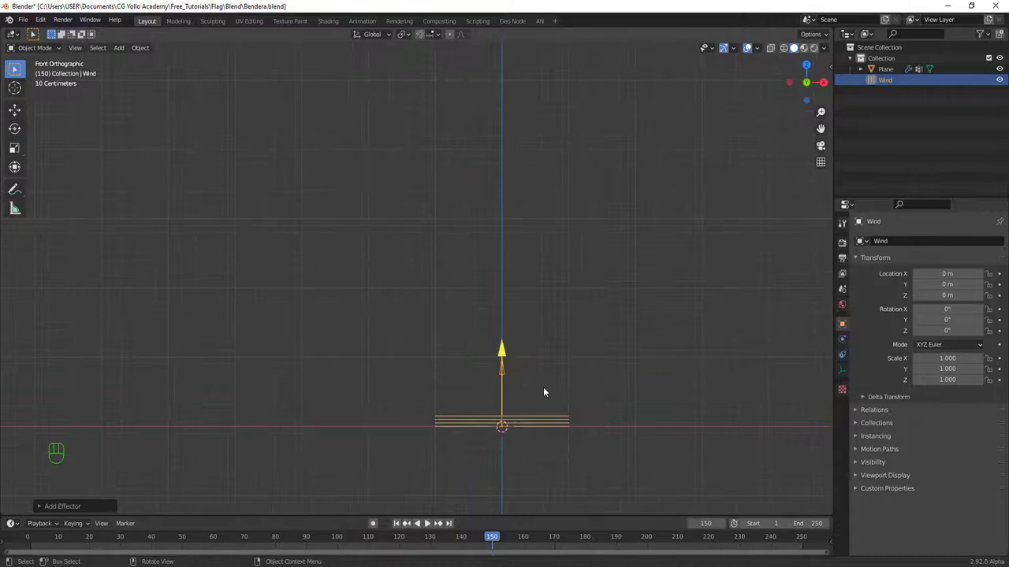
{"action": "left_click_drag", "start_coordinate": [555, 390], "coordinate": [453, 408]}
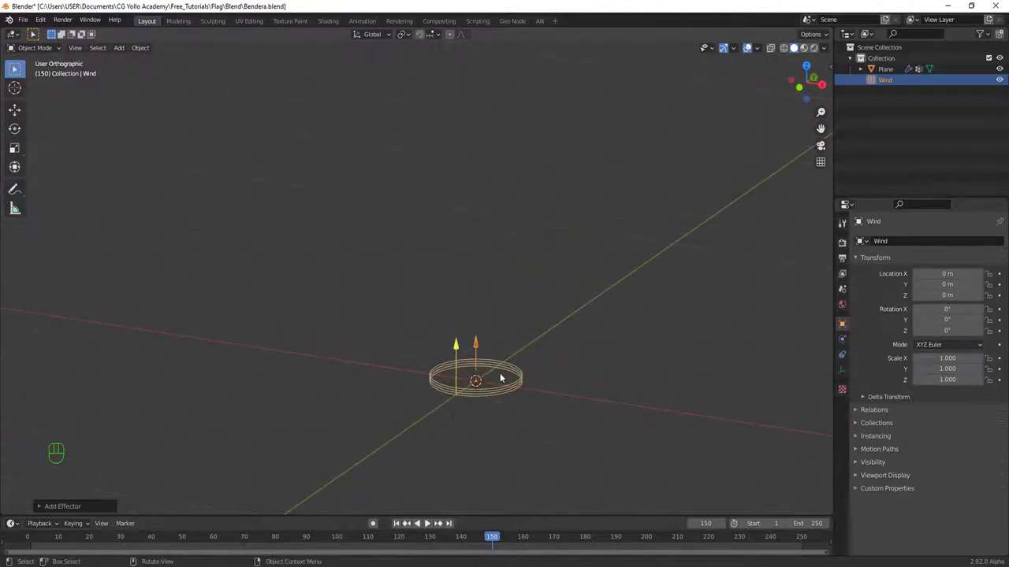
{"action": "key", "text": "KP_1"}
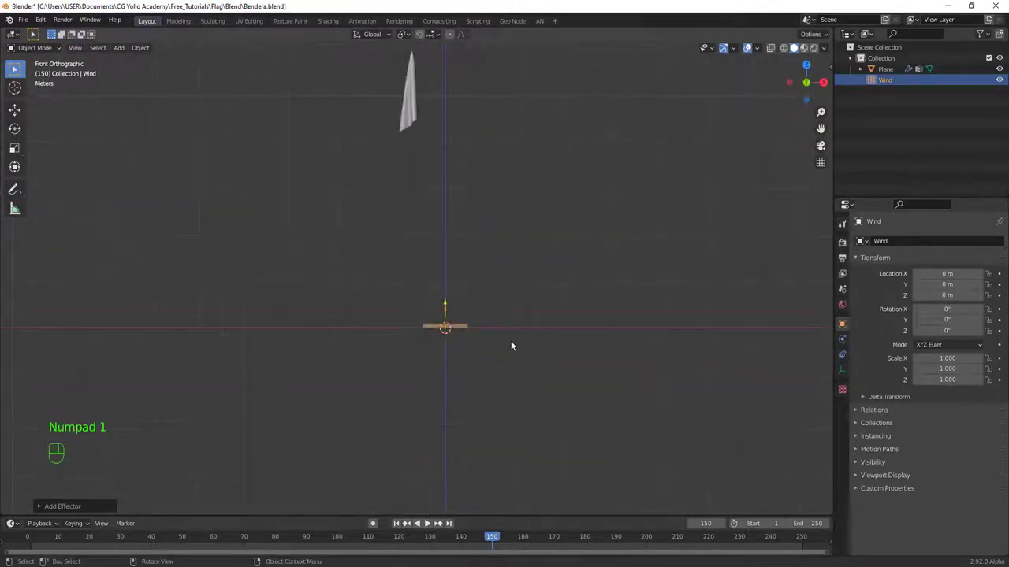
{"action": "key", "text": "r"}
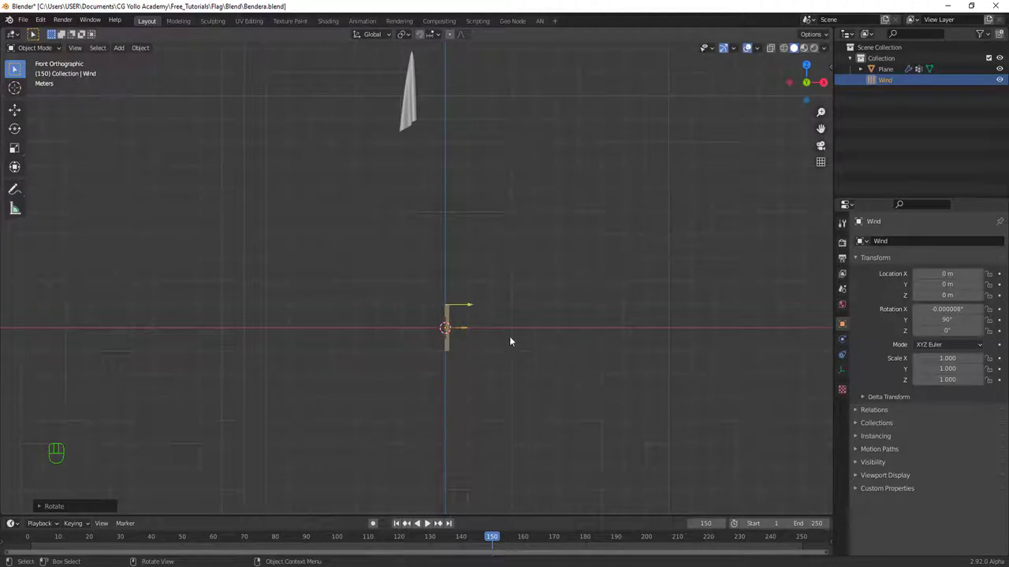
Step: Move the wind to the left of the cloth at flag height
{"action": "middle_click", "coordinate": [569, 338]}
{"action": "key", "text": "g"}
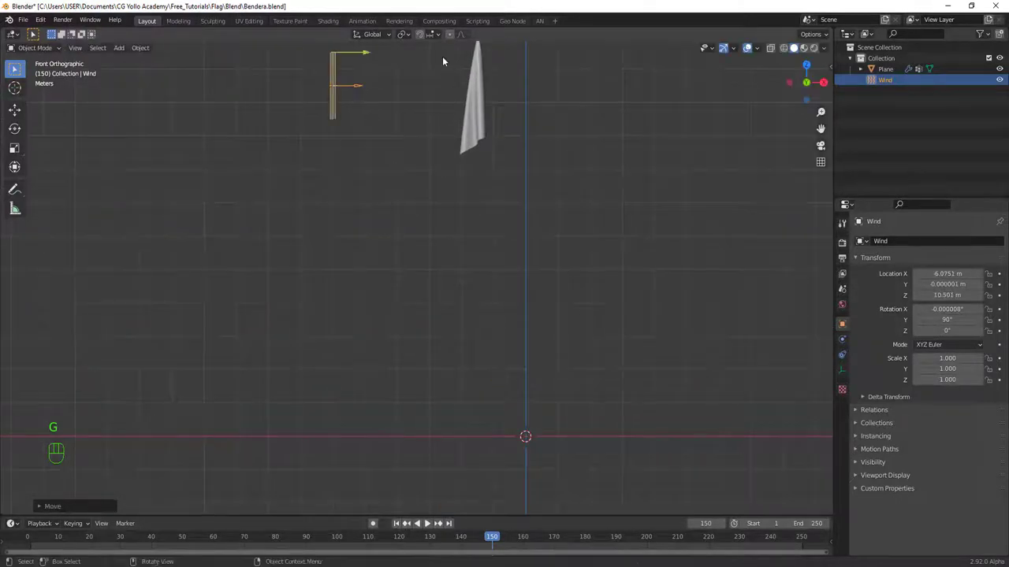
{"action": "middle_click", "coordinate": [439, 130]}
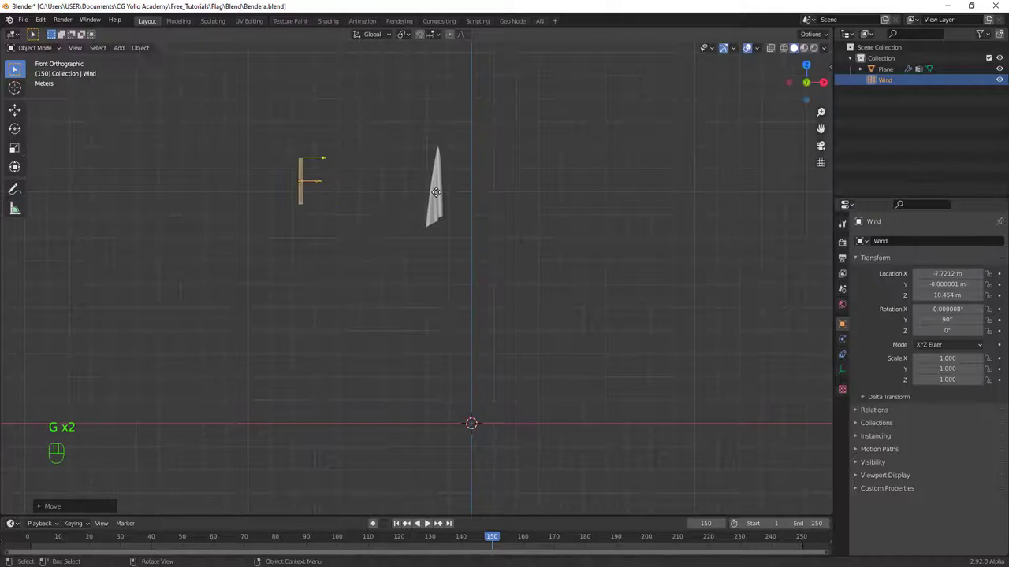
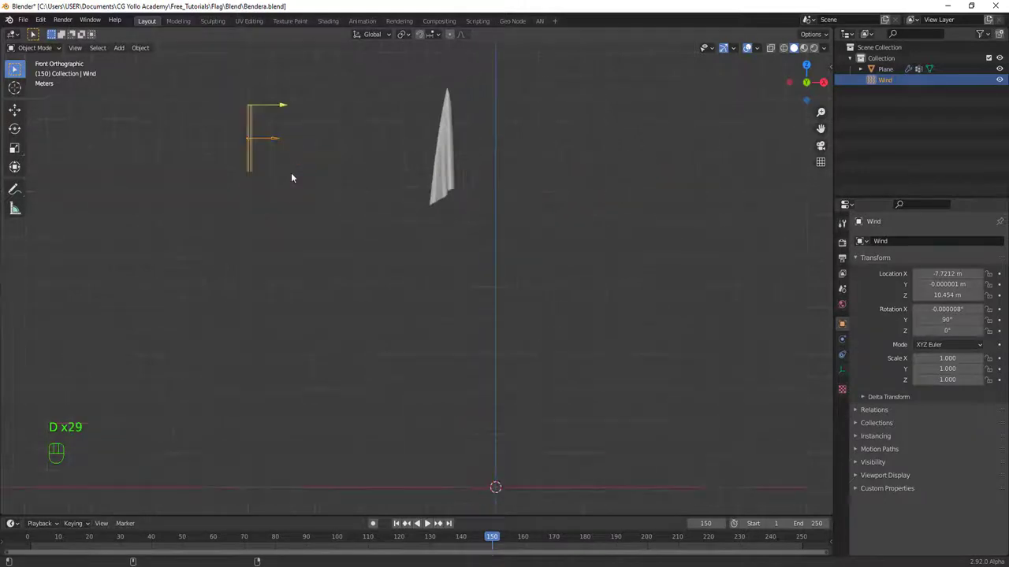
Step: Play the simulation from the start to see the wind's weak effect on the cloth
{"action": "left_click_drag", "start_coordinate": [342, 233], "coordinate": [345, 274]}
{"action": "key", "text": "shift+Left"}
{"action": "key", "text": "space"}
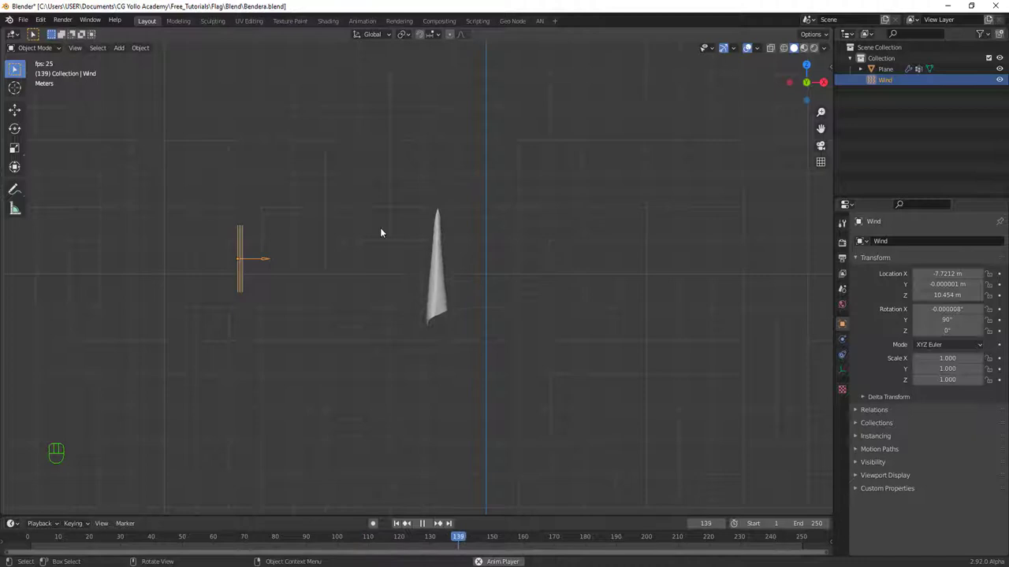
{"action": "key", "text": "space"}
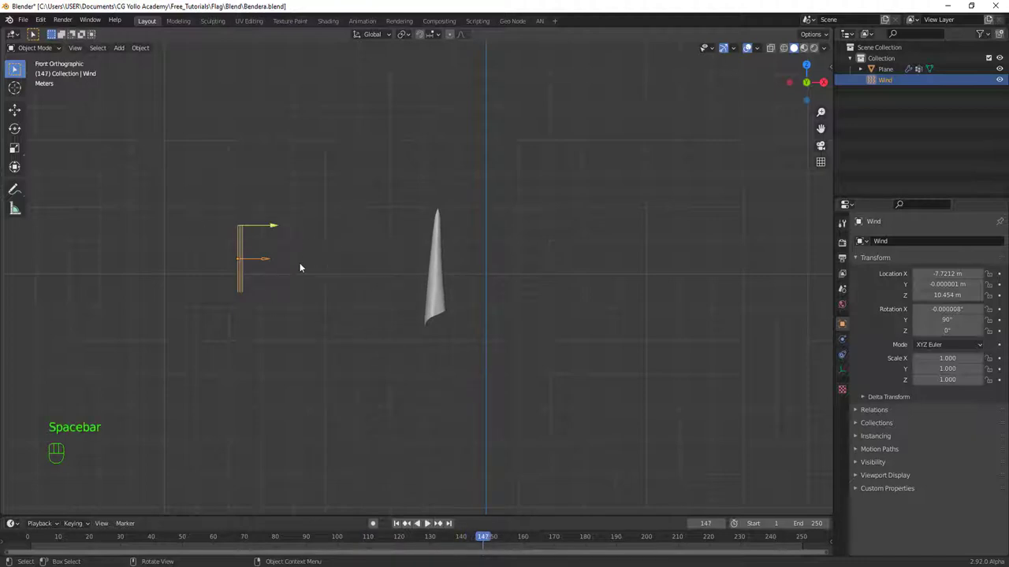
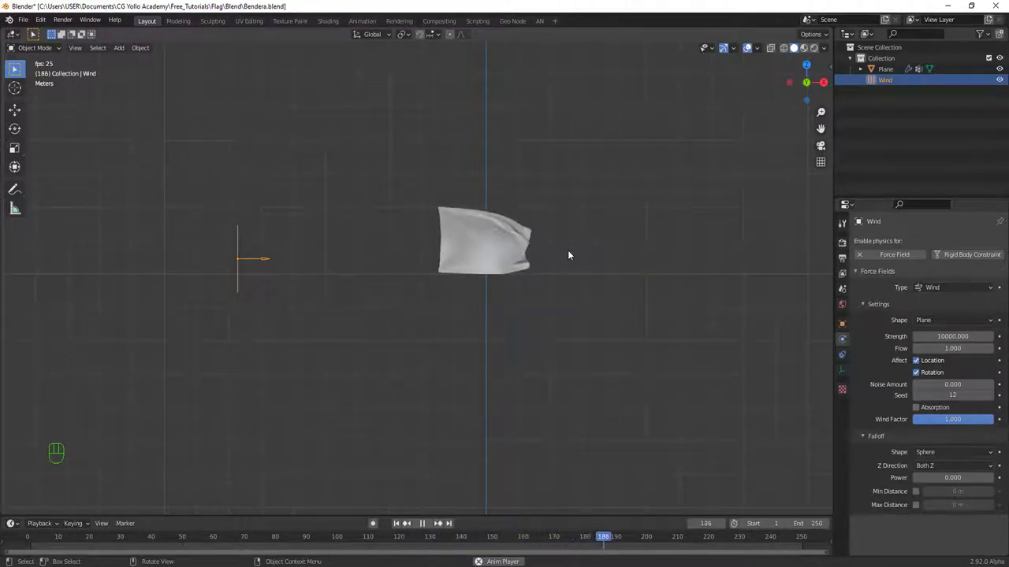
Step: With wind Strength at 10000, watch the flag billow, then rewind to frame 1
{"action": "key", "text": "space"}
{"action": "middle_click", "coordinate": [587, 264]}
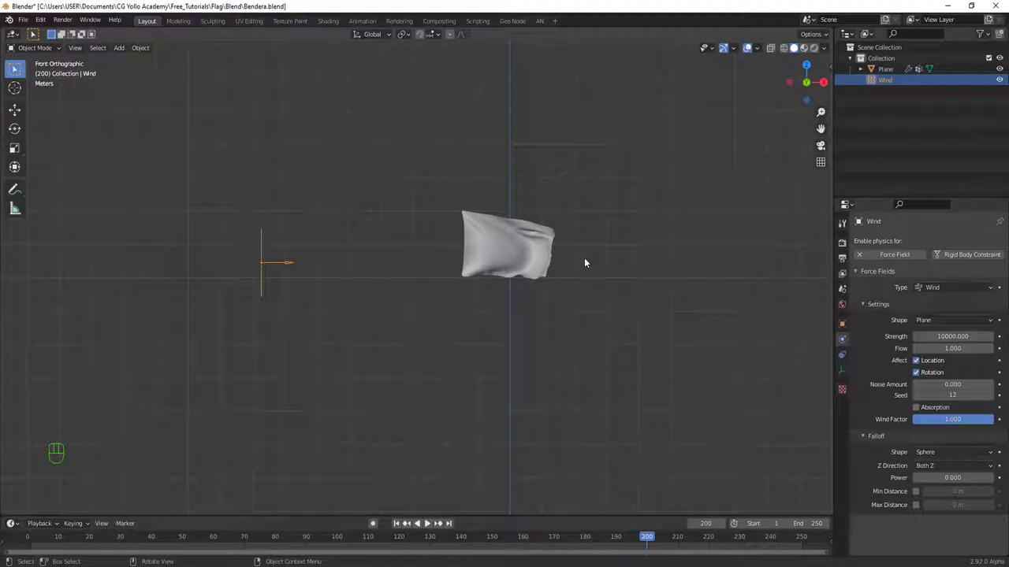
{"action": "key", "text": "shift+Left"}
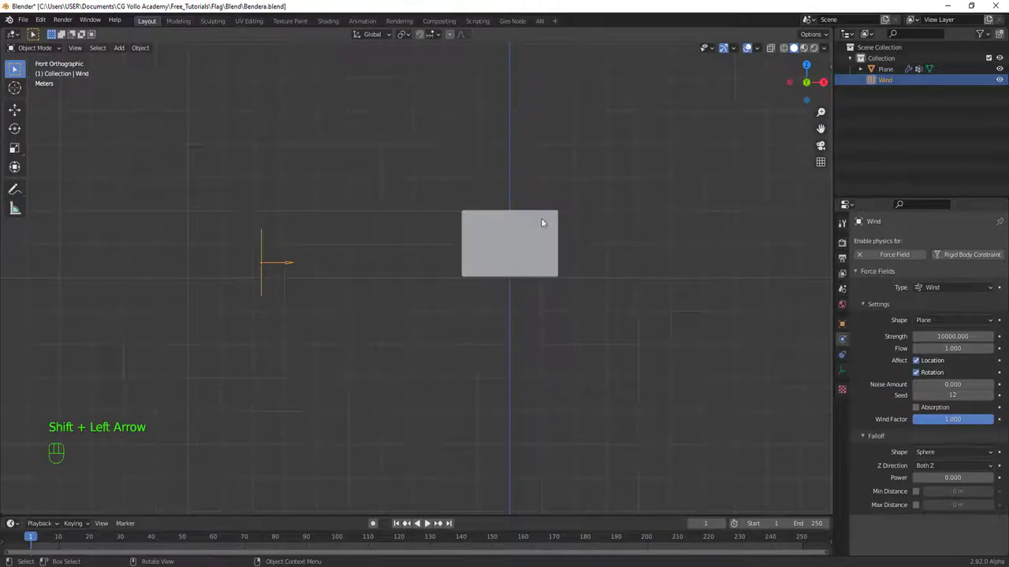
Step: Shift the view down to the origin below the flag and bring up the Add menu for a circle
{"action": "middle_click", "coordinate": [478, 221]}
{"action": "middle_click", "coordinate": [511, 197]}
{"action": "key", "text": "g"}
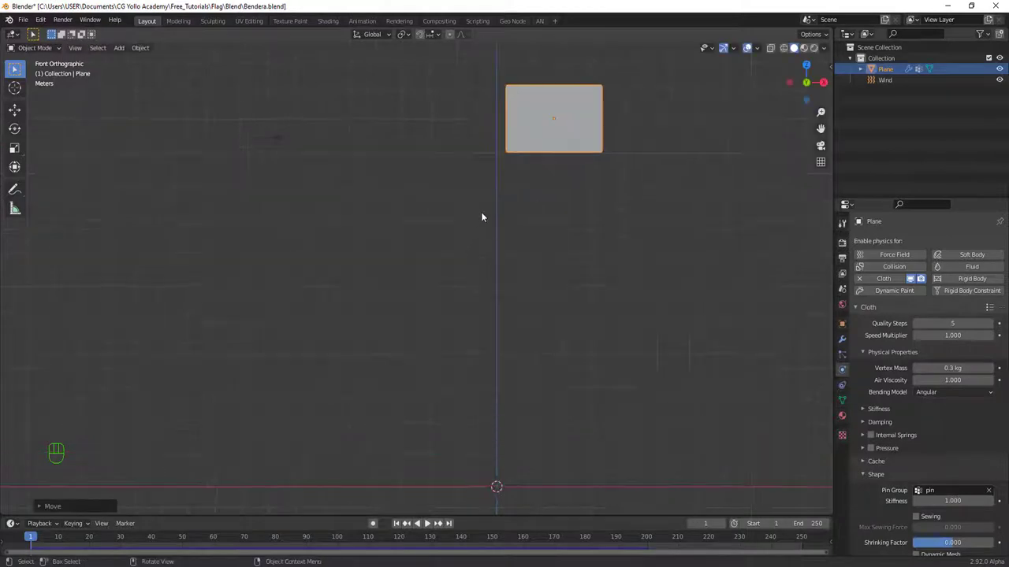
{"action": "middle_click", "coordinate": [489, 346]}
{"action": "key", "text": "shift+a"}
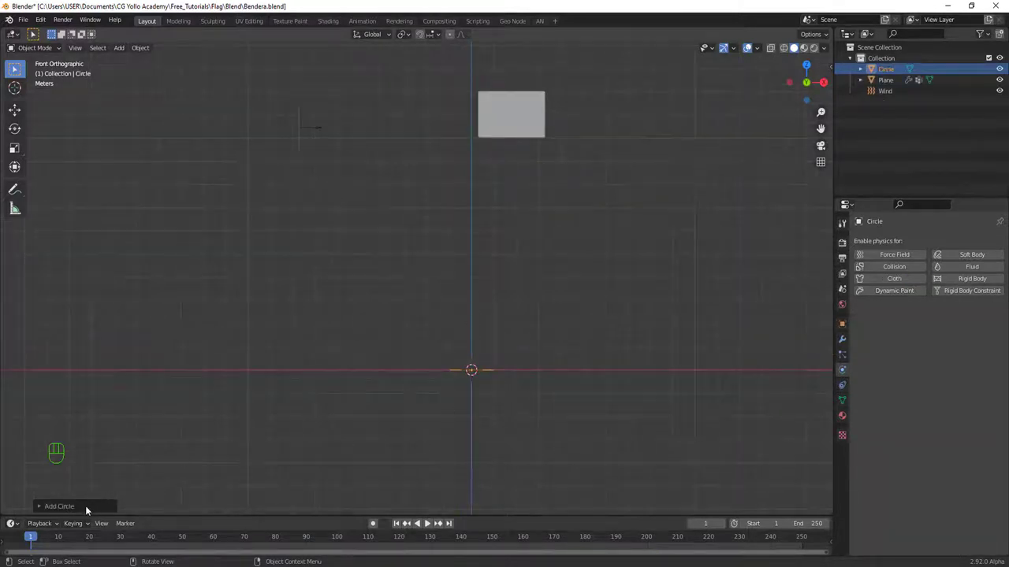
Step: Add a circle mesh, size it and extrude it upward into a pole reaching the flag's top
{"action": "left_click", "coordinate": [90, 511]}
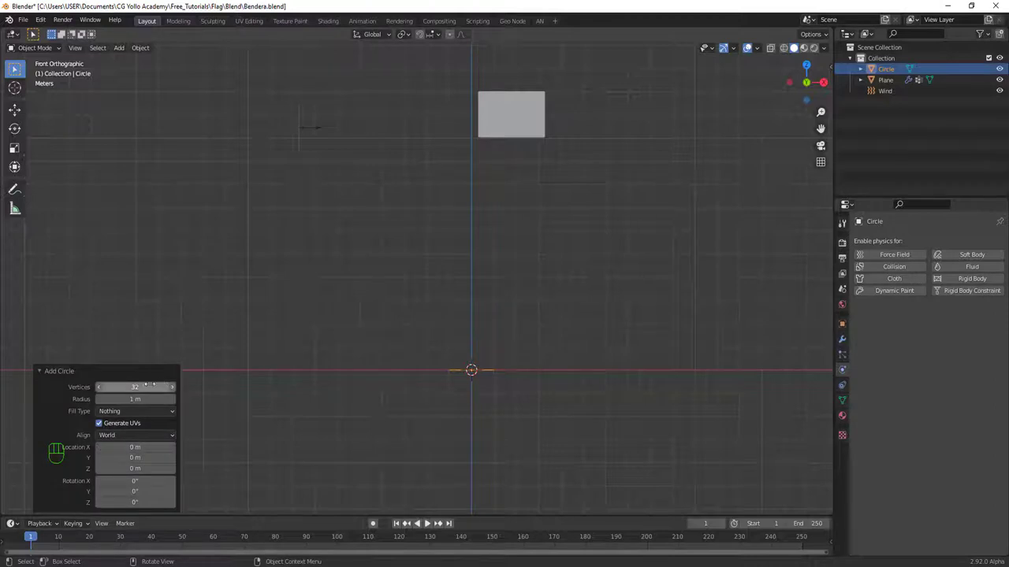
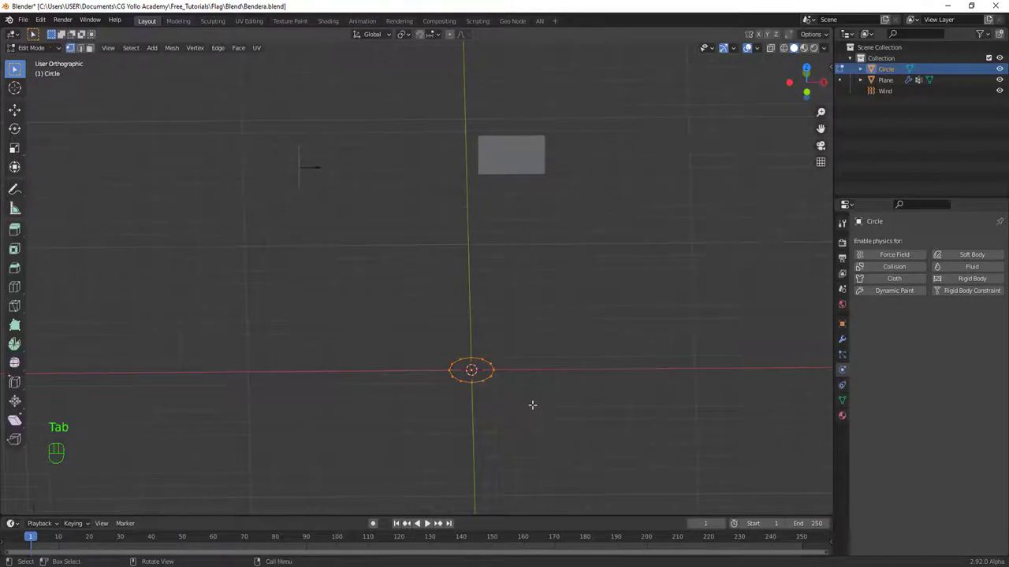
{"action": "key", "text": "s"}
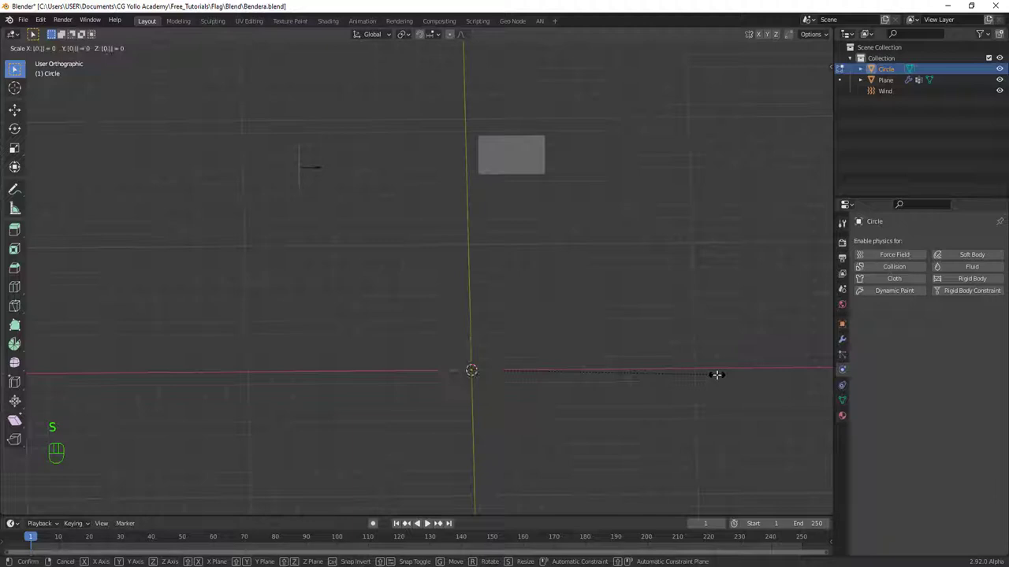
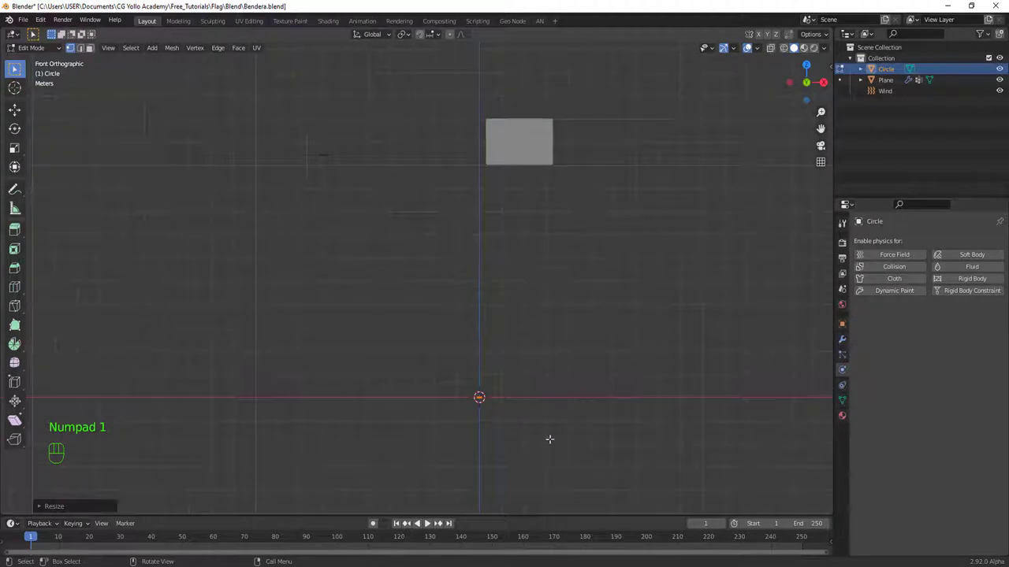
{"action": "key", "text": "e"}
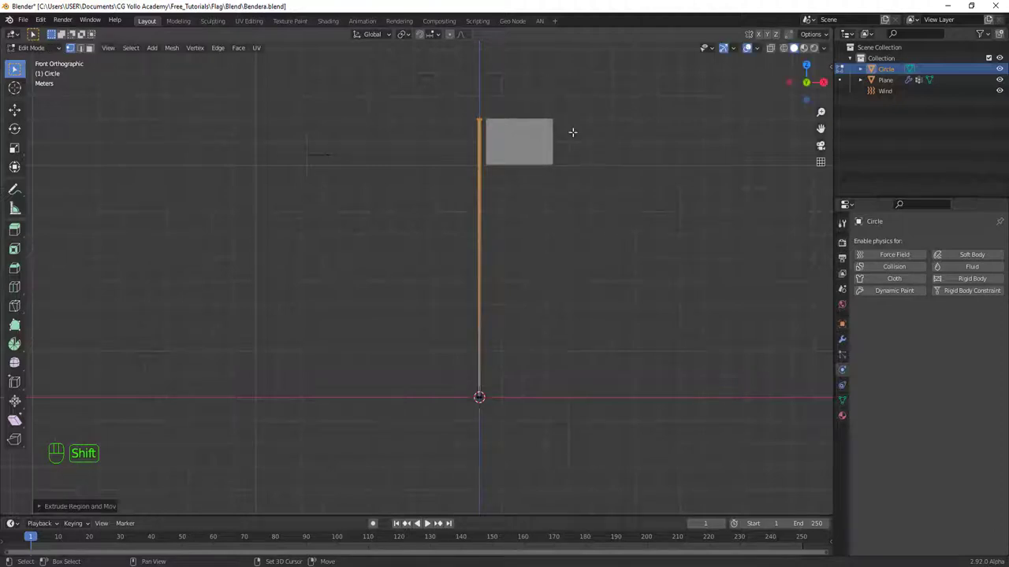
{"action": "key", "text": "ctrl+z"}
{"action": "key", "text": "ctrl+z"}
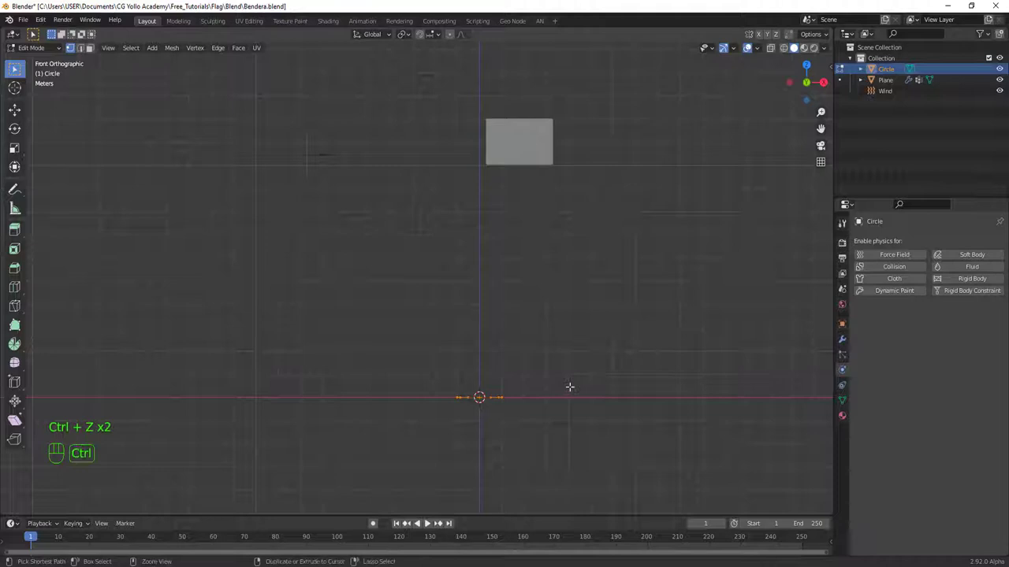
{"action": "key", "text": "ctrl+shift+z"}
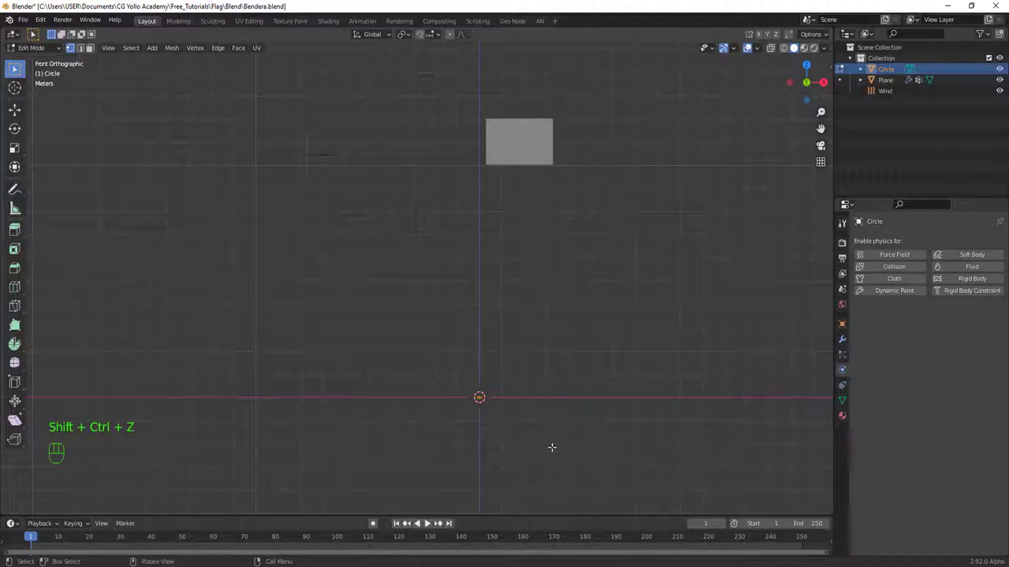
{"action": "key", "text": "e"}
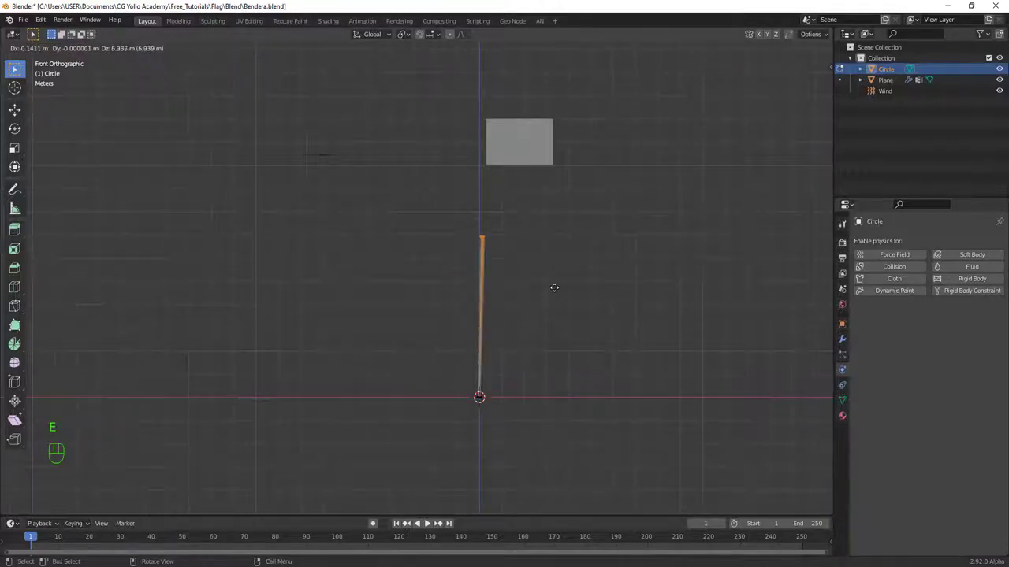
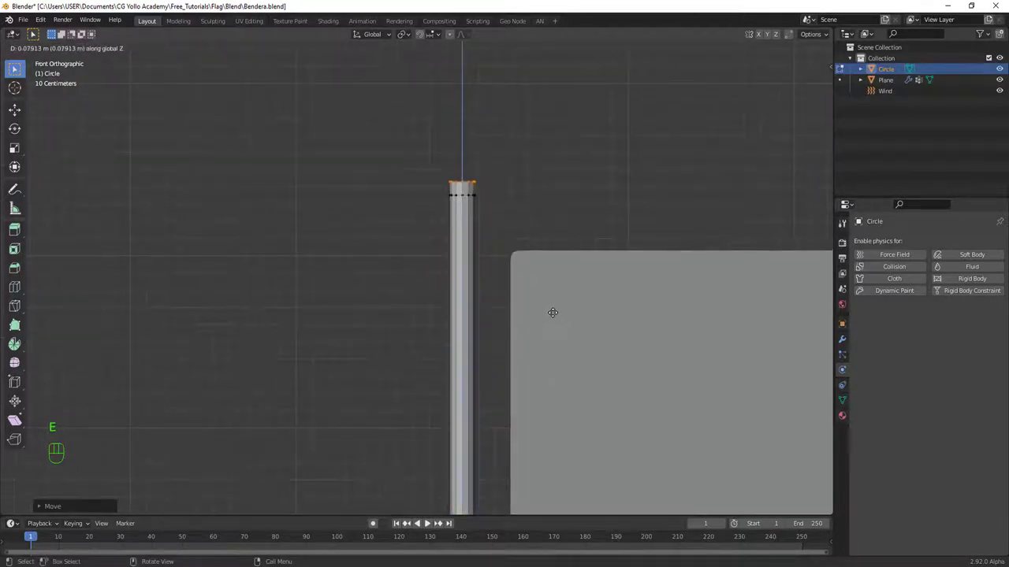
Step: Extrude and narrow the pole's top into a tapered tip and cap it with a face
{"action": "key", "text": "s"}
{"action": "key", "text": "s"}
{"action": "key", "text": "e"}
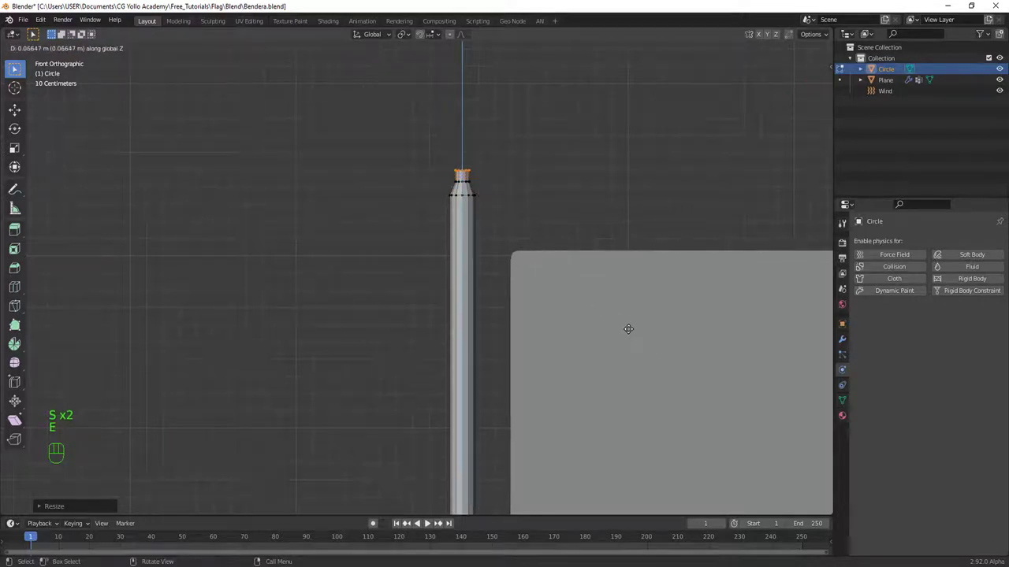
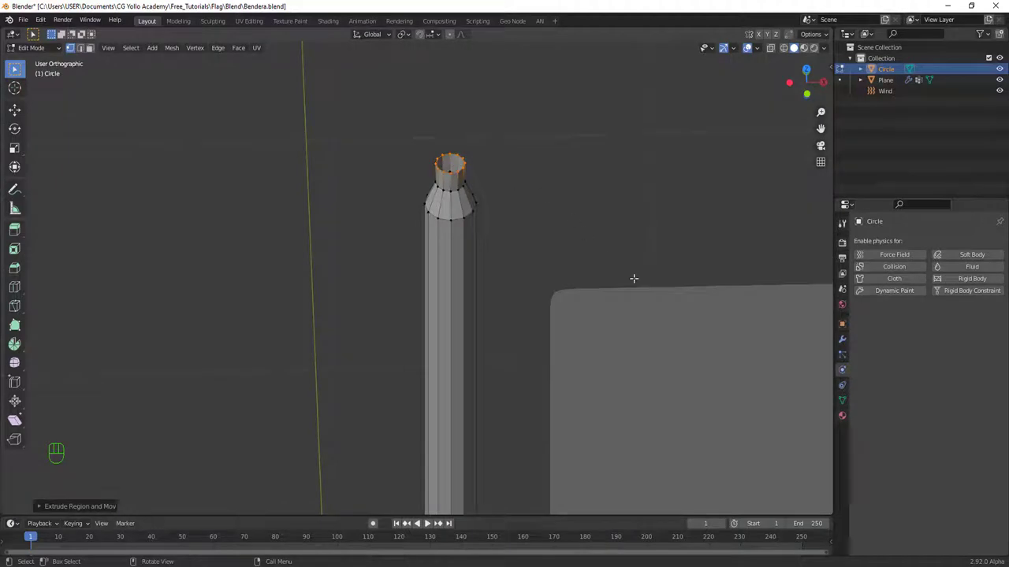
{"action": "key", "text": "e"}
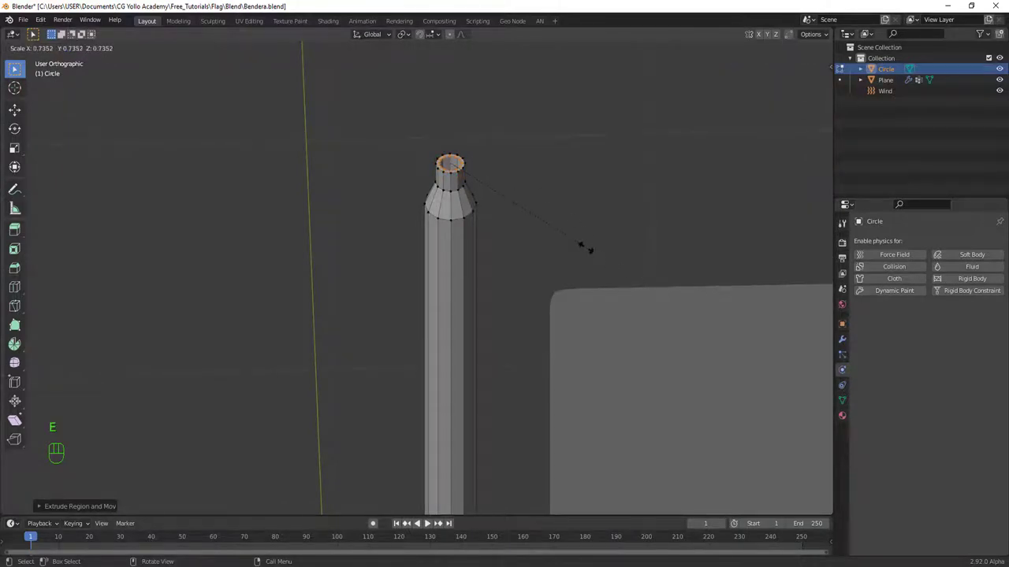
{"action": "key", "text": "f"}
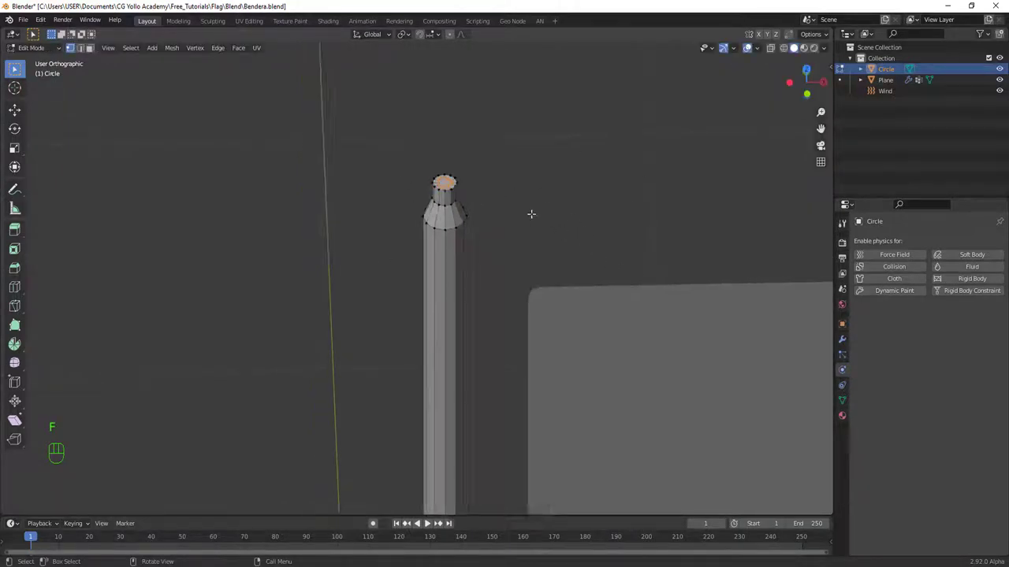
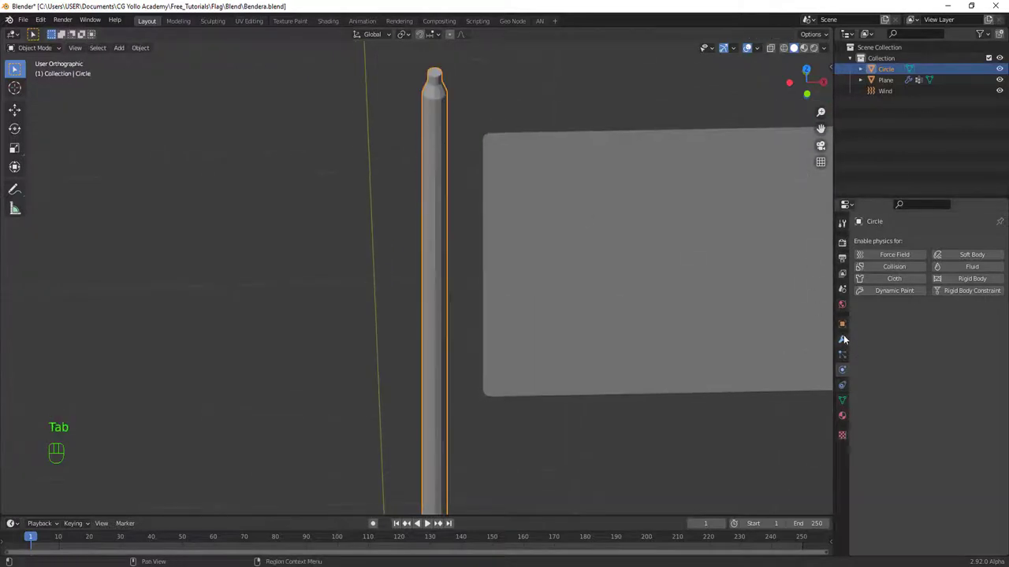
Step: Add a Subdivision Surface modifier to the pole and inspect its rounded top
{"action": "left_click", "coordinate": [848, 340]}
{"action": "left_click_drag", "start_coordinate": [891, 244], "coordinate": [826, 439]}
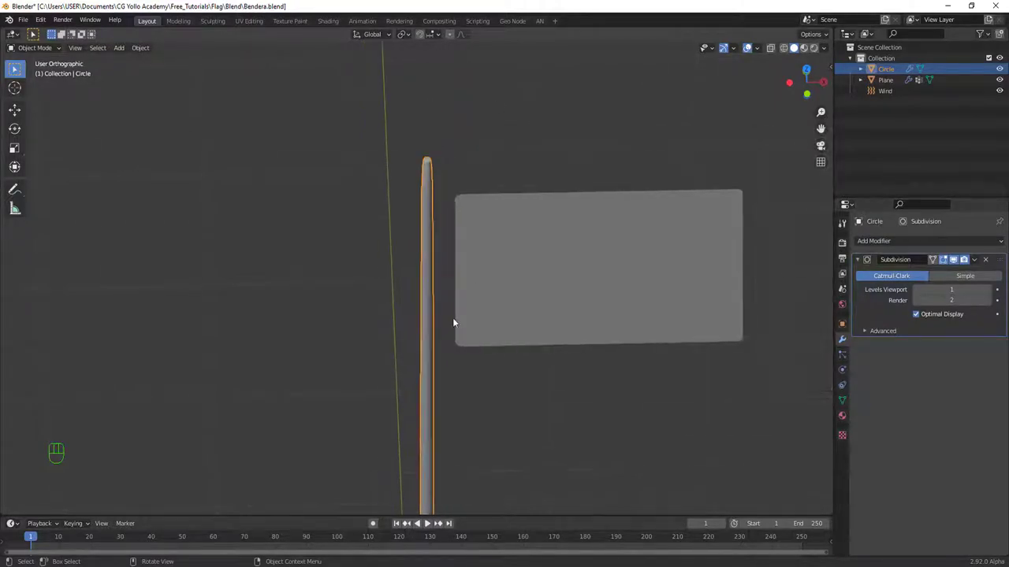
{"action": "middle_click", "coordinate": [472, 156]}
{"action": "middle_click", "coordinate": [487, 152]}
{"action": "middle_click", "coordinate": [455, 235]}
{"action": "left_click_drag", "start_coordinate": [476, 152], "coordinate": [463, 89]}
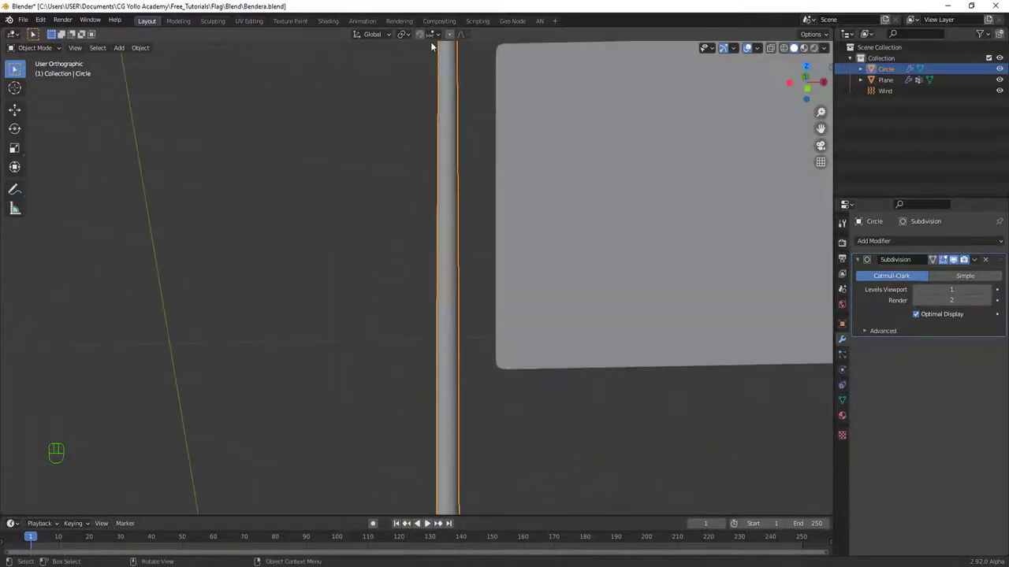
{"action": "left_click_drag", "start_coordinate": [514, 220], "coordinate": [480, 189]}
{"action": "middle_click", "coordinate": [463, 359]}
Step: Insert edge loops near the taper so the pole's tip keeps its shape, then return to Object Mode
{"action": "key", "text": "Tab"}
{"action": "key", "text": "ctrl+r"}
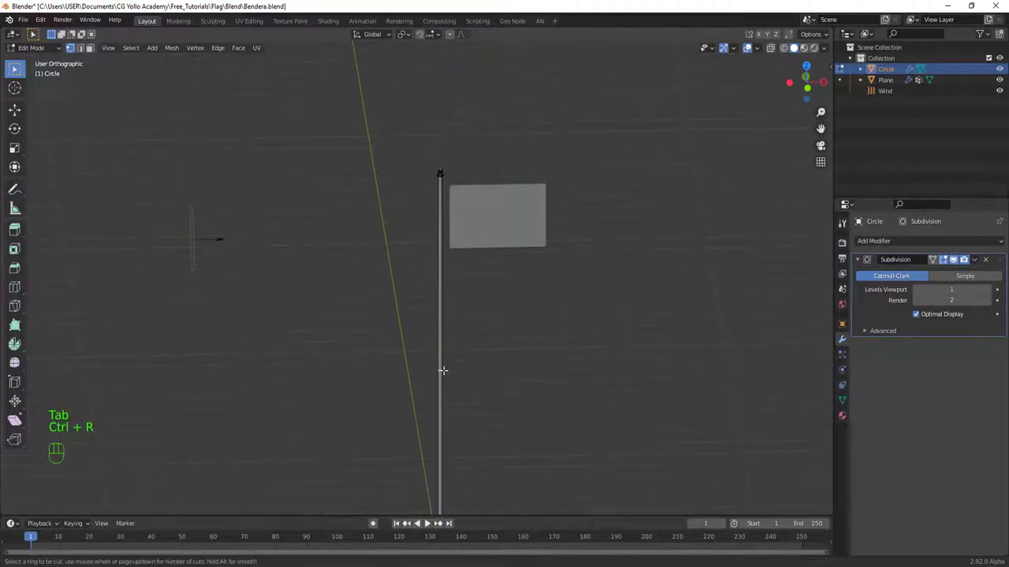
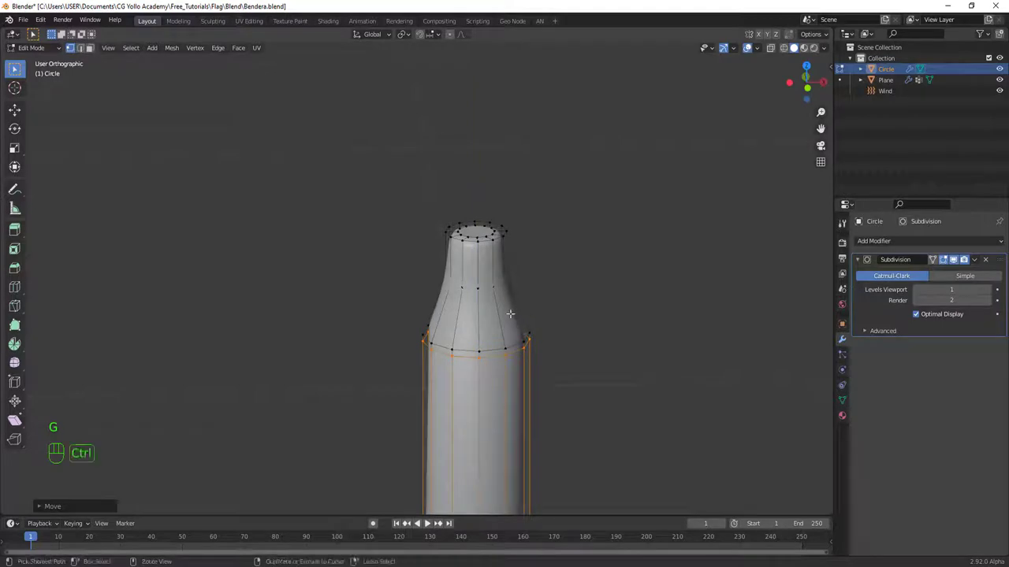
{"action": "key", "text": "ctrl+r"}
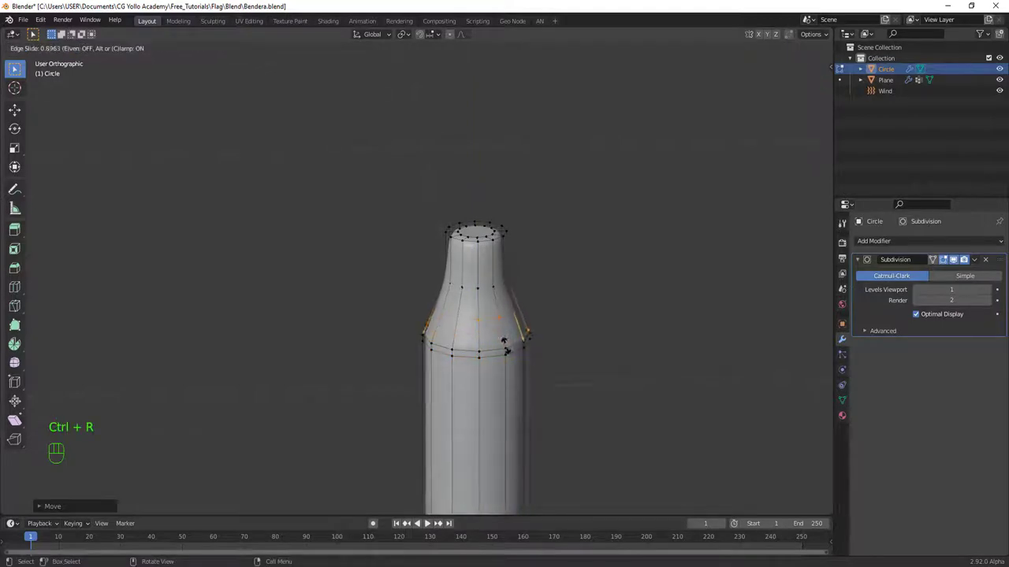
{"action": "key", "text": "Tab"}
{"action": "middle_click", "coordinate": [507, 352]}
{"action": "left_click_drag", "start_coordinate": [483, 299], "coordinate": [480, 240]}
{"action": "middle_click", "coordinate": [478, 278]}
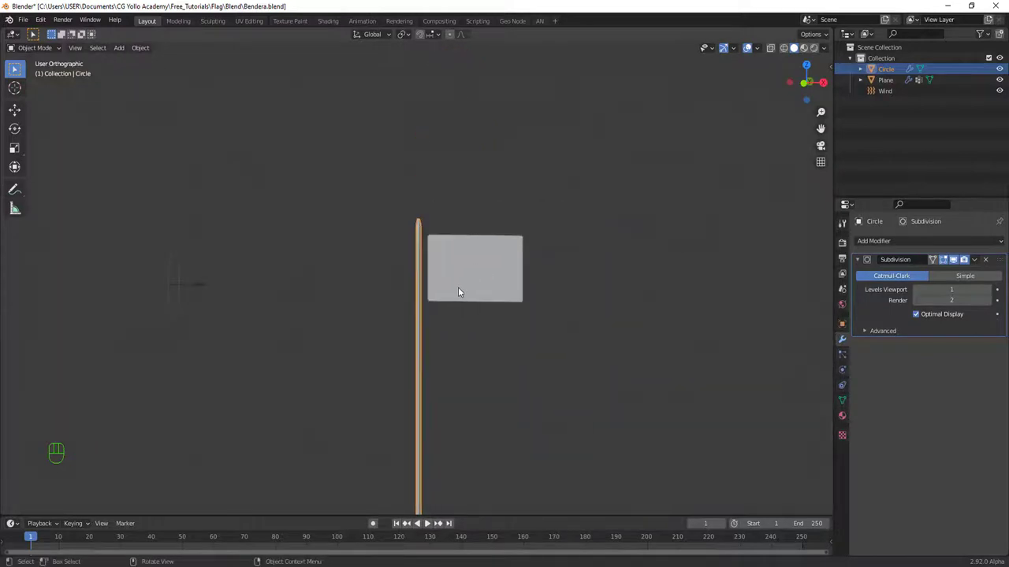
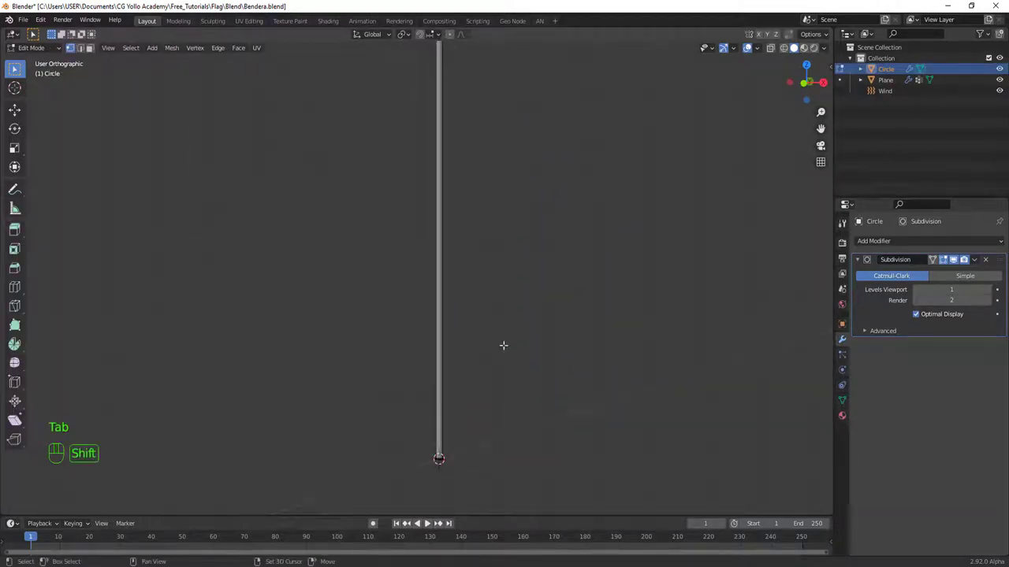
Step: Add a torus ring to the pole's mesh at its base
{"action": "key", "text": "shift+a"}
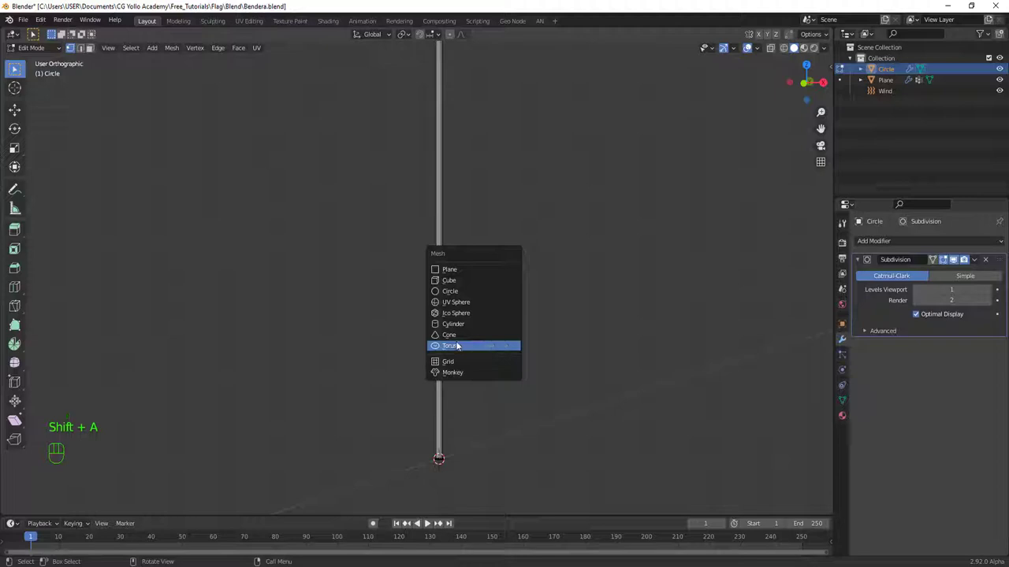
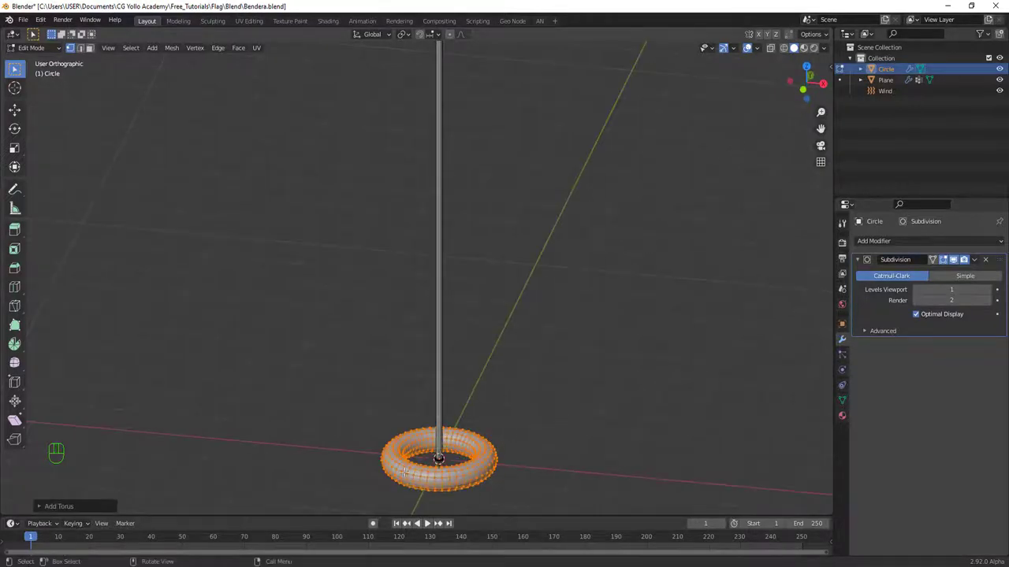
{"action": "left_click", "coordinate": [59, 509]}
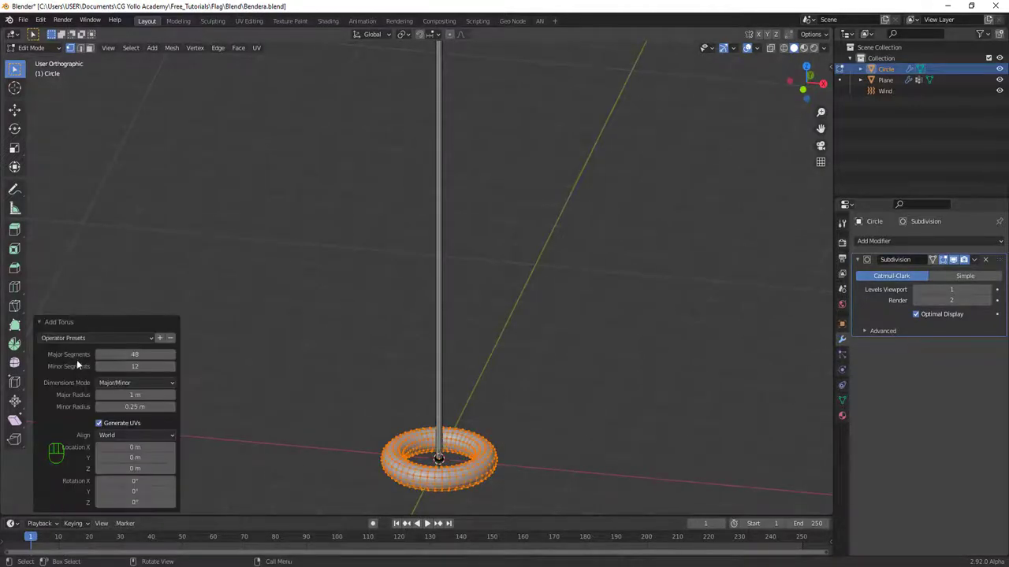
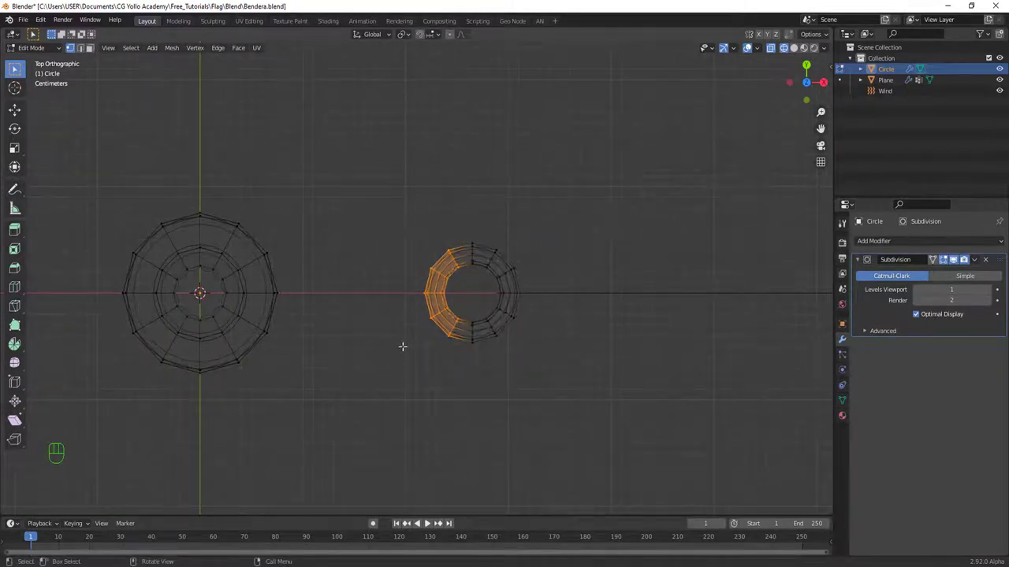
Step: Delete half the torus, extrude its ends, shrink it into a U-shaped clip and place it against the pole
{"action": "key", "text": "x"}
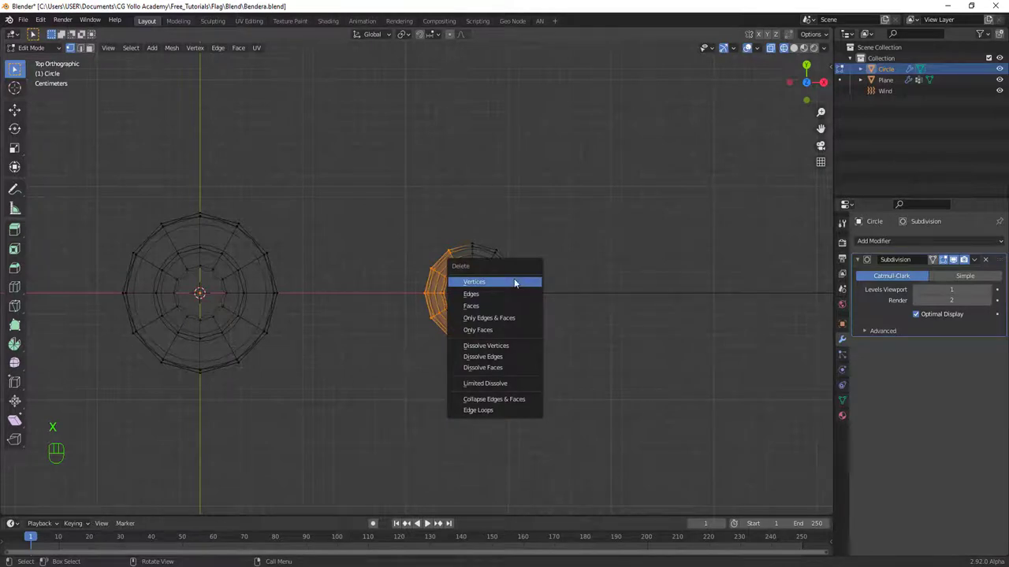
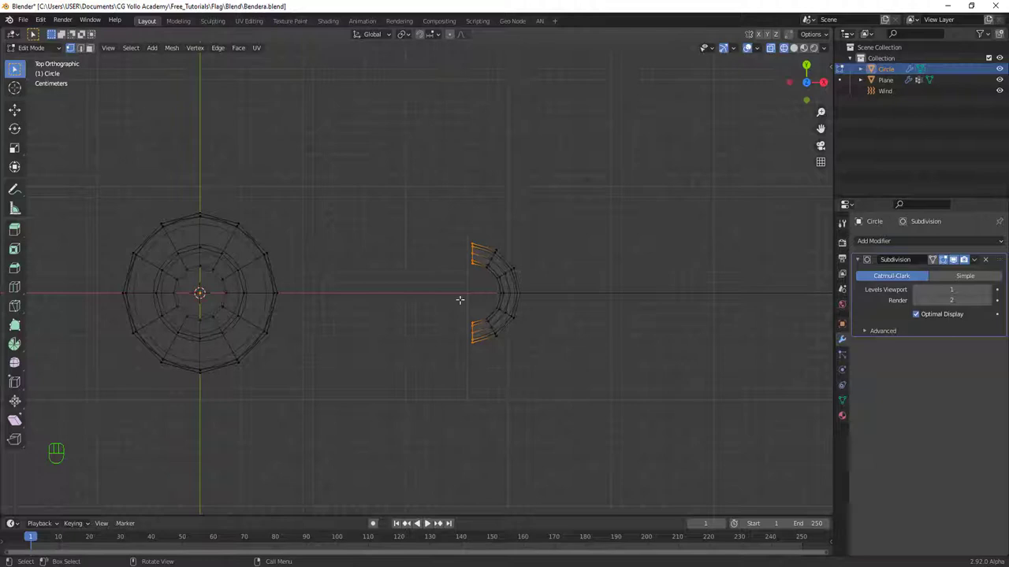
{"action": "key", "text": "e"}
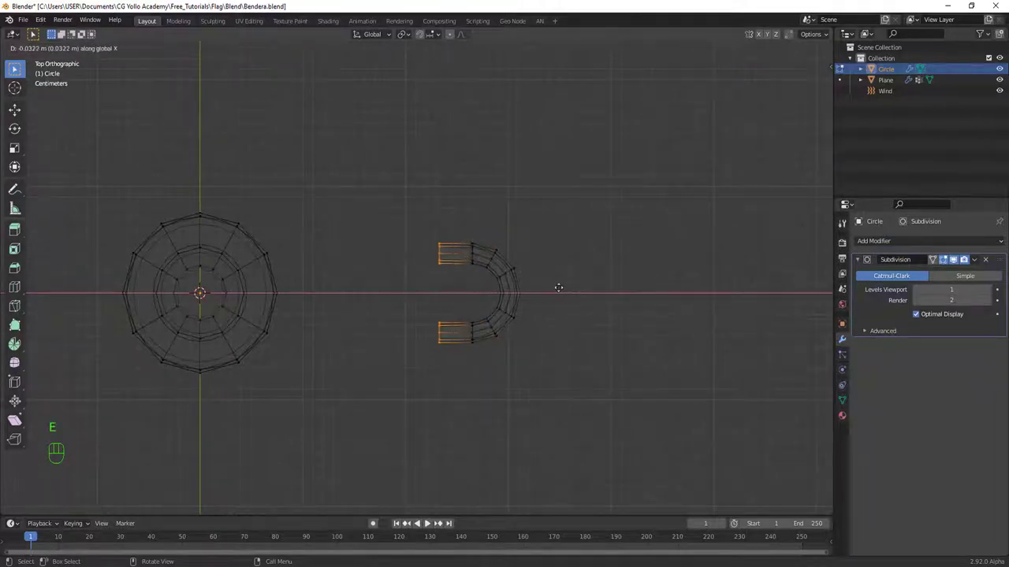
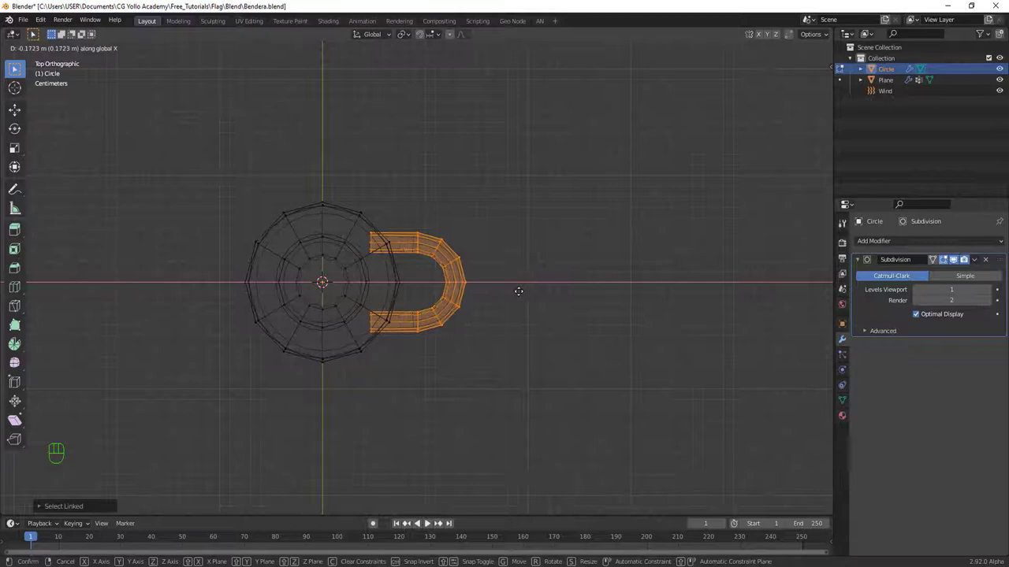
{"action": "key", "text": "s"}
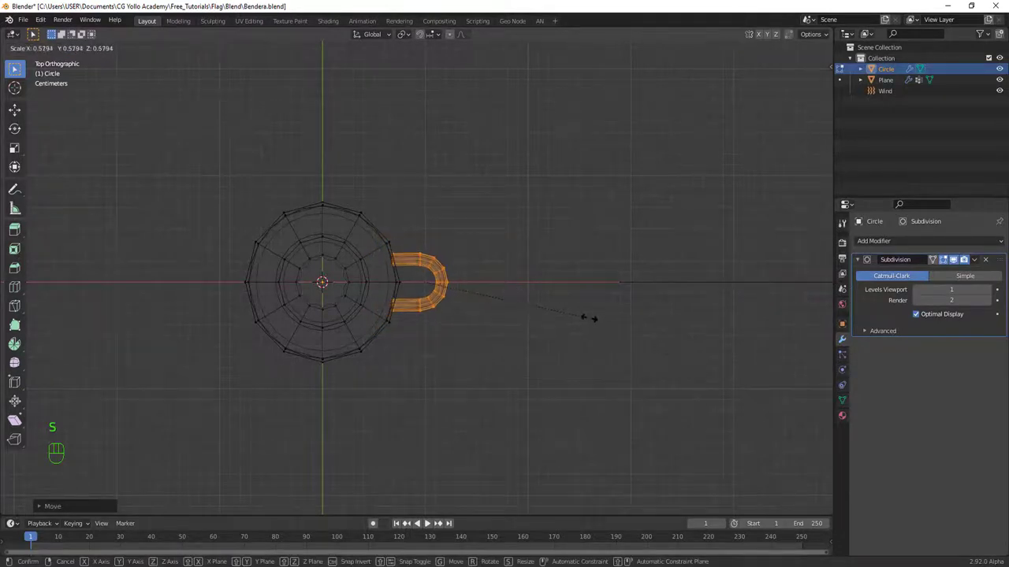
{"action": "key", "text": "g"}
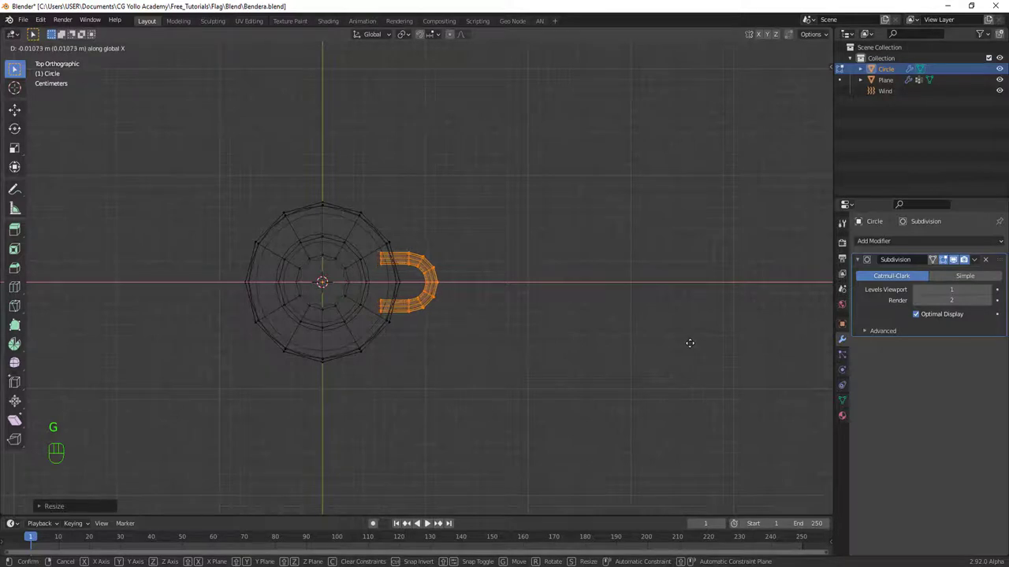
{"action": "key", "text": "KP_1"}
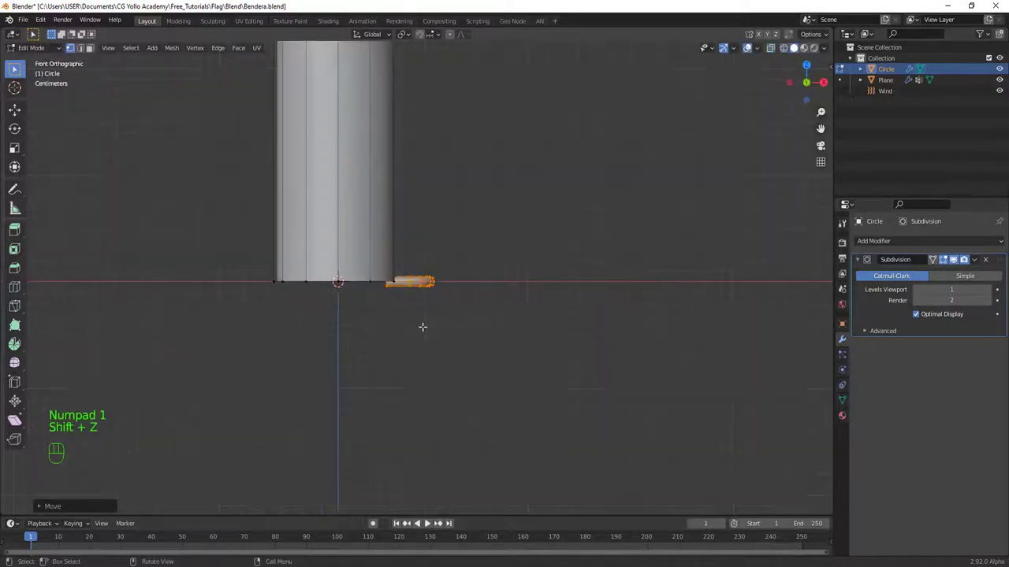
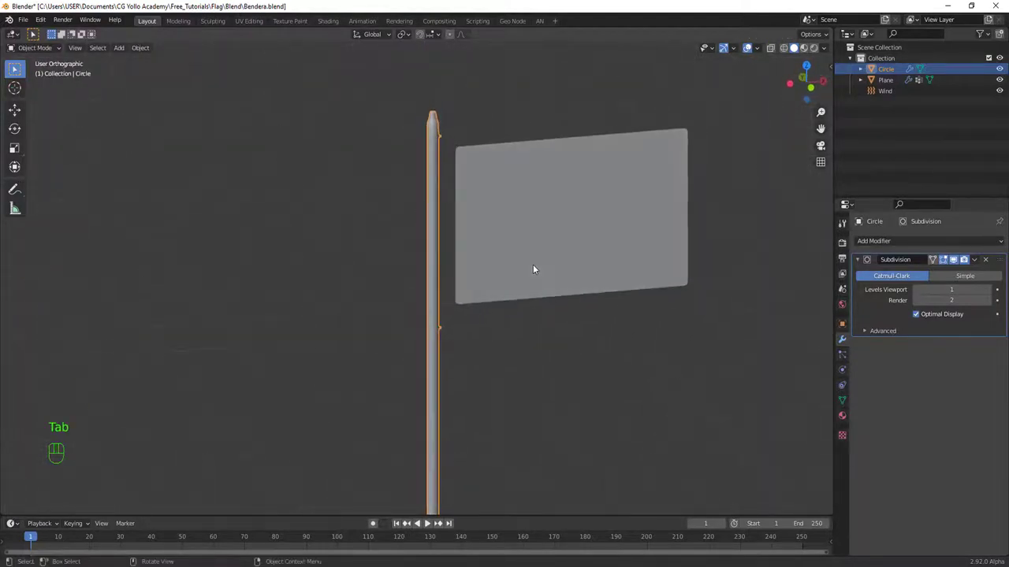
Step: View the pole and flag with its two clips from the front
{"action": "key", "text": "KP_1"}
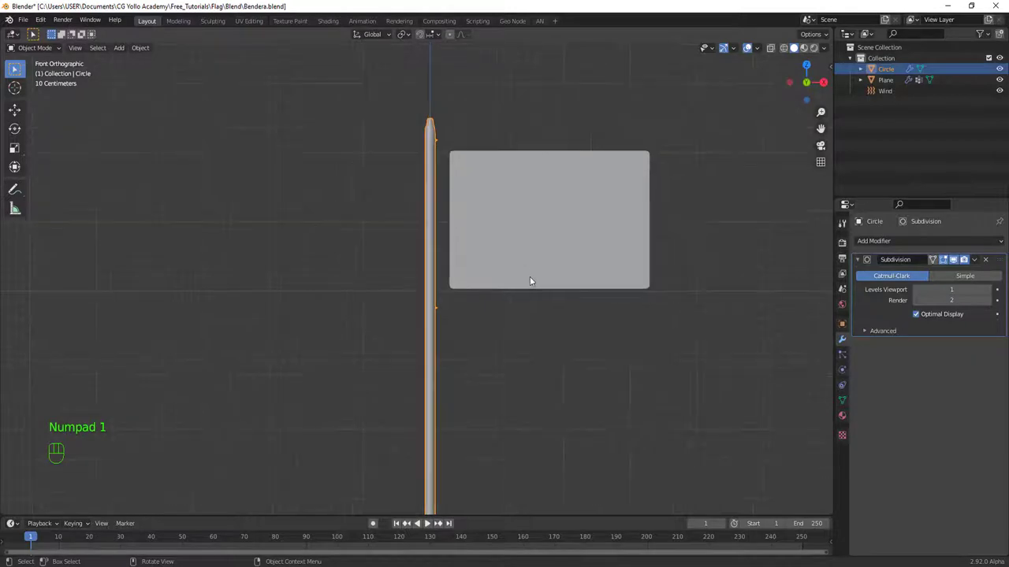
{"action": "middle_click", "coordinate": [459, 290]}
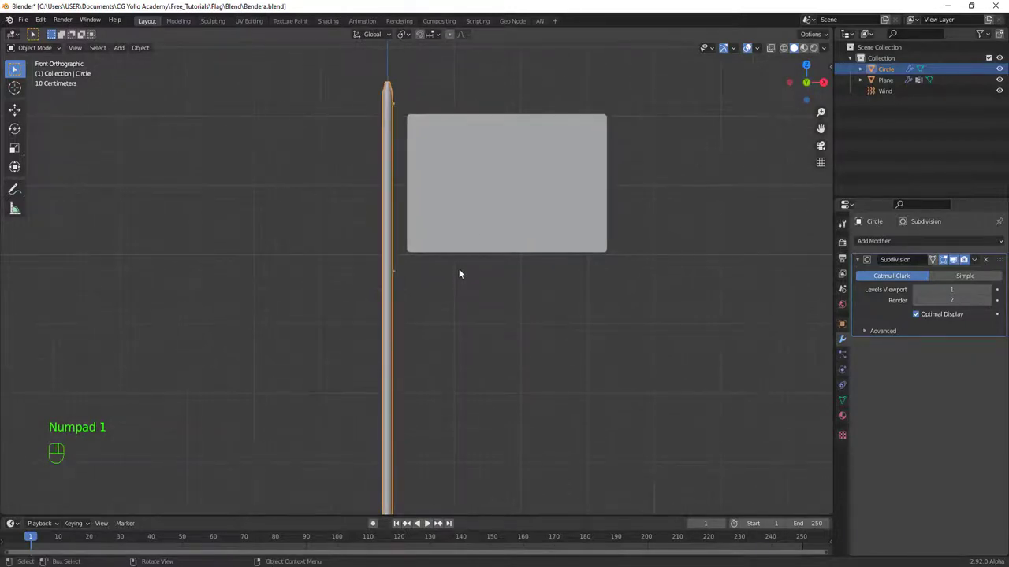
Step: Add a Path curve at the pole base and frame the view around it
{"action": "key", "text": "shift+a"}
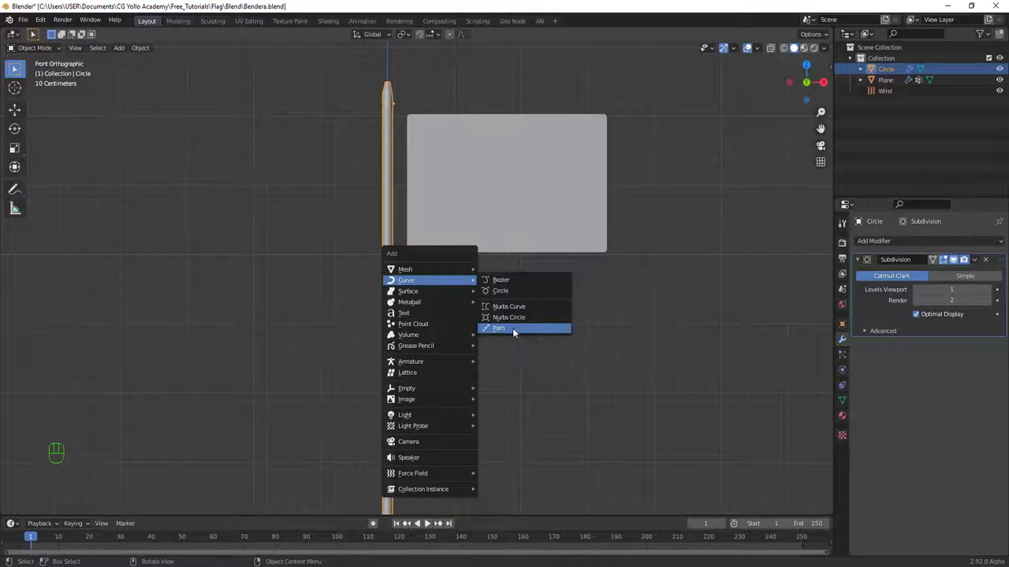
{"action": "left_click_drag", "start_coordinate": [441, 346], "coordinate": [443, 279]}
{"action": "left_click_drag", "start_coordinate": [441, 341], "coordinate": [409, 407]}
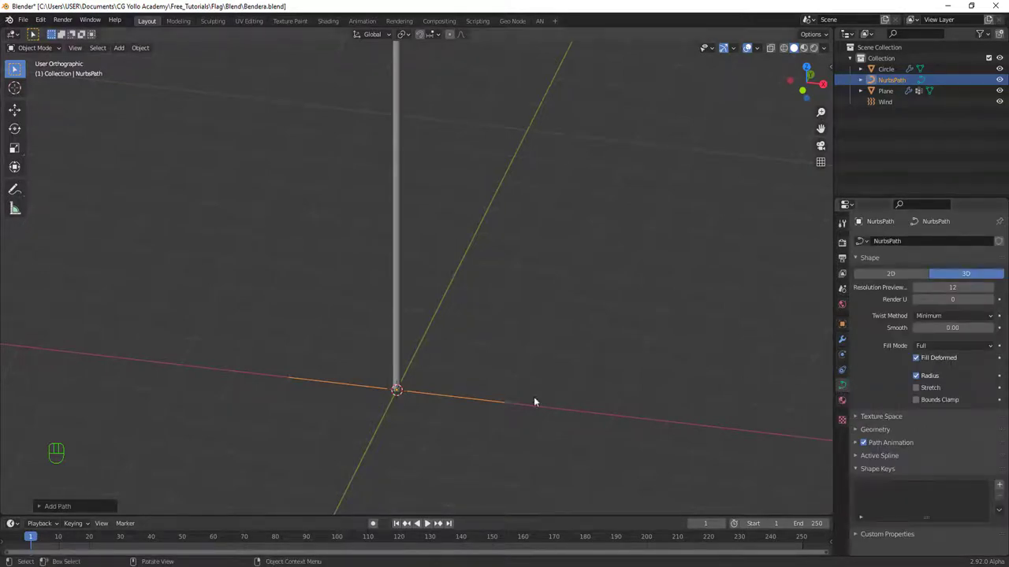
{"action": "left_click_drag", "start_coordinate": [422, 422], "coordinate": [476, 298]}
{"action": "middle_click", "coordinate": [549, 362]}
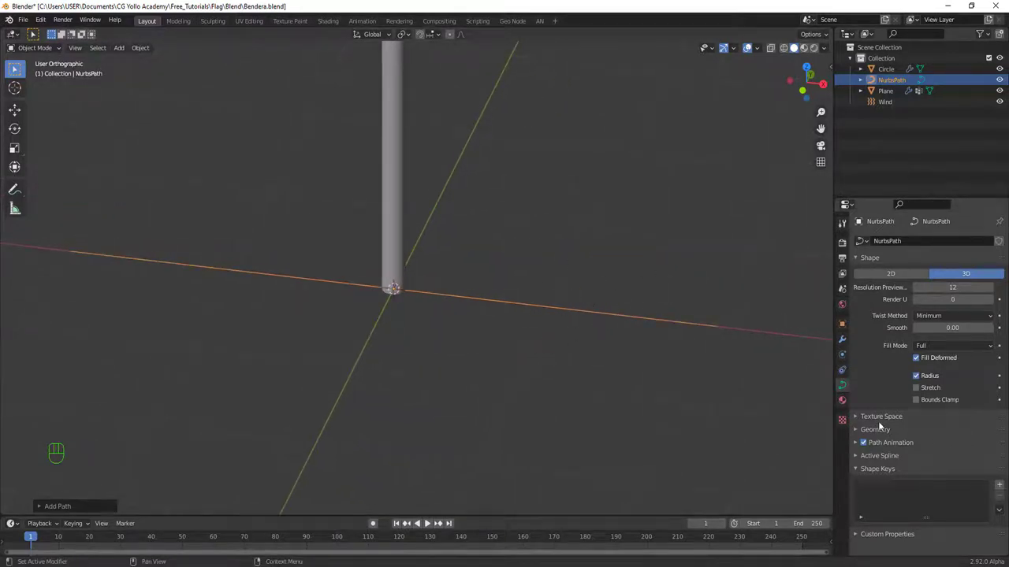
Step: Give the path a 0.012 m Bevel Depth rope tube and rotate it 90° upright along the pole
{"action": "left_click", "coordinate": [885, 435]}
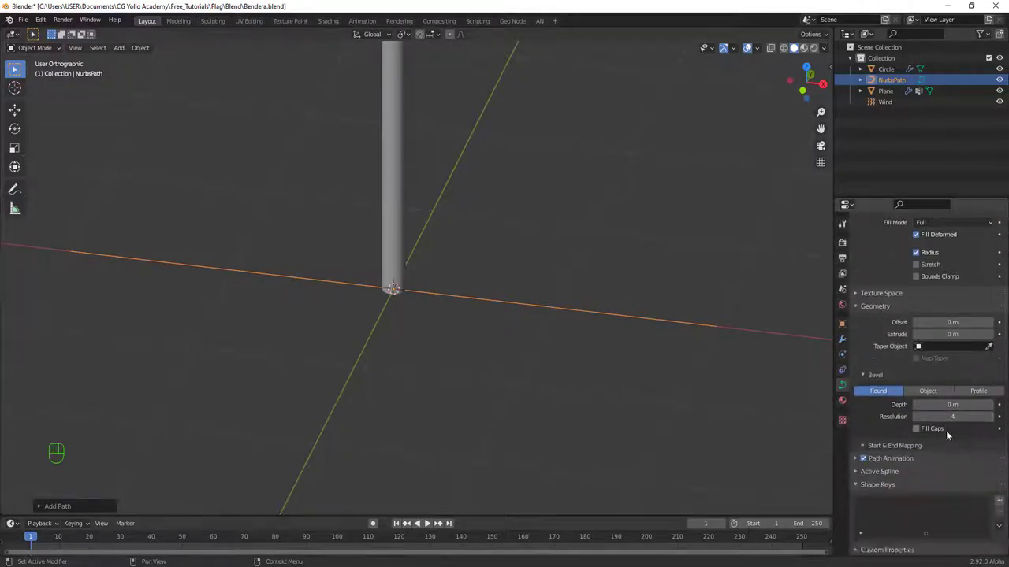
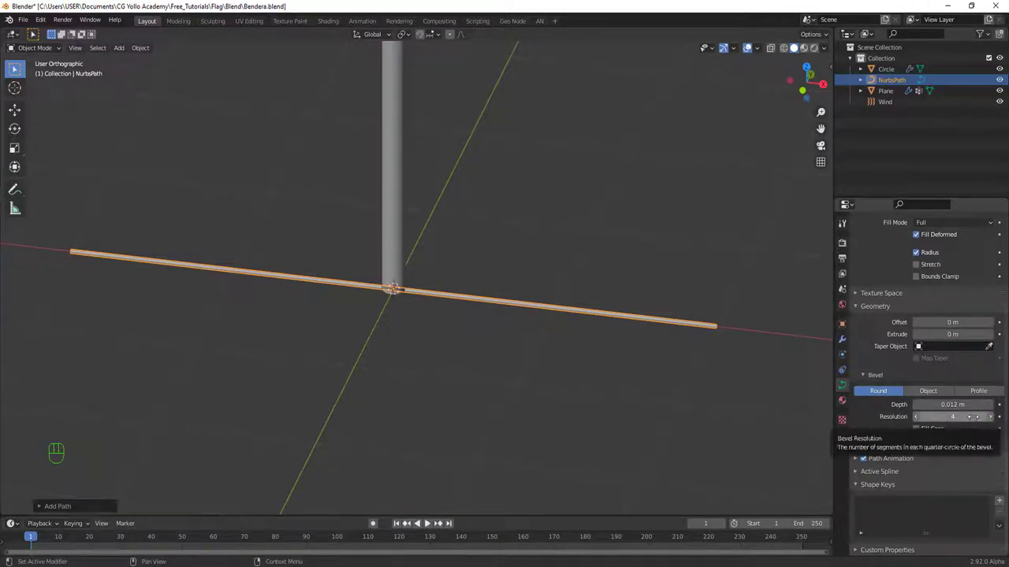
{"action": "left_click_drag", "start_coordinate": [445, 329], "coordinate": [430, 295]}
{"action": "key", "text": "KP_1"}
{"action": "key", "text": "Tab"}
{"action": "key", "text": "r"}
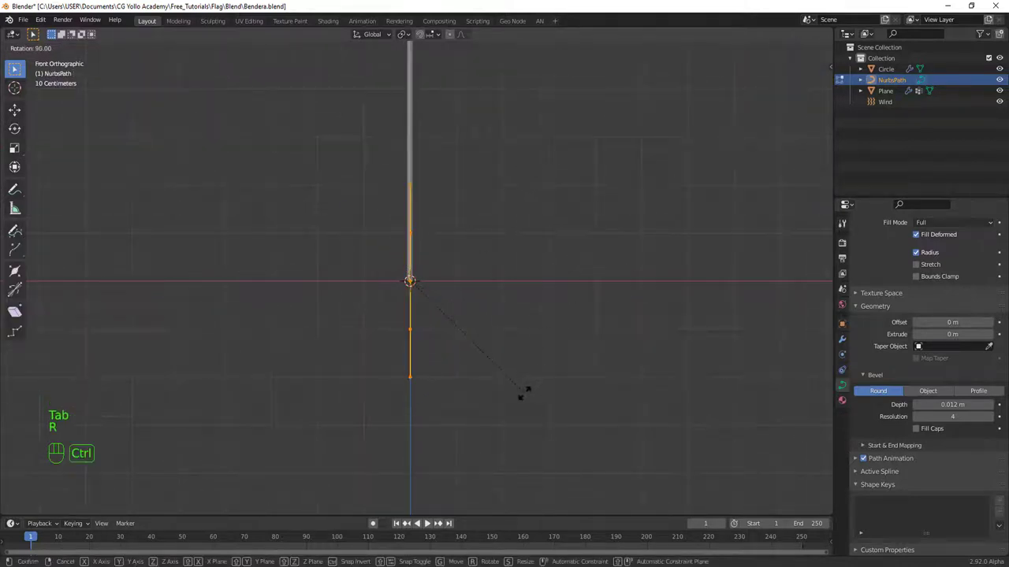
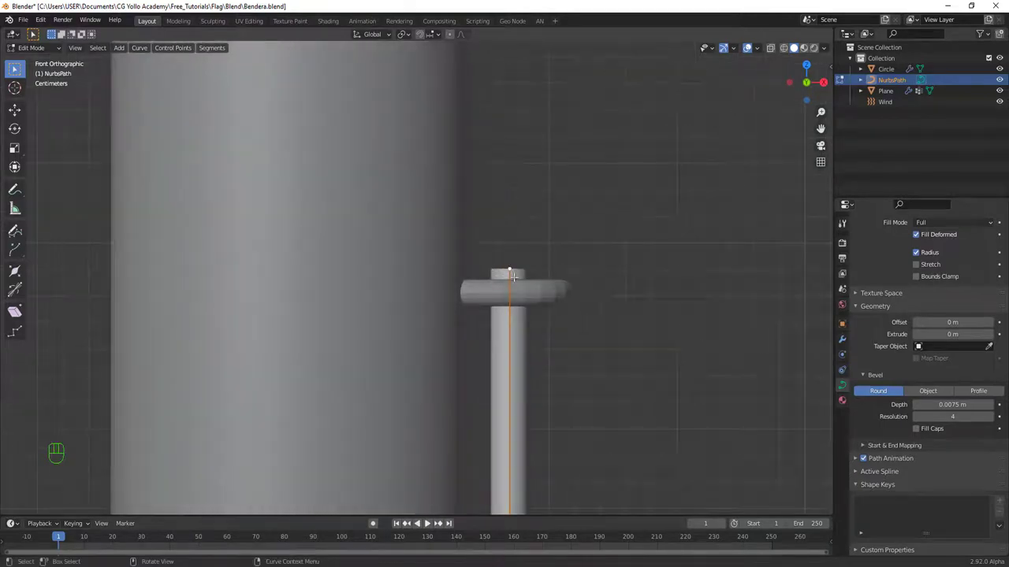
Step: Extrude two points from the rope's top end and move them into a downward-curling hook
{"action": "key", "text": "e"}
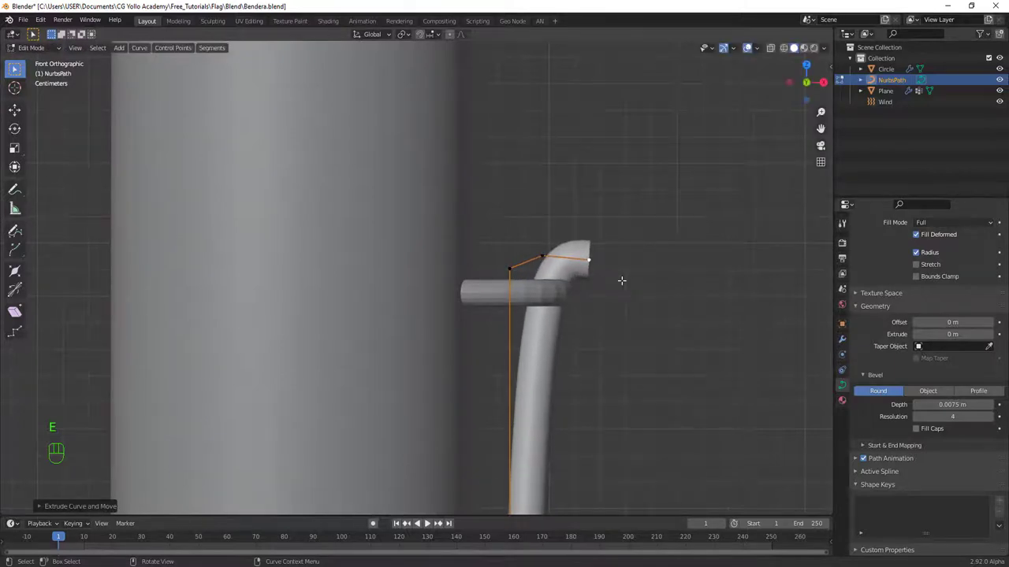
{"action": "key", "text": "e"}
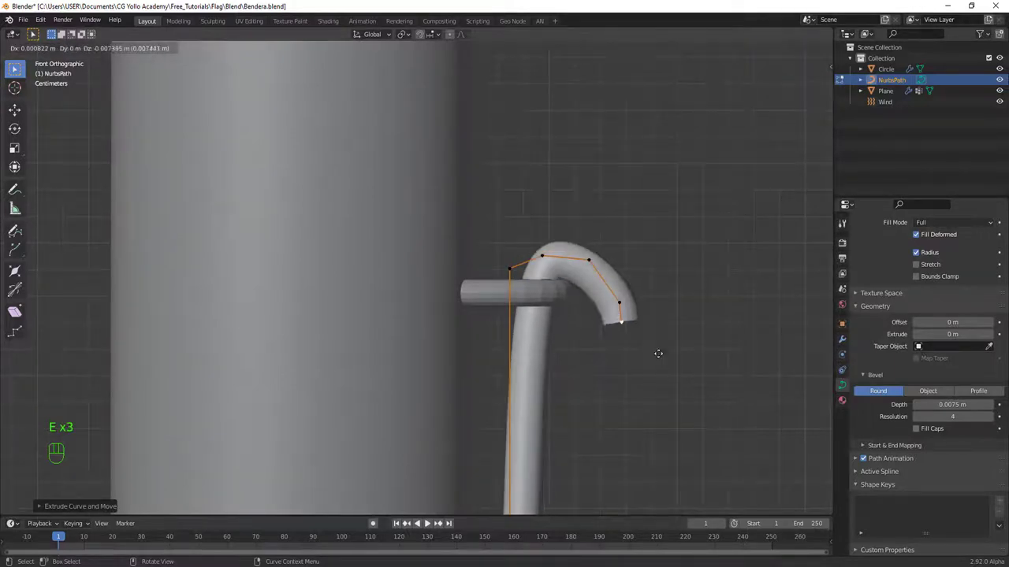
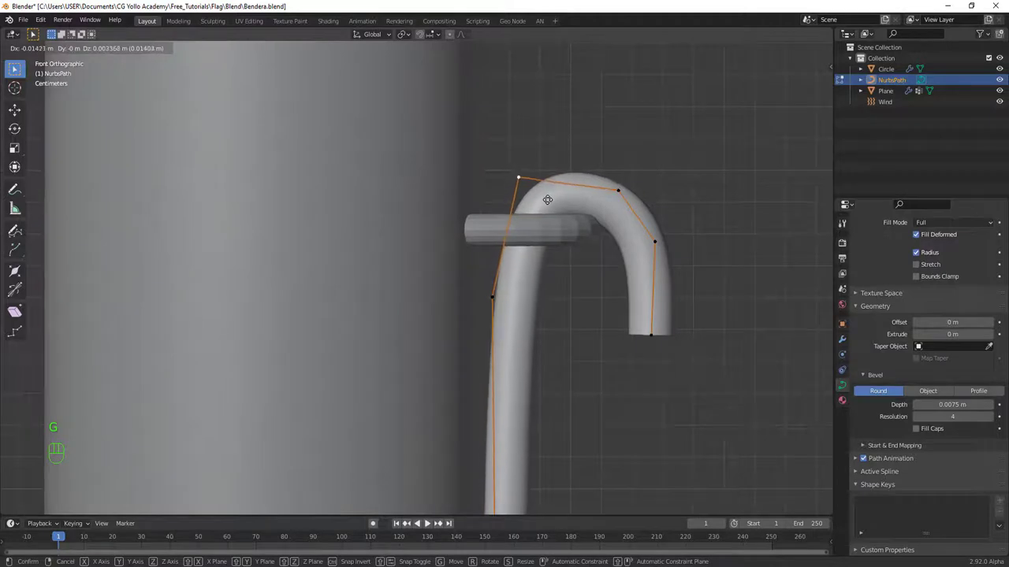
{"action": "key", "text": "g"}
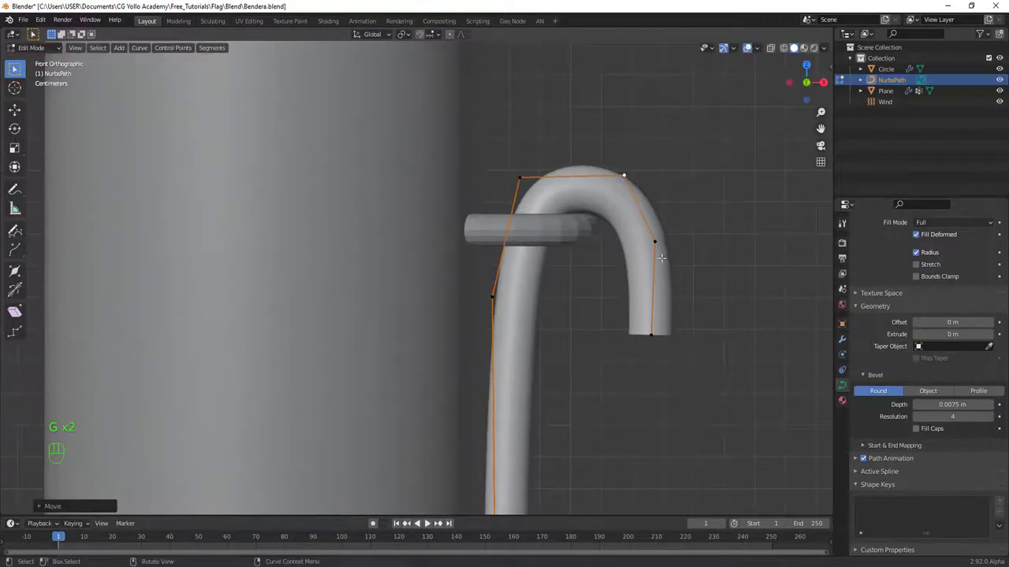
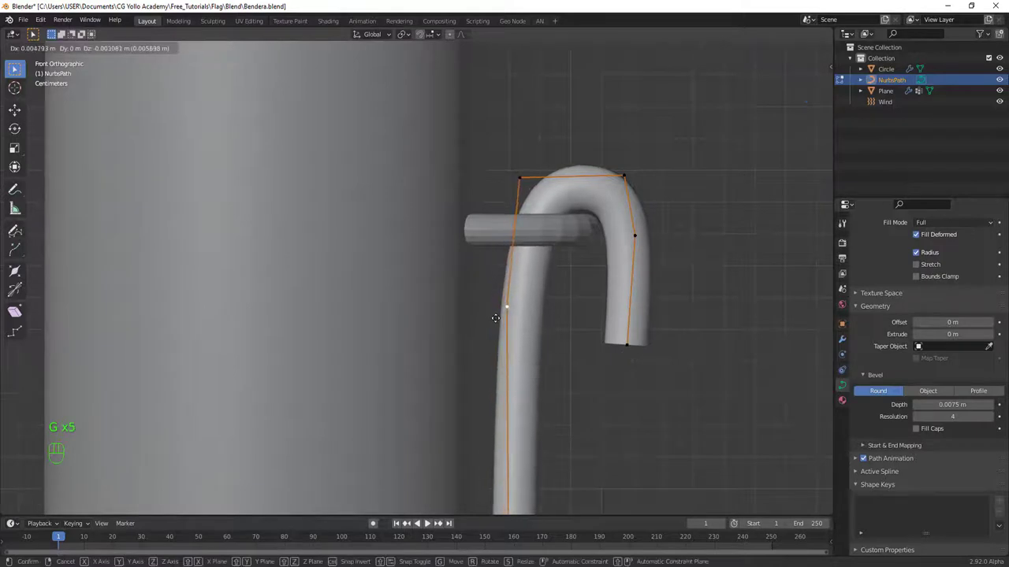
{"action": "key", "text": "g"}
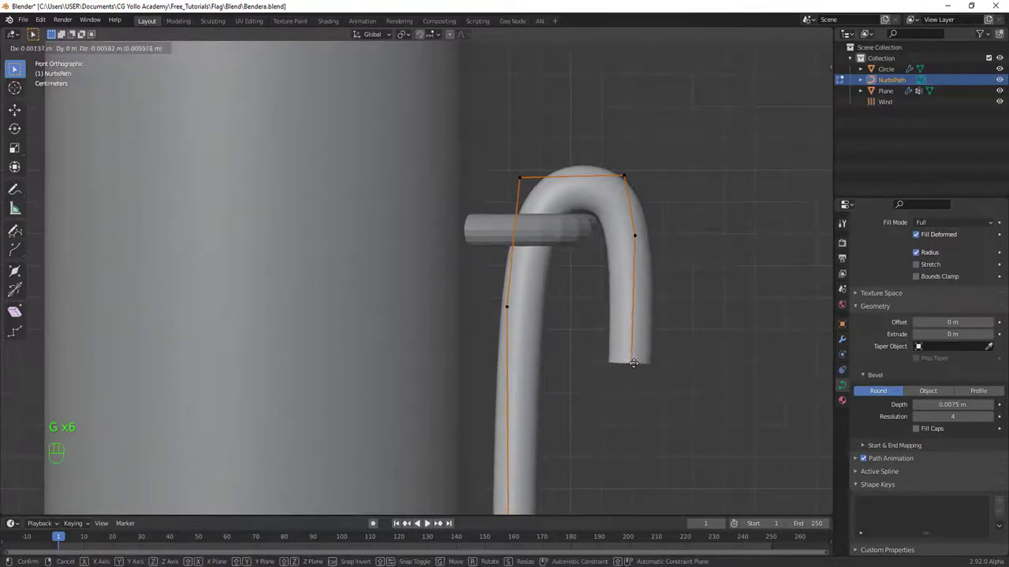
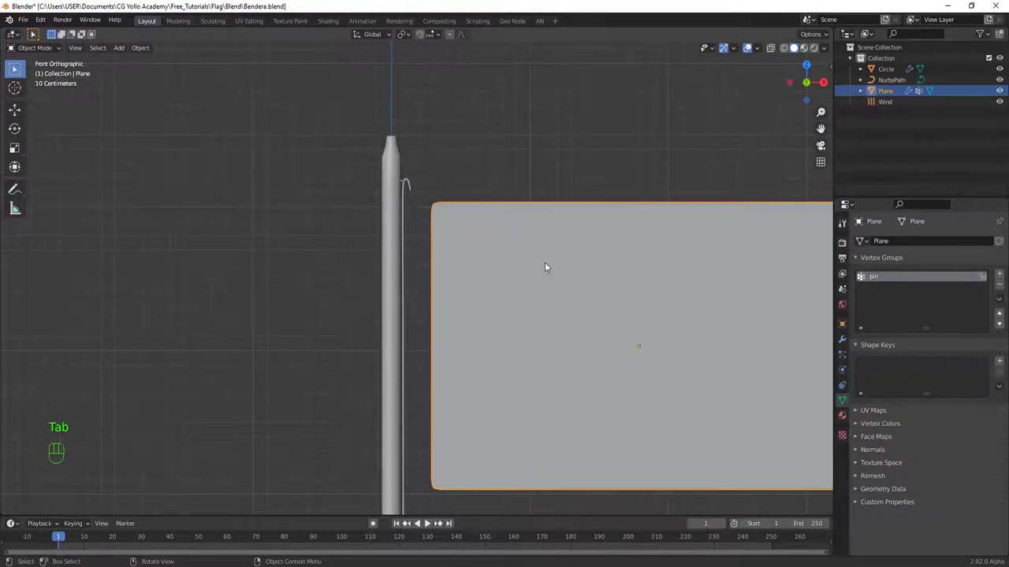
Step: Slide the flag plane sideways toward the pole, then select the rope path and enter Edit Mode
{"action": "key", "text": "g"}
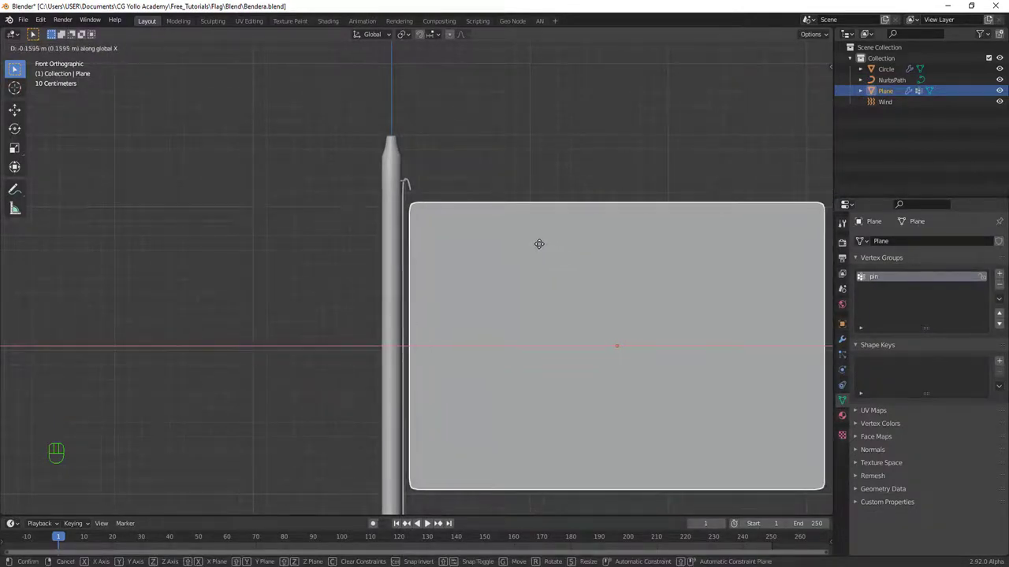
{"action": "left_click_drag", "start_coordinate": [459, 229], "coordinate": [531, 223]}
{"action": "left_click_drag", "start_coordinate": [517, 271], "coordinate": [542, 275]}
{"action": "left_click", "coordinate": [489, 191]}
{"action": "key", "text": "Tab"}
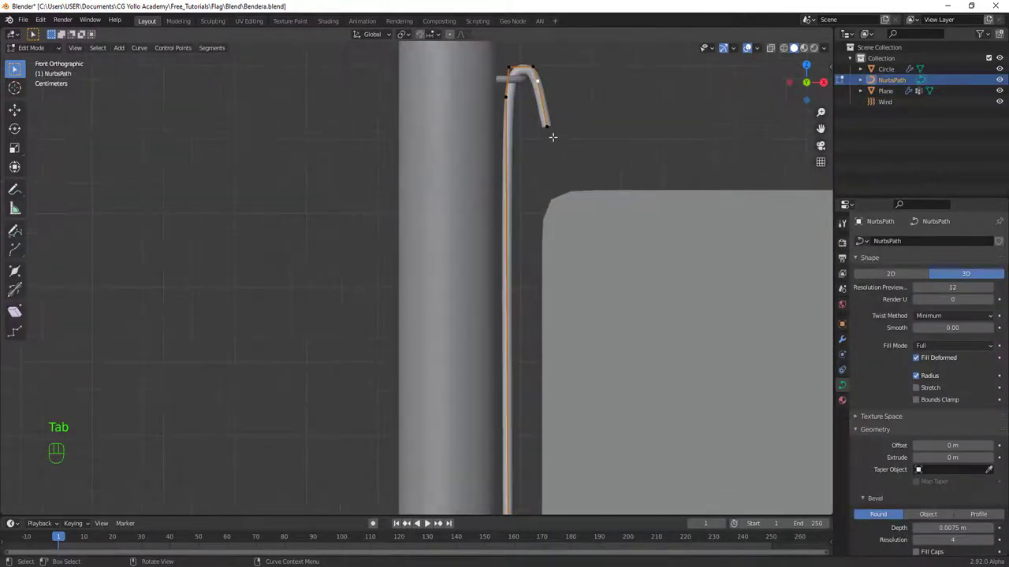
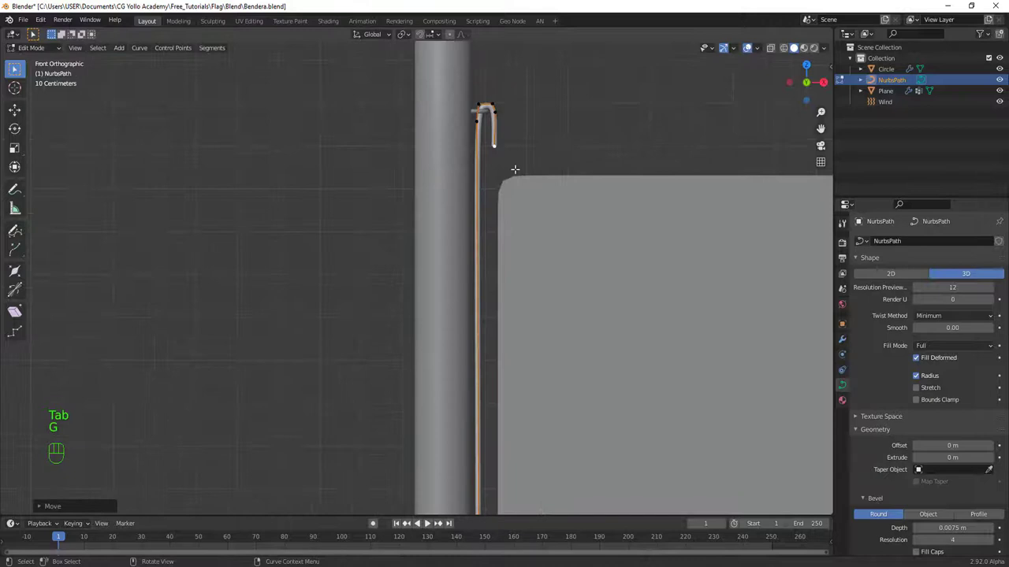
Step: Pull the rope's hooked end down about 1.9 m alongside the pole to the flag's lower corner
{"action": "key", "text": "e"}
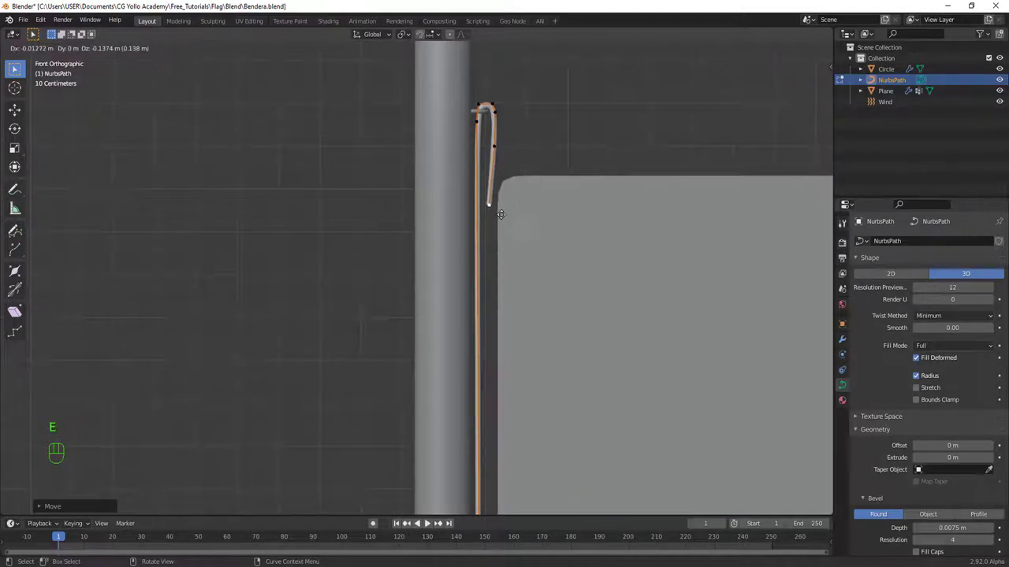
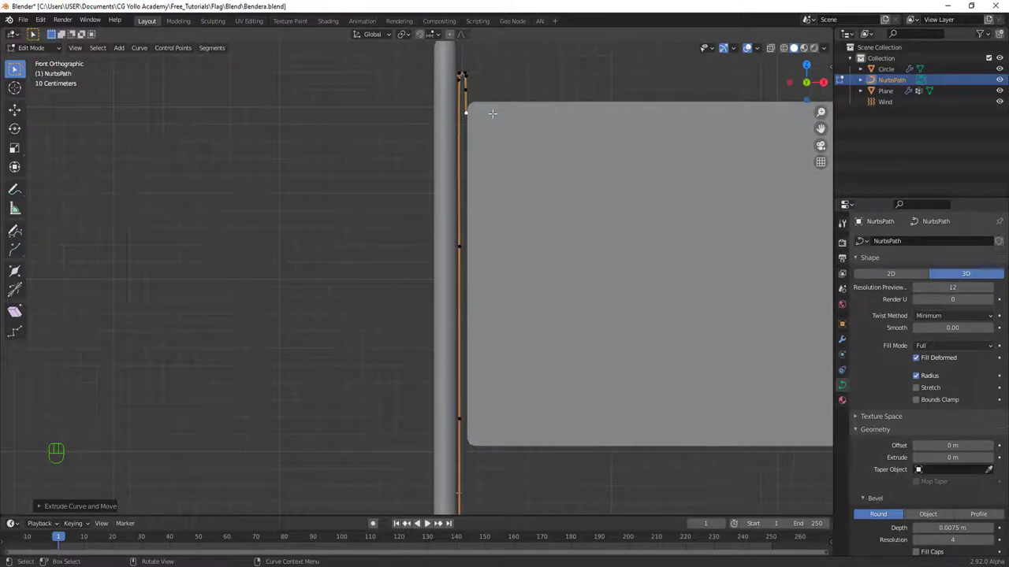
{"action": "key", "text": "e"}
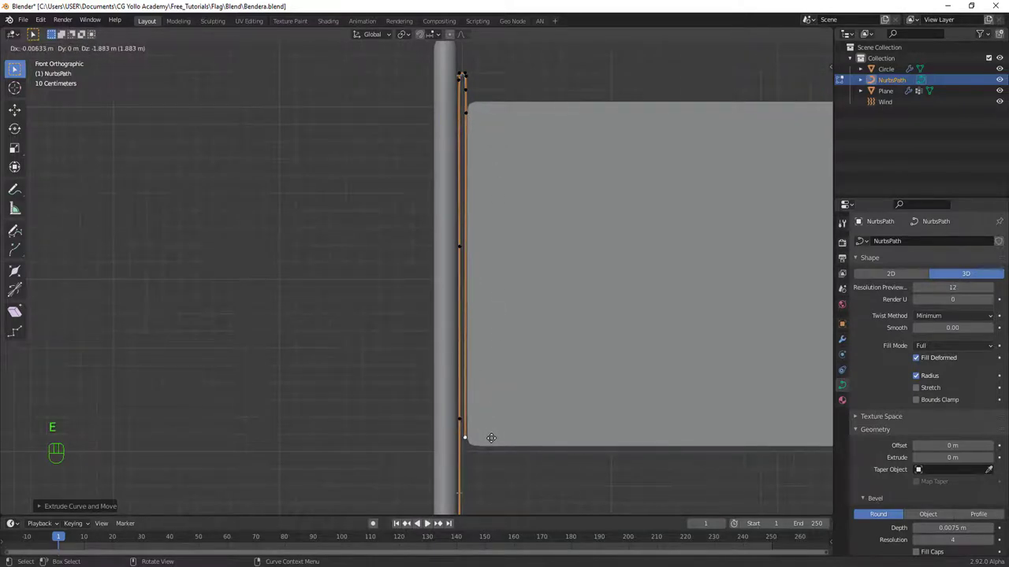
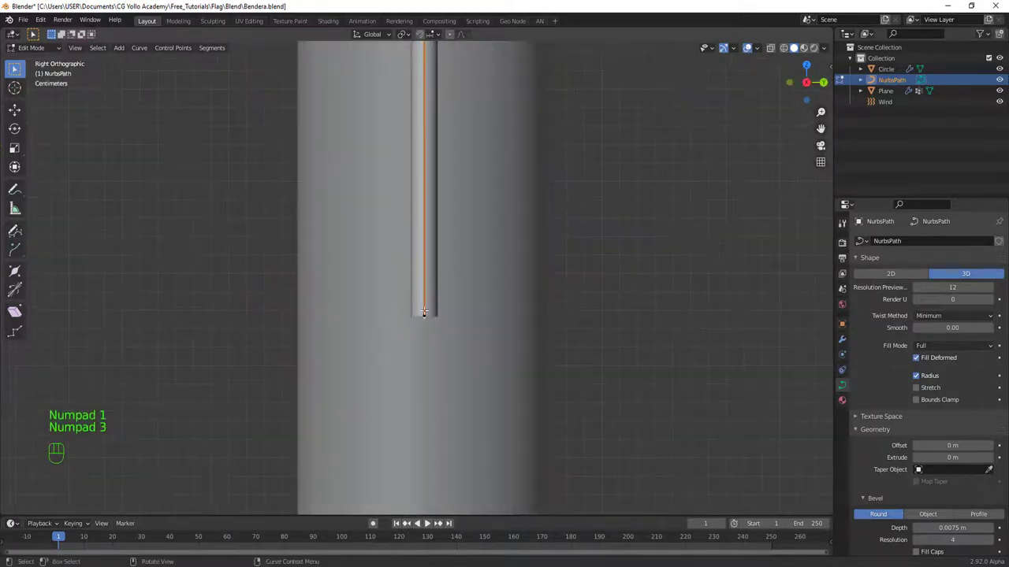
Step: Move the second strand's end sideways, checking its alignment from front and side views
{"action": "key", "text": "g"}
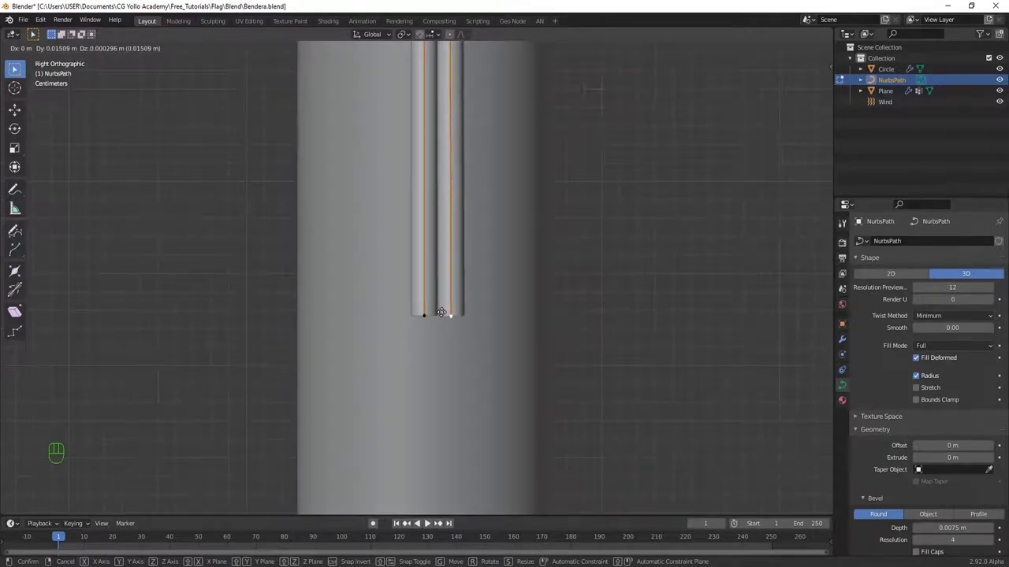
{"action": "key", "text": "KP_3"}
{"action": "key", "text": "KP_1"}
{"action": "key", "text": "g"}
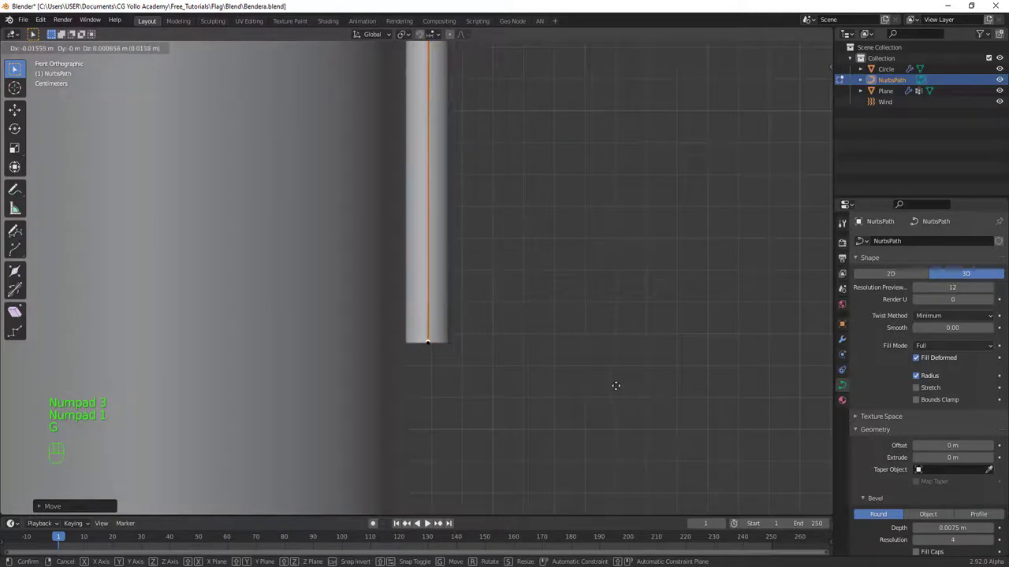
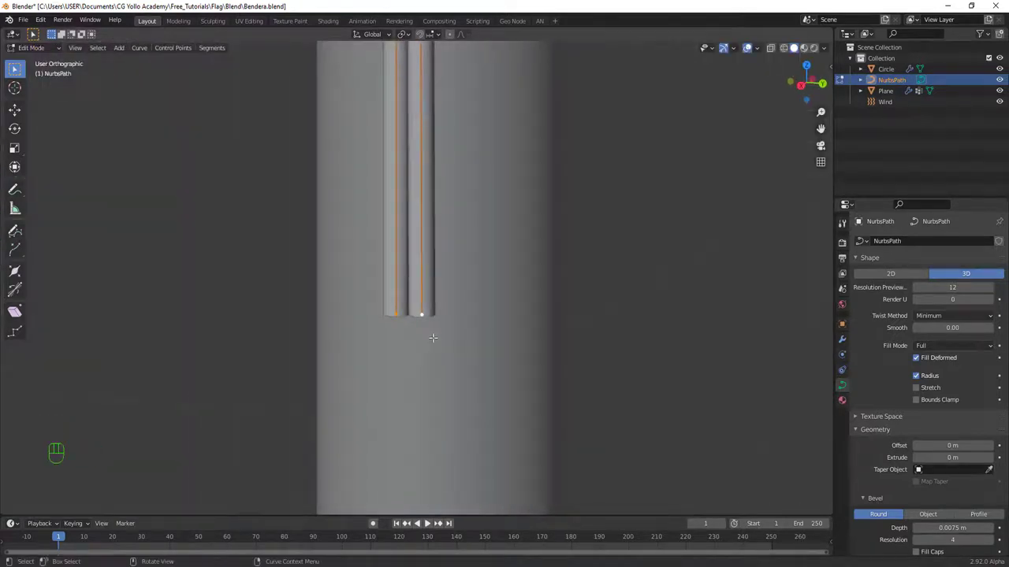
{"action": "key", "text": "KP_1"}
{"action": "key", "text": "KP_3"}
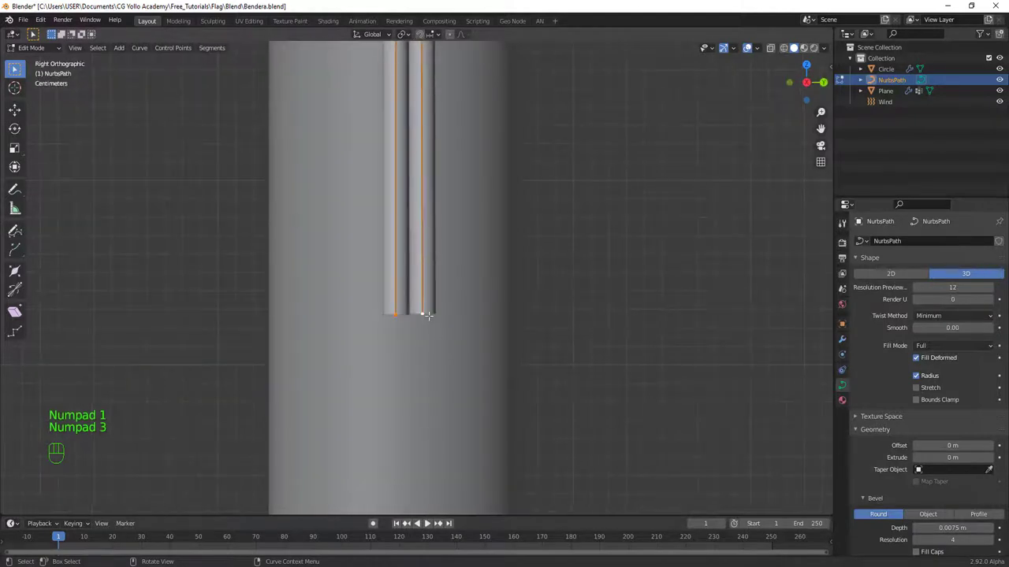
Step: Extrude and rotate the strand ends into a second horizontal bend beneath the first curl
{"action": "key", "text": "e"}
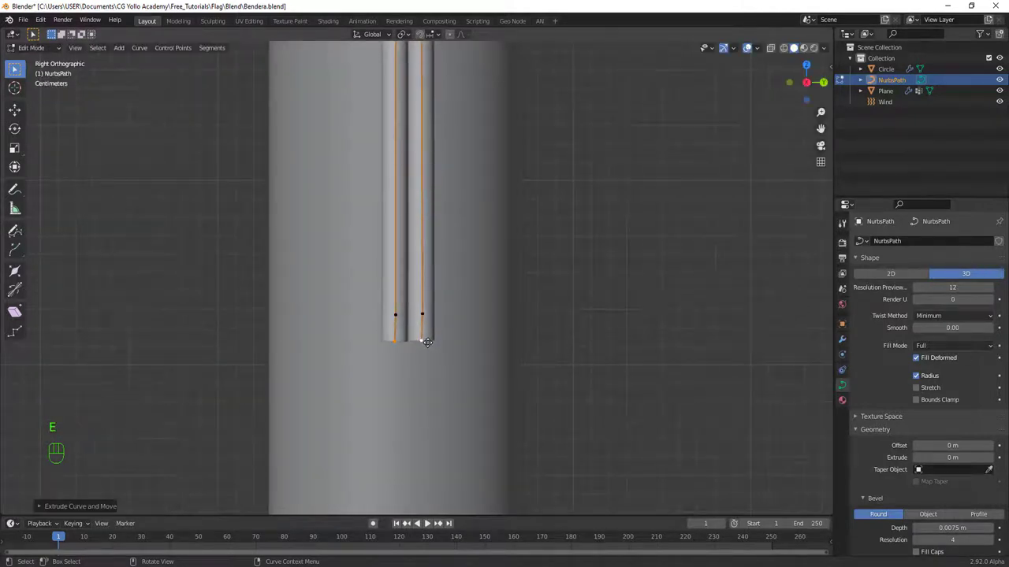
{"action": "key", "text": "r"}
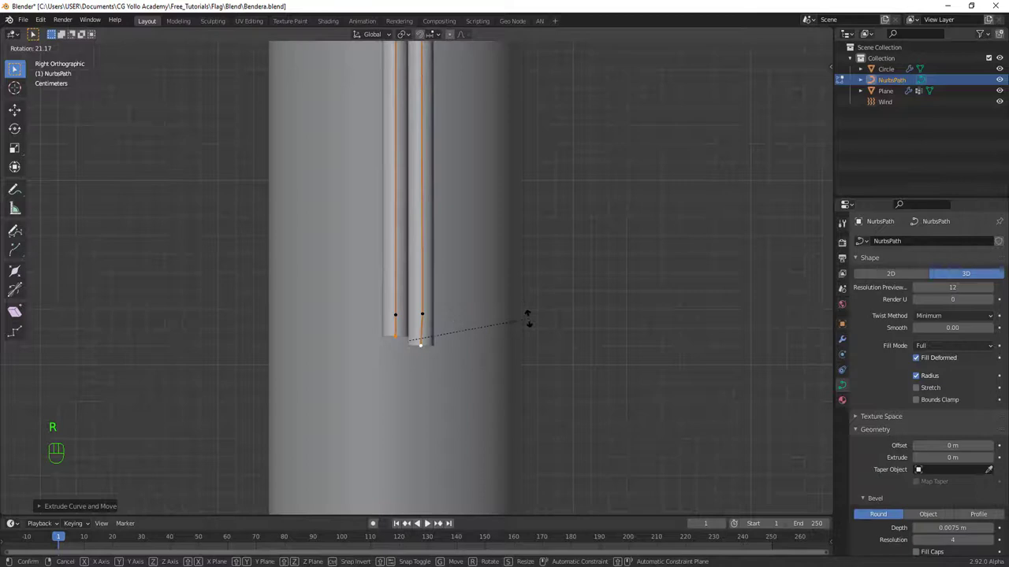
{"action": "key", "text": "e"}
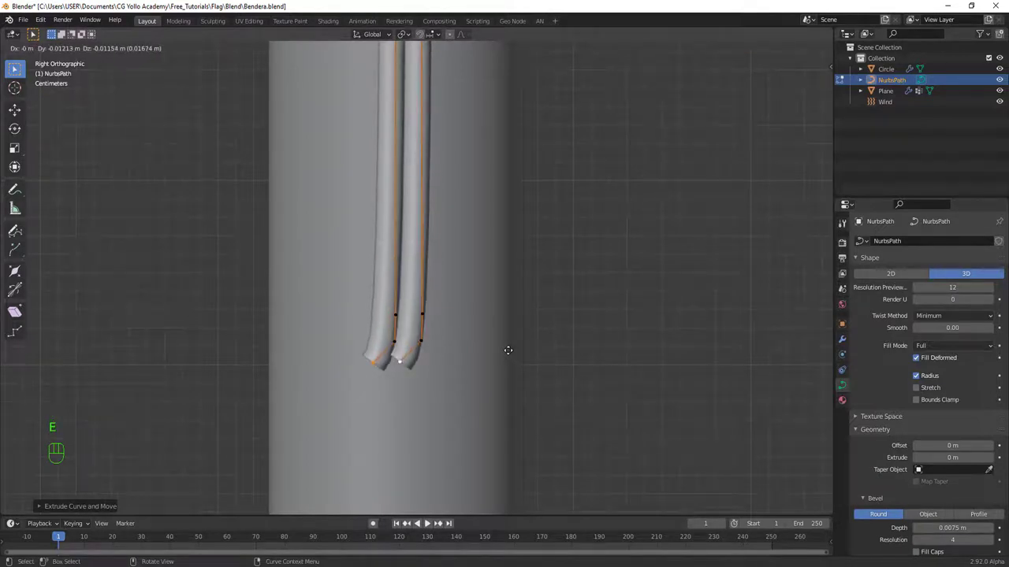
{"action": "key", "text": "e"}
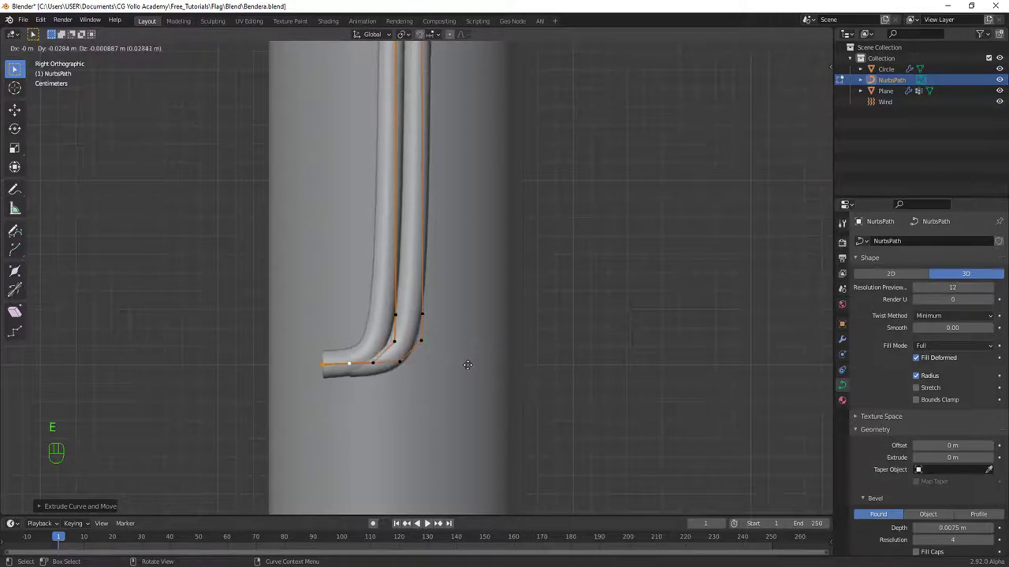
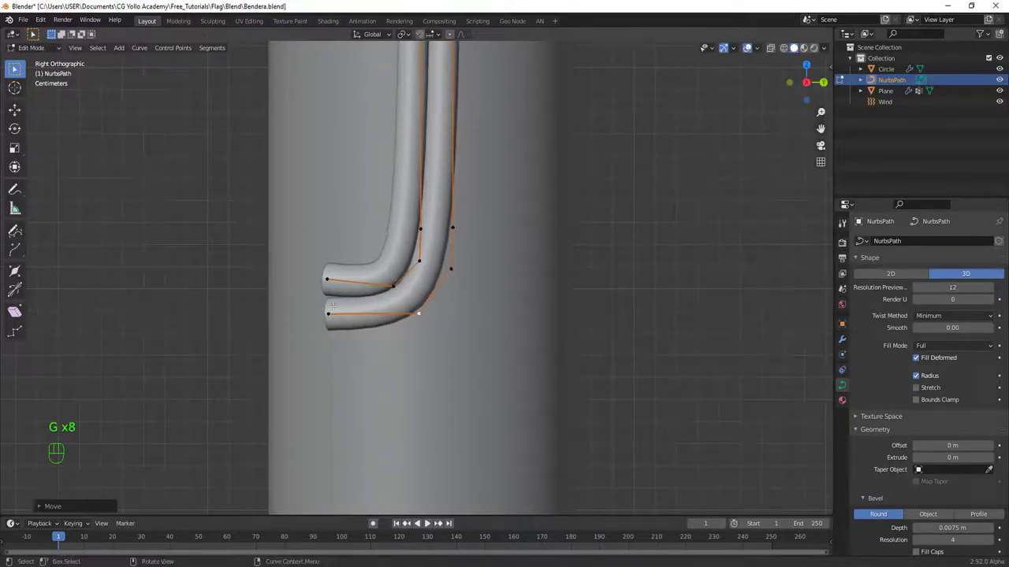
{"action": "key", "text": "g"}
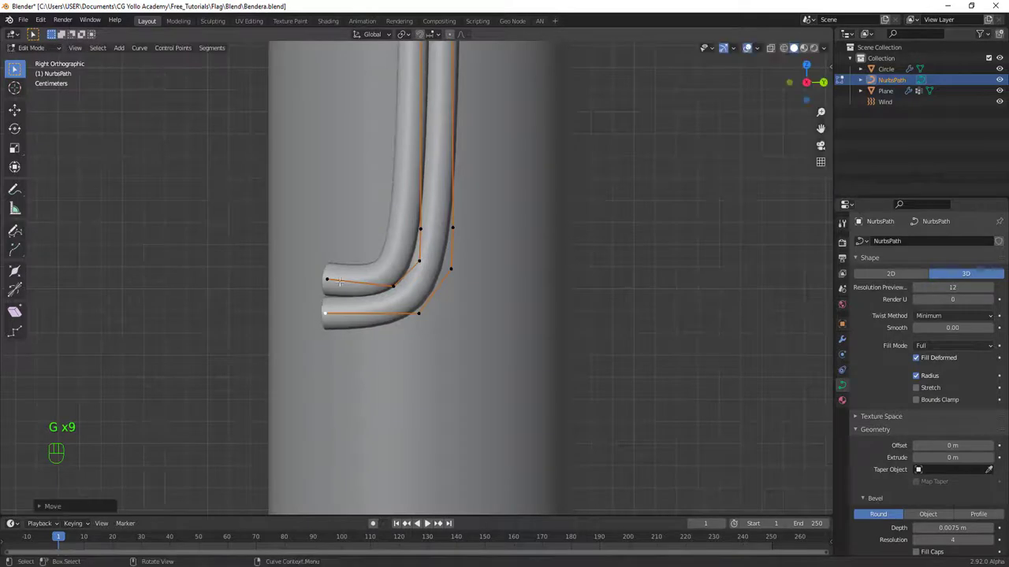
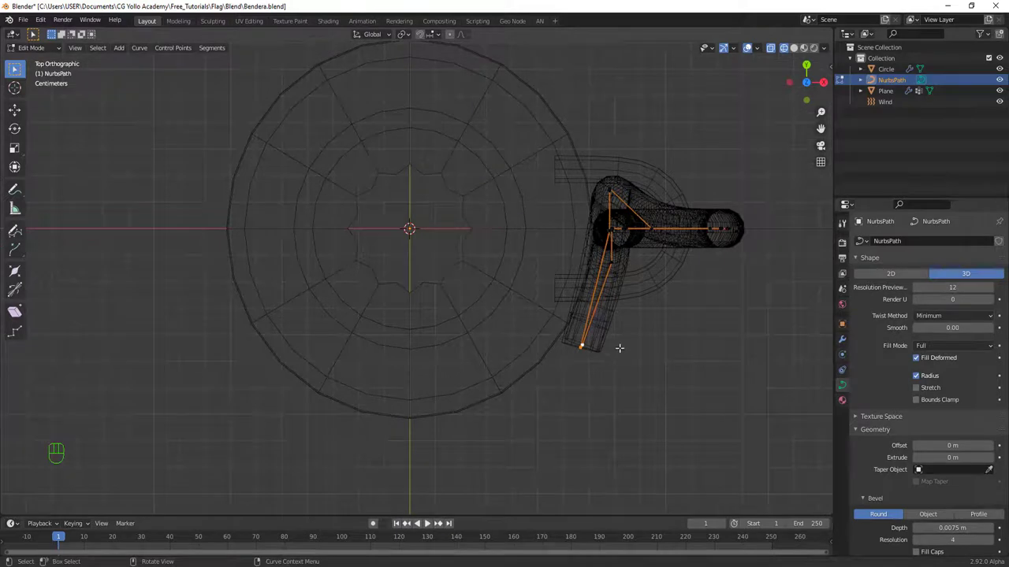
Step: Extrude the rope's end point repeatedly so it arcs around the pole's base circle from above
{"action": "key", "text": "e"}
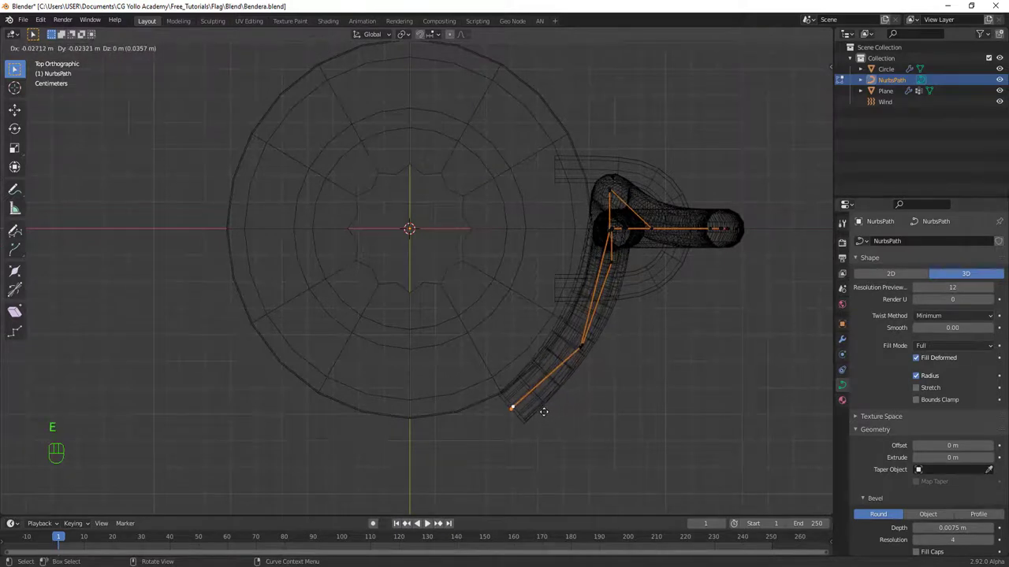
{"action": "key", "text": "e"}
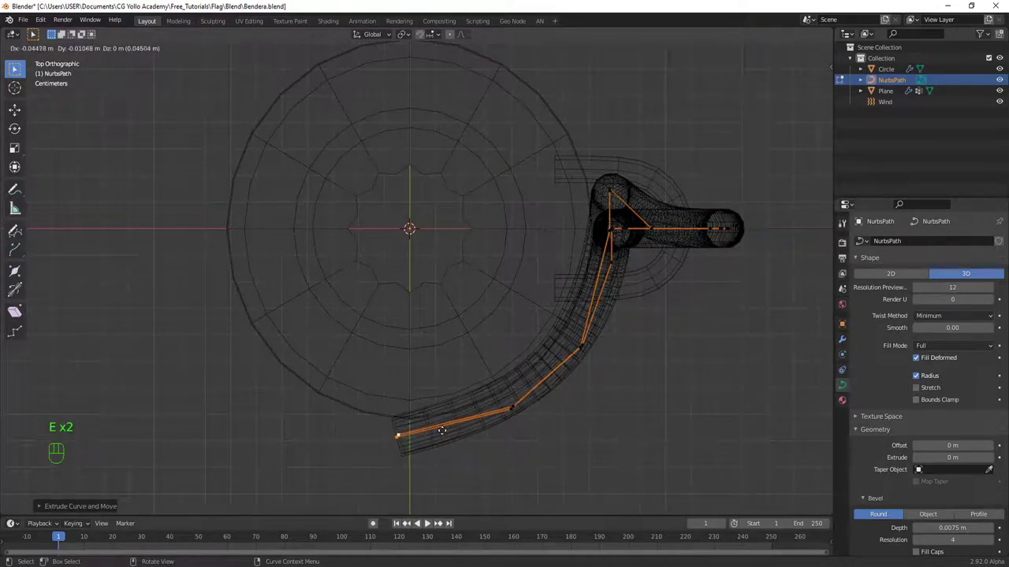
{"action": "key", "text": "e"}
{"action": "key", "text": "e"}
{"action": "key", "text": "e"}
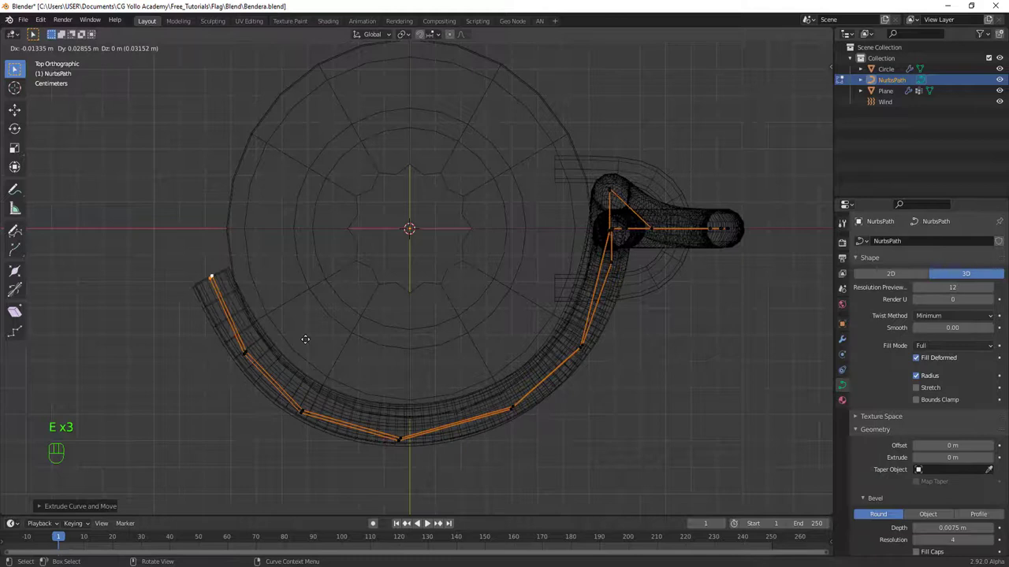
{"action": "key", "text": "e"}
{"action": "key", "text": "e"}
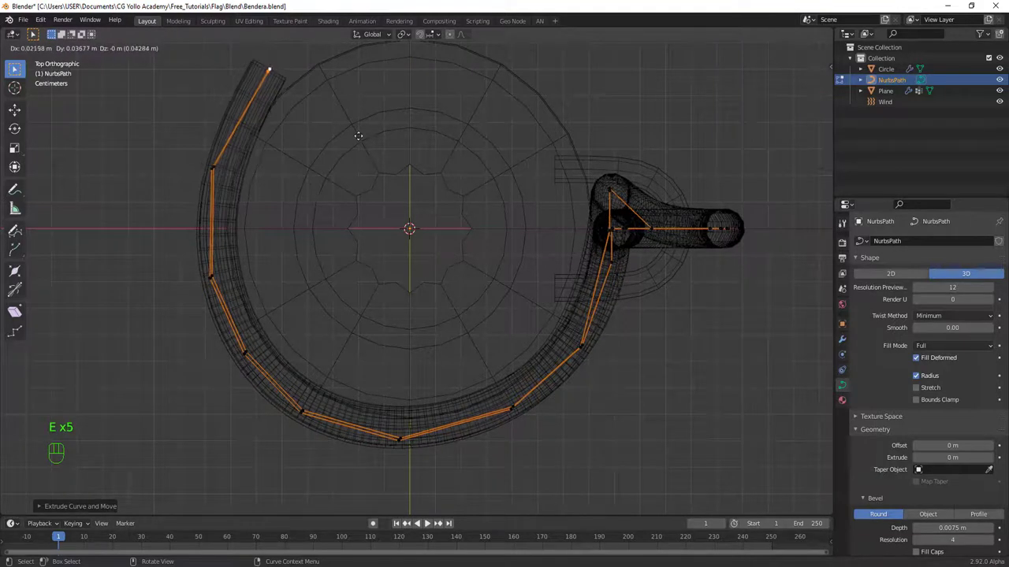
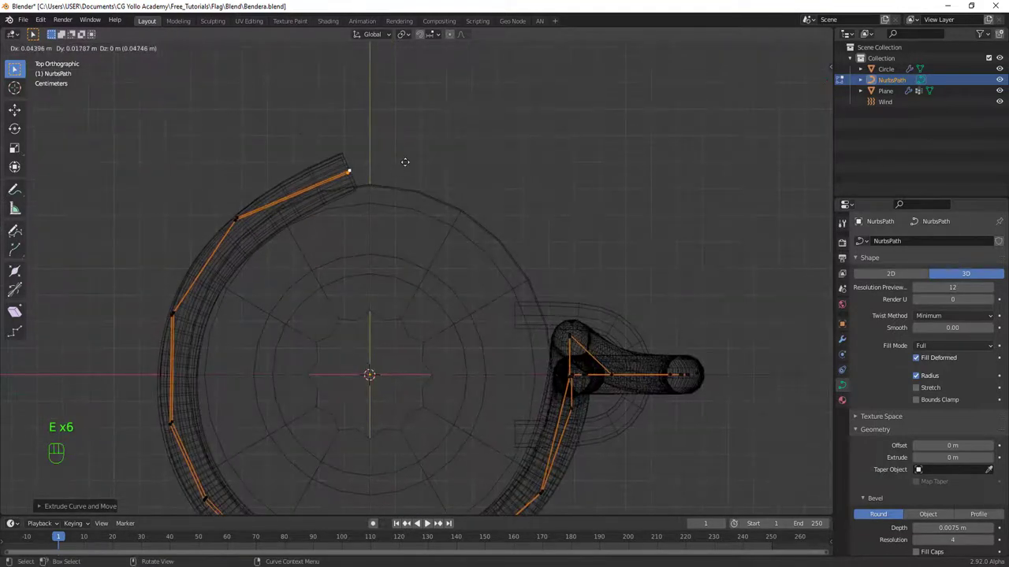
{"action": "key", "text": "e"}
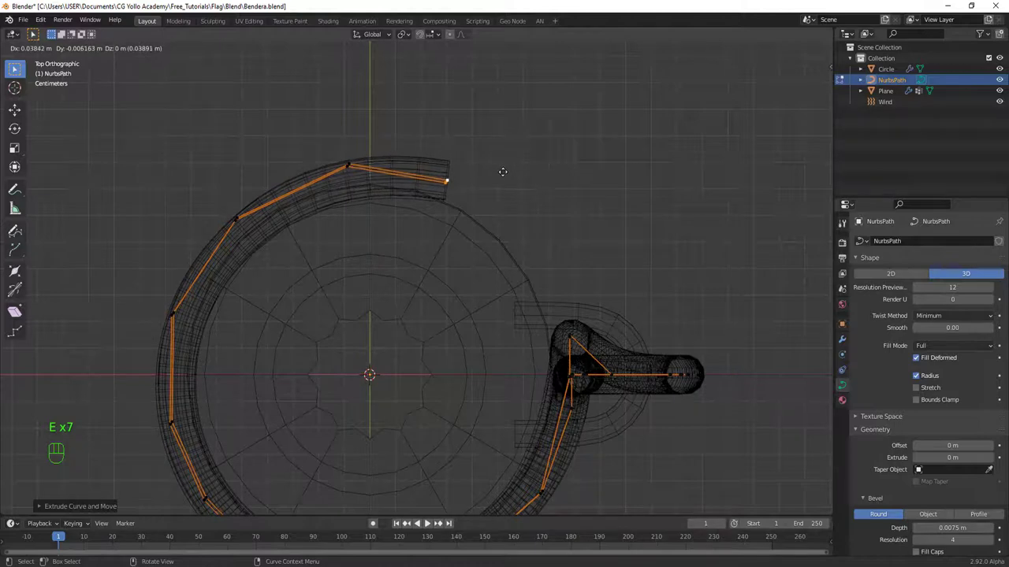
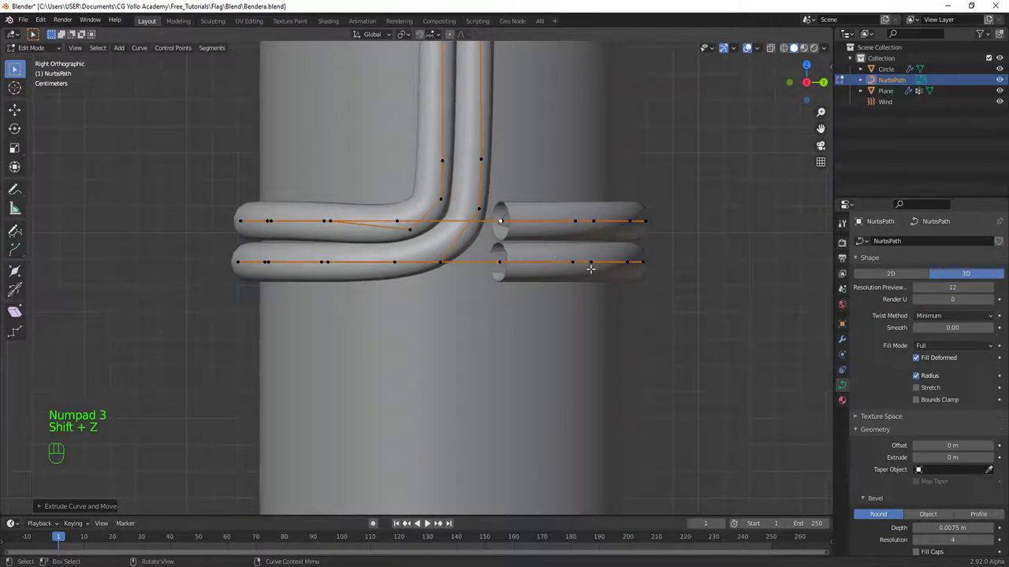
Step: Close the loop ends so the rope wraps the pole in two stacked rings, then view it from the front
{"action": "key", "text": "e"}
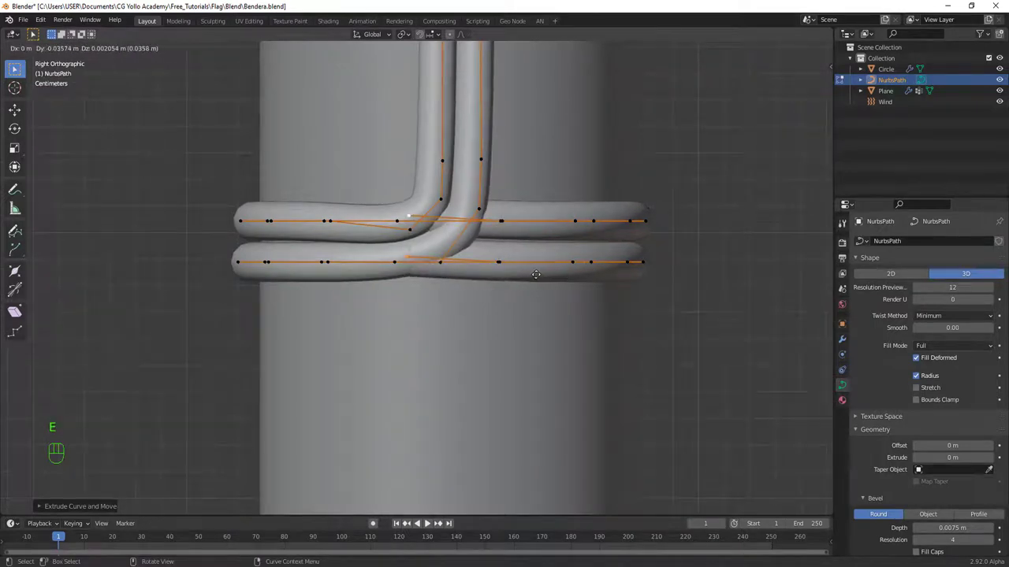
{"action": "key", "text": "s"}
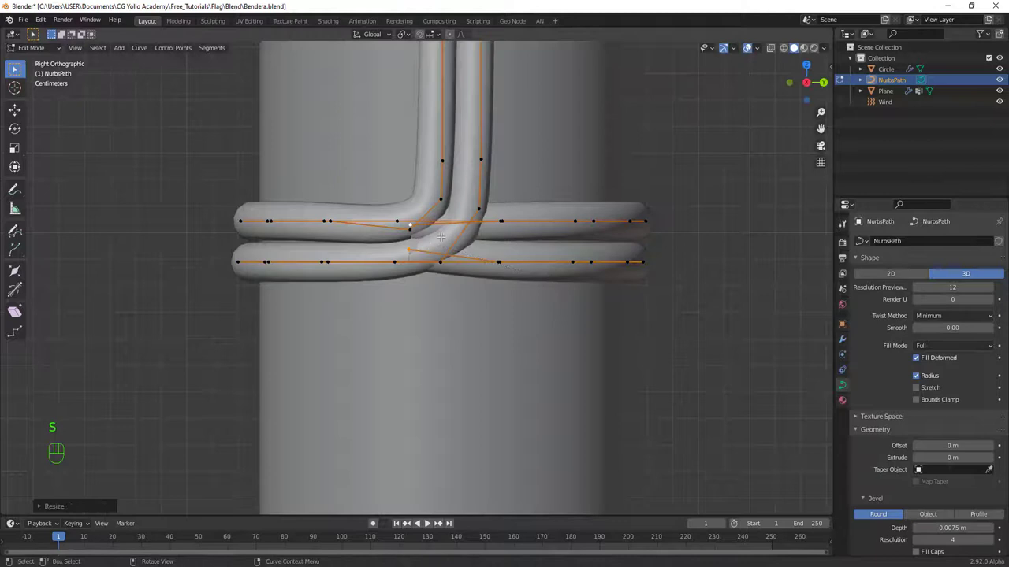
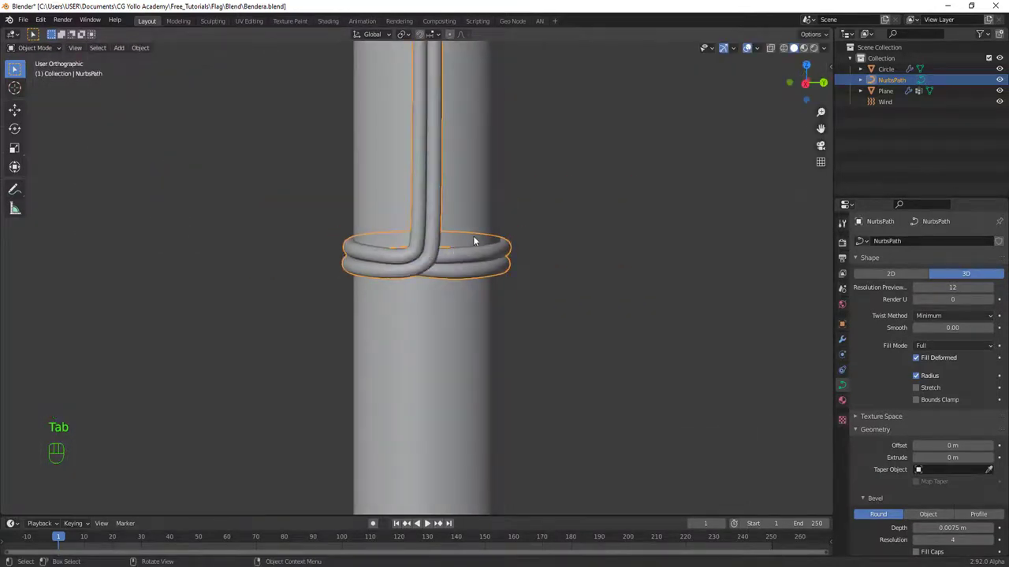
{"action": "left_click_drag", "start_coordinate": [491, 255], "coordinate": [640, 265]}
{"action": "key", "text": "KP_1"}
Step: Pan around the wrapped rope and pole in solid shading to inspect the rings
{"action": "middle_click", "coordinate": [494, 287]}
{"action": "middle_click", "coordinate": [461, 339]}
{"action": "middle_click", "coordinate": [515, 300]}
{"action": "key", "text": "shift+z"}
{"action": "middle_click", "coordinate": [506, 355]}
Step: Zoom out to the whole flag in solid shading and start playing the waving animation
{"action": "left_click_drag", "start_coordinate": [479, 313], "coordinate": [491, 344]}
{"action": "middle_click", "coordinate": [485, 243]}
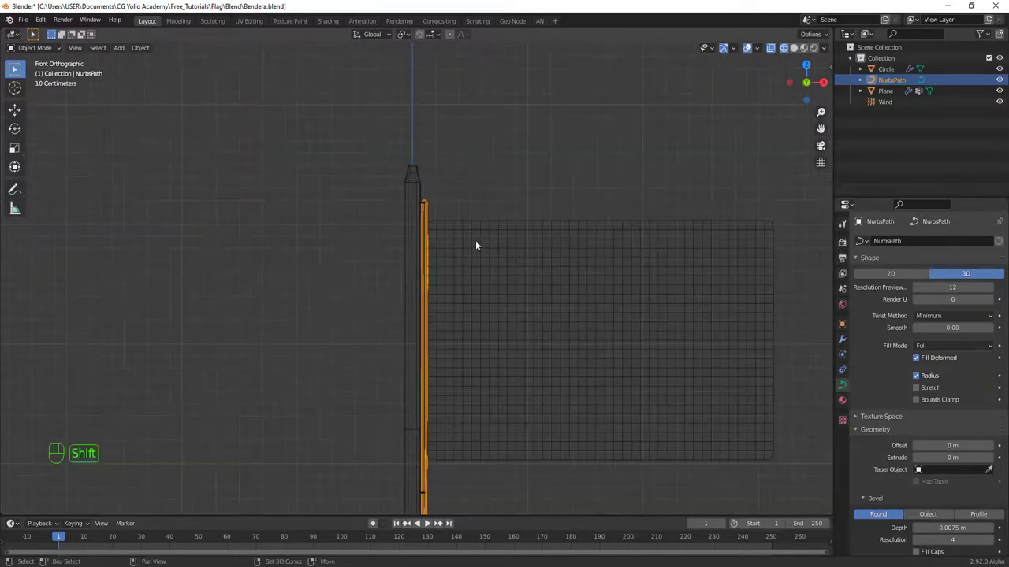
{"action": "key", "text": "shift+z"}
{"action": "middle_click", "coordinate": [483, 292]}
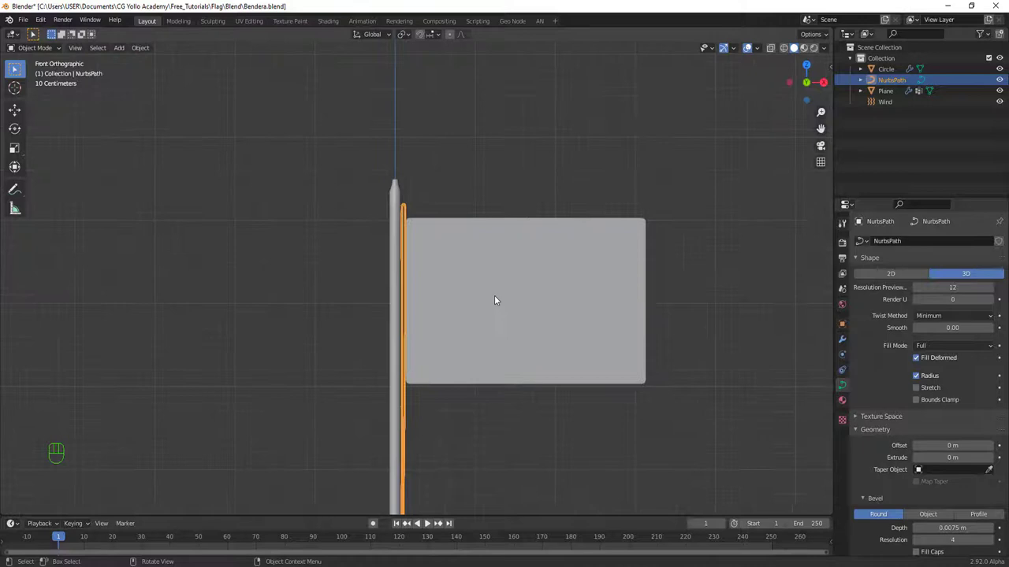
{"action": "key", "text": "space"}
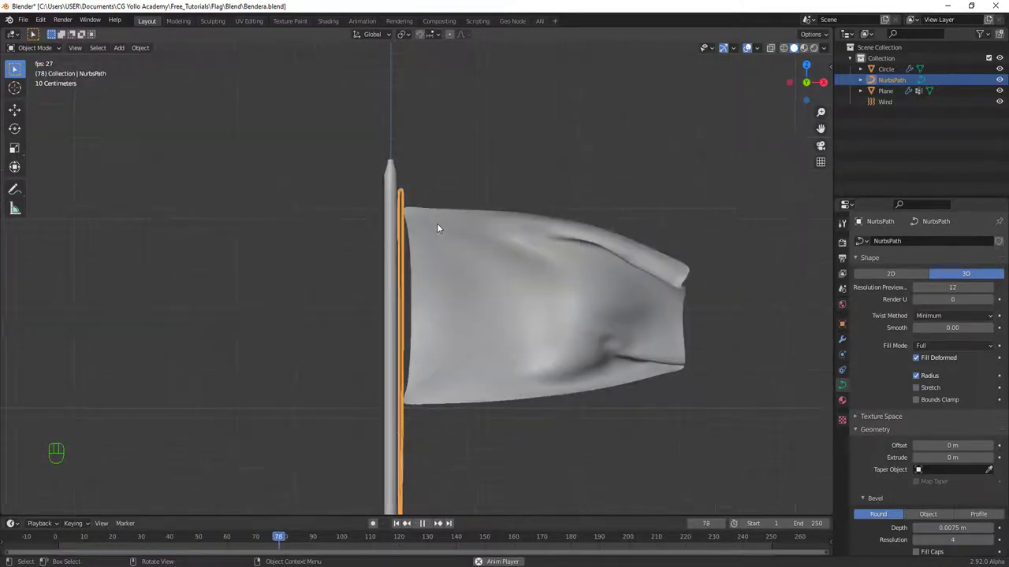
Step: Zoom in on the flag's top corner and the rope at the pole, then stop playback
{"action": "middle_click", "coordinate": [459, 242]}
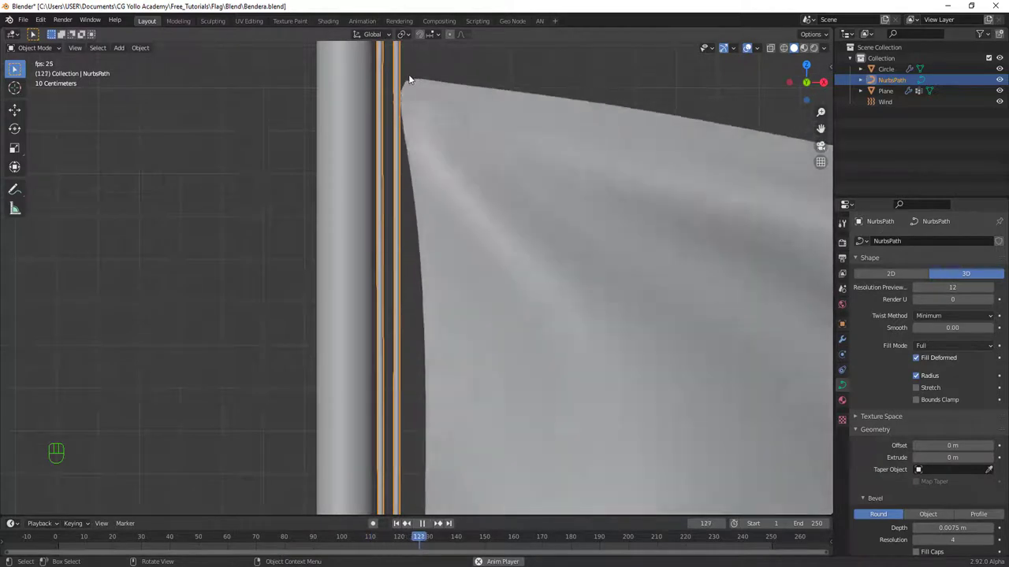
{"action": "left_click_drag", "start_coordinate": [422, 308], "coordinate": [415, 242]}
{"action": "left_click_drag", "start_coordinate": [405, 364], "coordinate": [411, 383]}
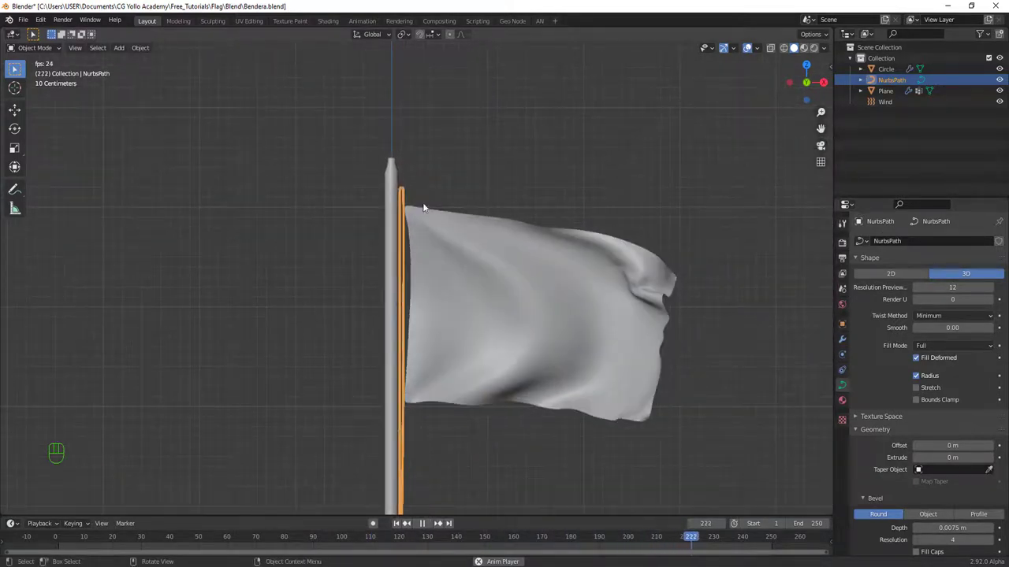
{"action": "left_click_drag", "start_coordinate": [432, 188], "coordinate": [433, 210]}
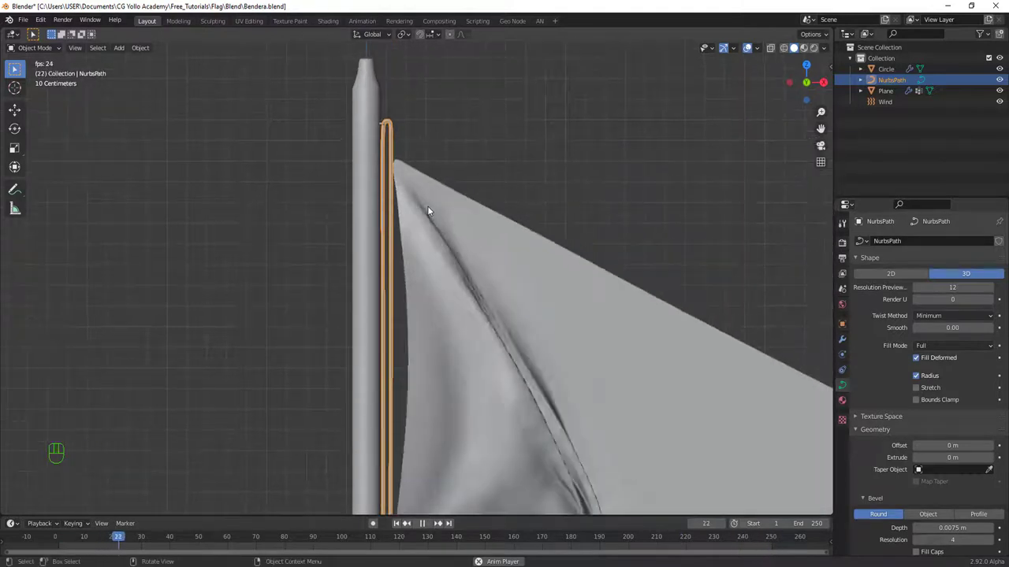
{"action": "key", "text": "space"}
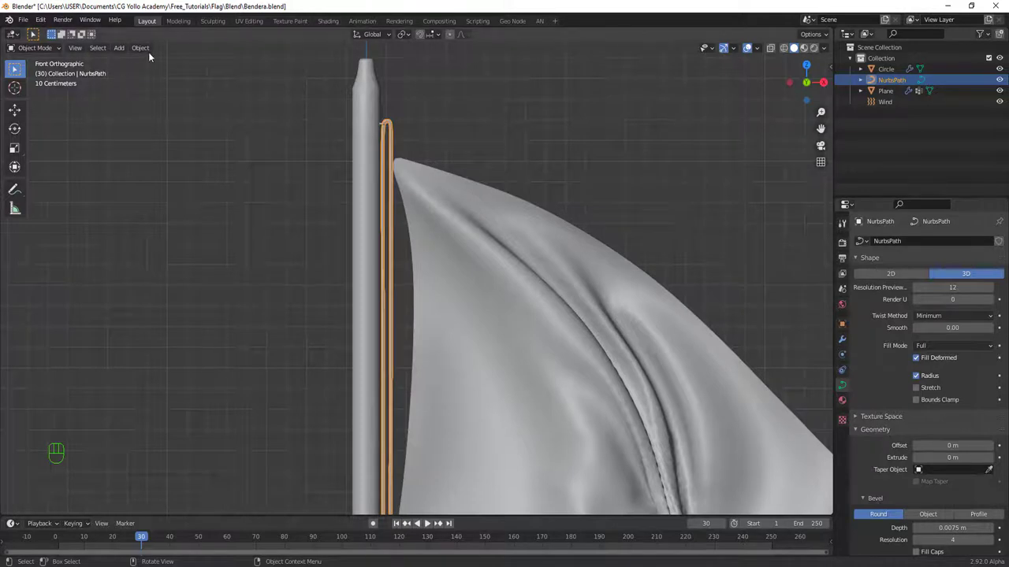
Step: Convert the rope path to a mesh and create a new vertex group 'pin' for its top vertices
{"action": "left_click_drag", "start_coordinate": [149, 46], "coordinate": [265, 347]}
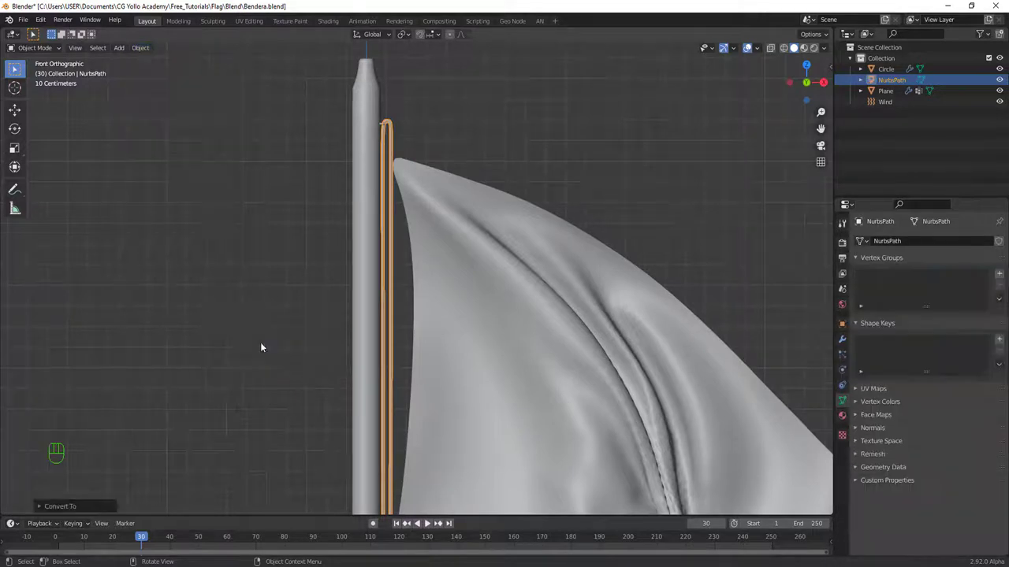
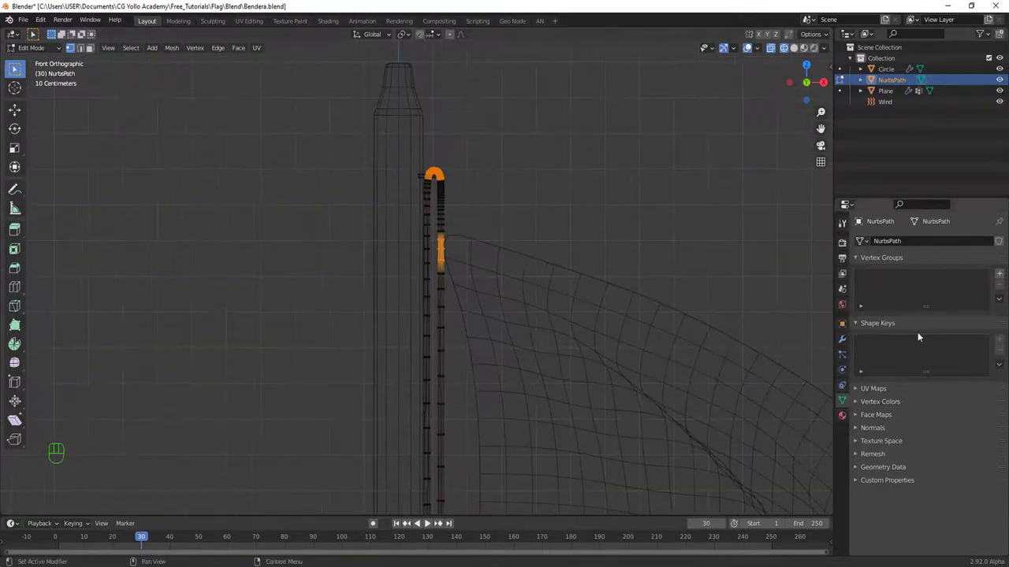
{"action": "left_click", "coordinate": [848, 404]}
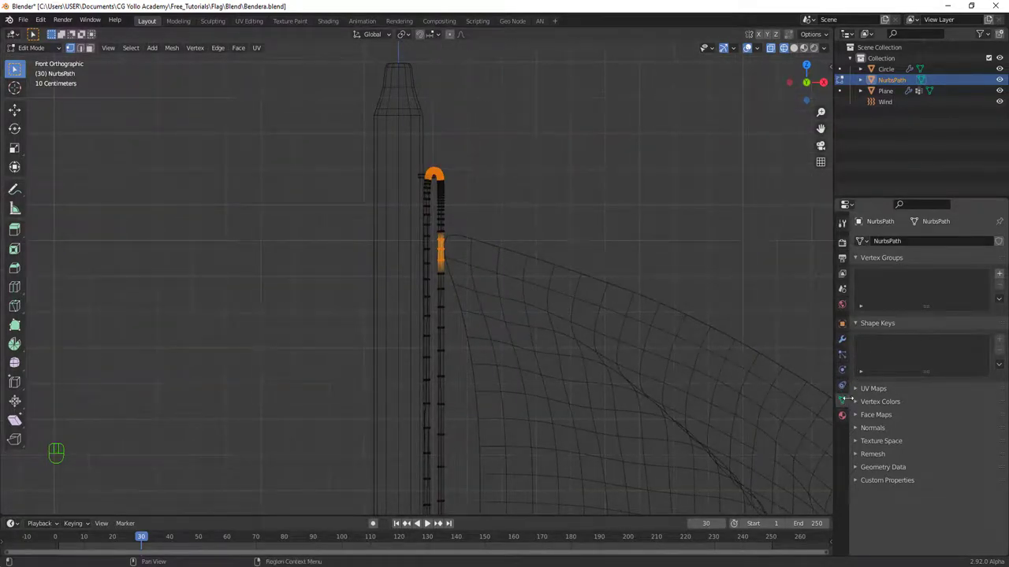
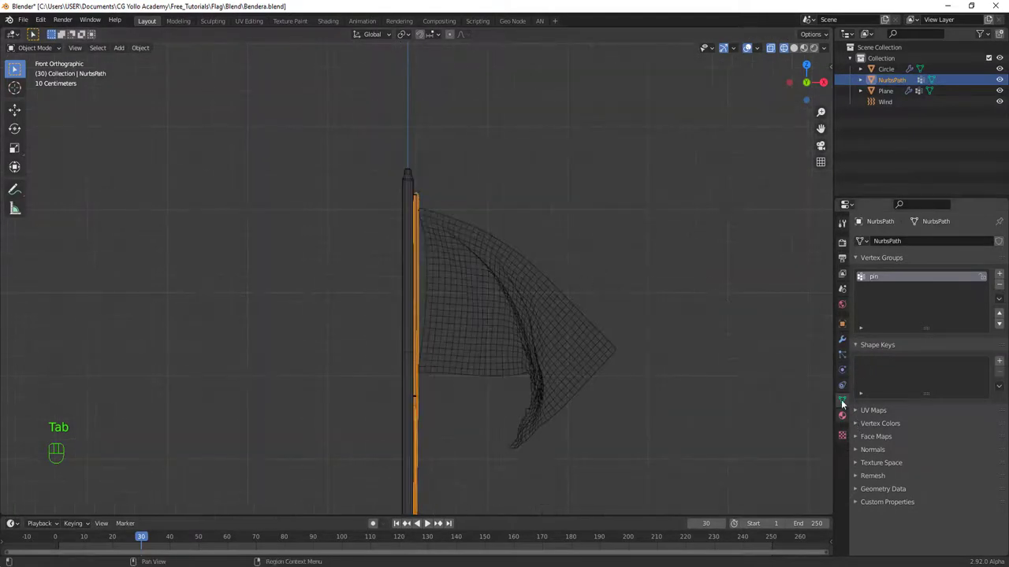
Step: Enable Cloth physics on the rope and reframe the view on the sagging rope beside the pole
{"action": "left_click", "coordinate": [843, 374]}
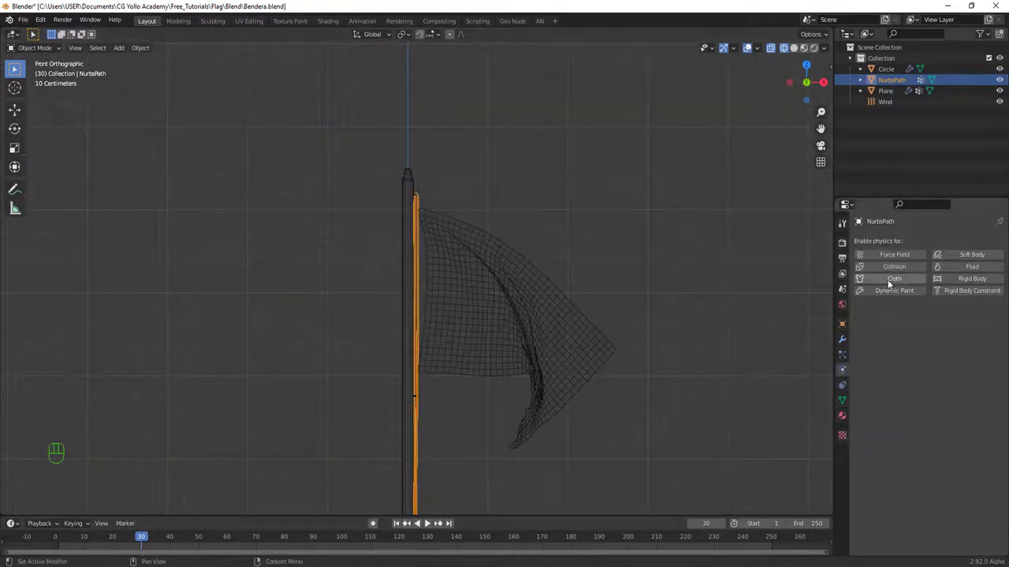
{"action": "left_click", "coordinate": [893, 282]}
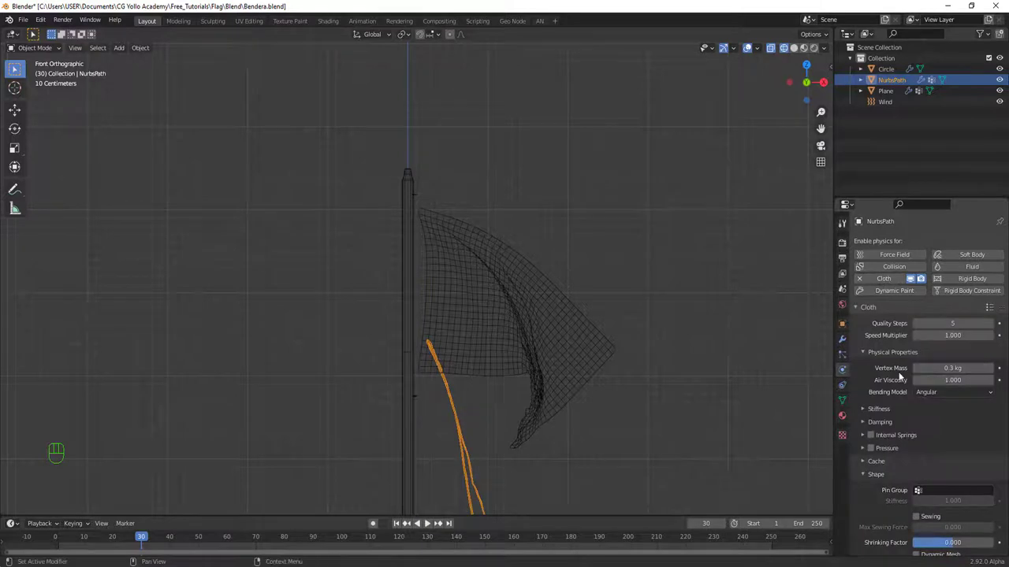
{"action": "middle_click", "coordinate": [524, 305]}
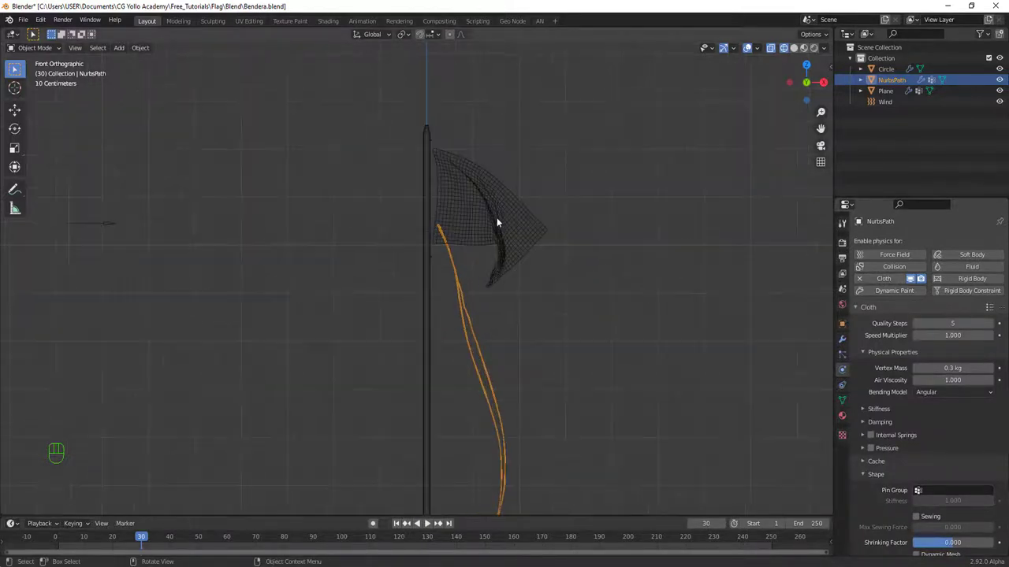
{"action": "left_click_drag", "start_coordinate": [490, 373], "coordinate": [485, 335]}
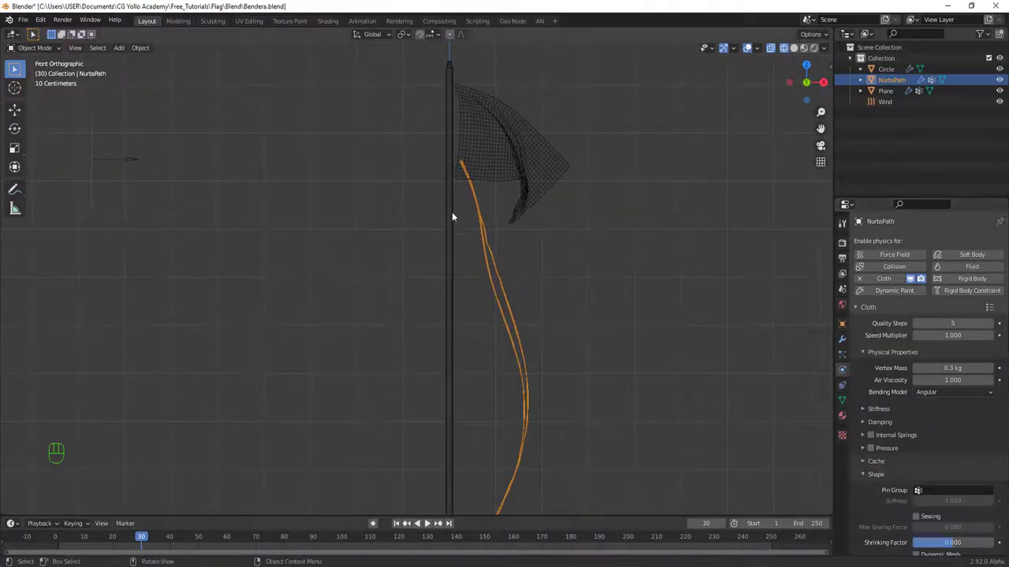
{"action": "left_click_drag", "start_coordinate": [559, 366], "coordinate": [554, 396]}
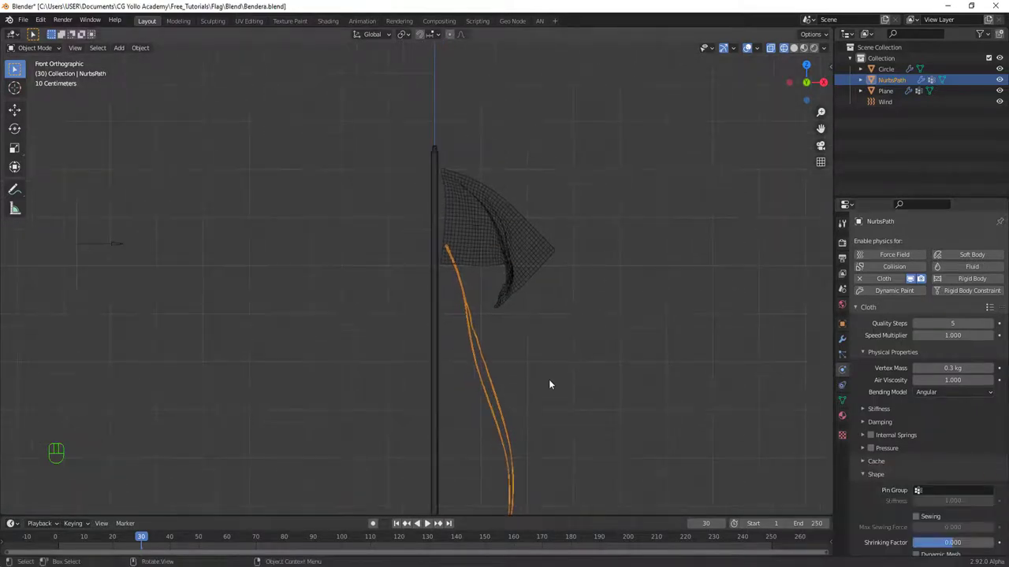
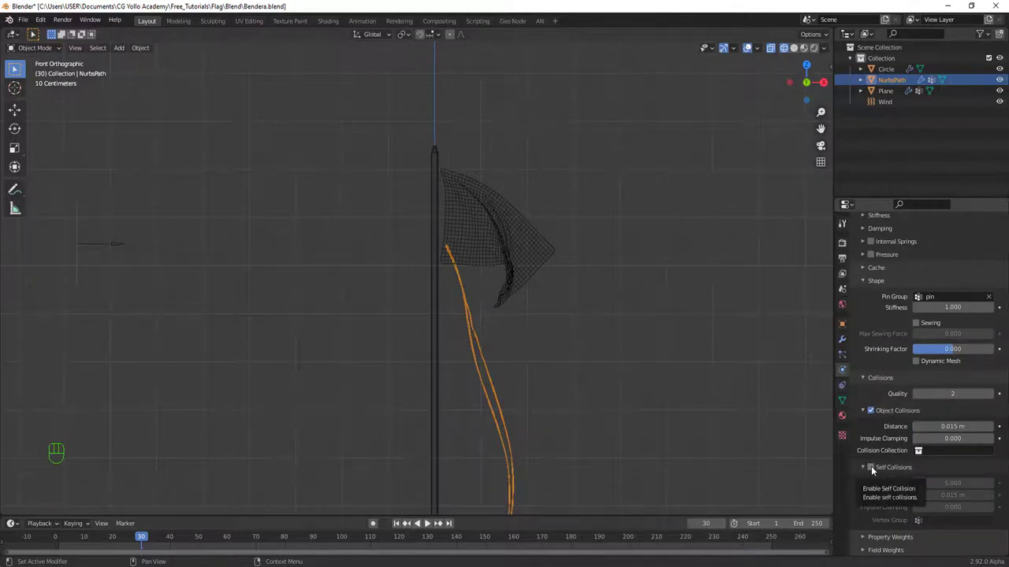
Step: Enable Self Collisions on the rope cloth, rewind to frame 1, play briefly and save the project
{"action": "left_click", "coordinate": [875, 471]}
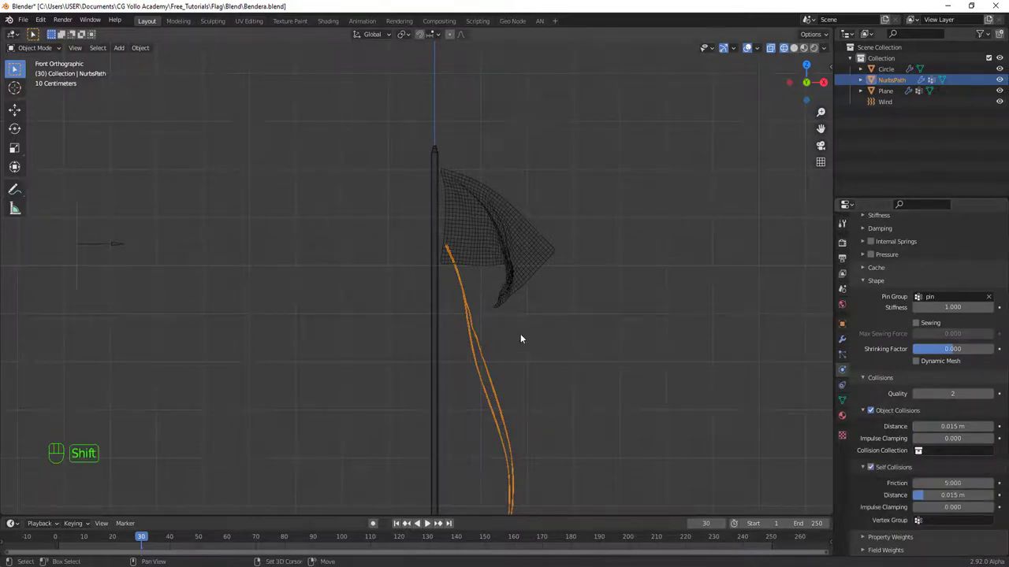
{"action": "key", "text": "shift+Left"}
{"action": "left_click_drag", "start_coordinate": [560, 317], "coordinate": [560, 345]}
{"action": "key", "text": "space"}
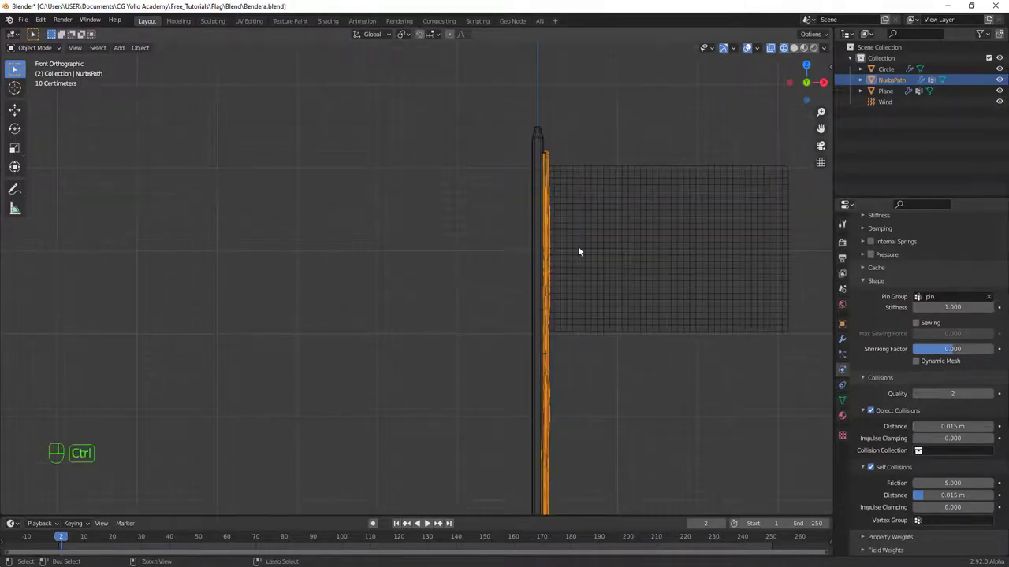
{"action": "key", "text": "ctrl+s"}
Step: Show the rope's mesh data properties and switch the scene to solid shading
{"action": "left_click", "coordinate": [849, 341]}
{"action": "middle_click", "coordinate": [516, 333]}
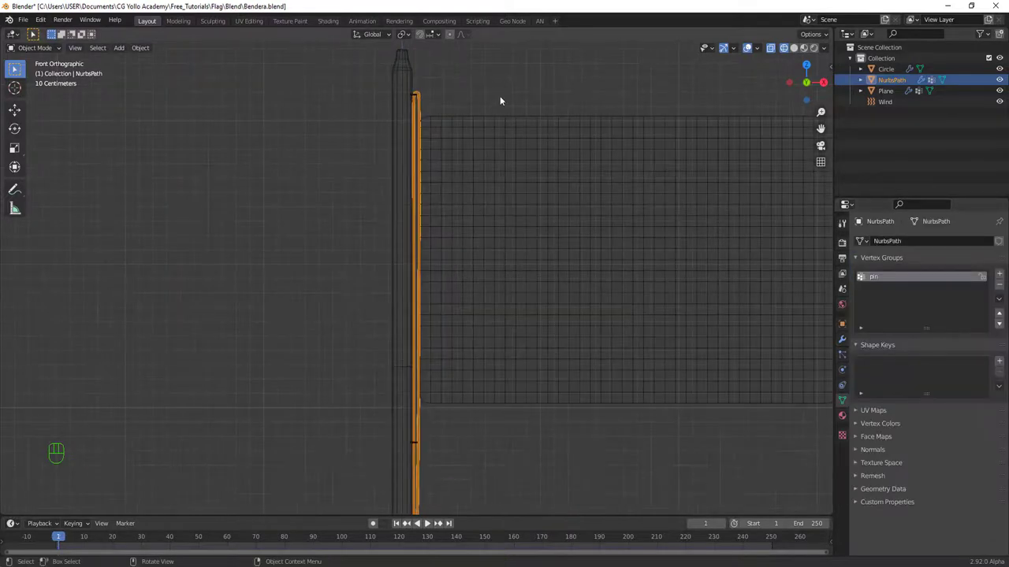
{"action": "left_click", "coordinate": [514, 79]}
{"action": "key", "text": "shift+z"}
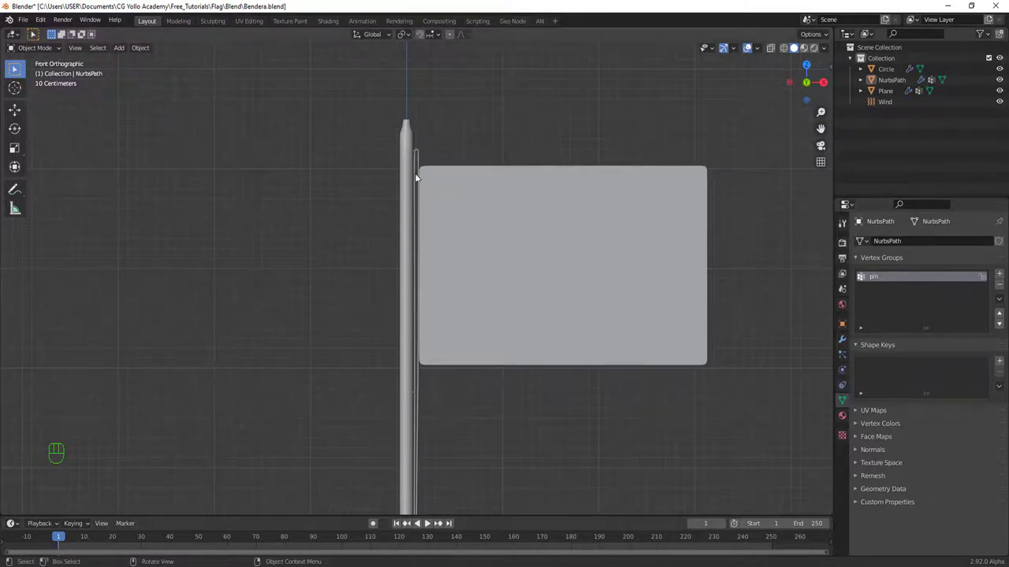
Step: Dissolve the selected rope edge loops near the pole top and return to Object Mode
{"action": "left_click_drag", "start_coordinate": [477, 224], "coordinate": [474, 291]}
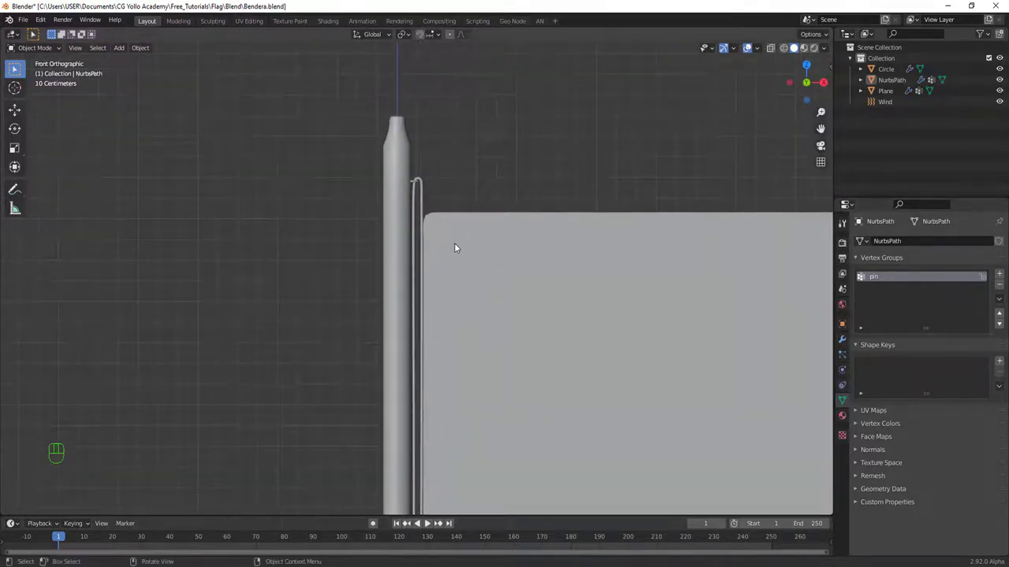
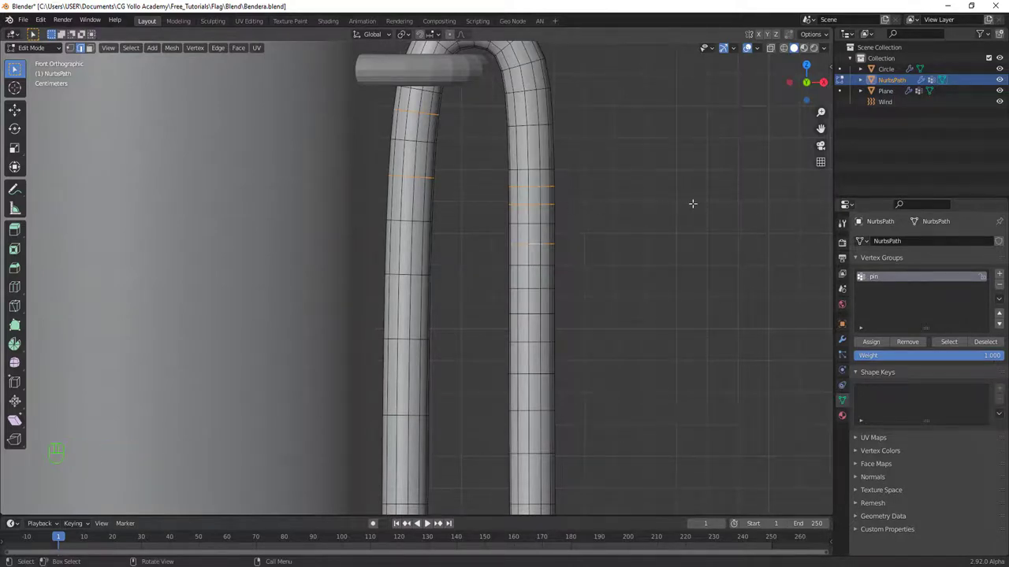
{"action": "key", "text": "x"}
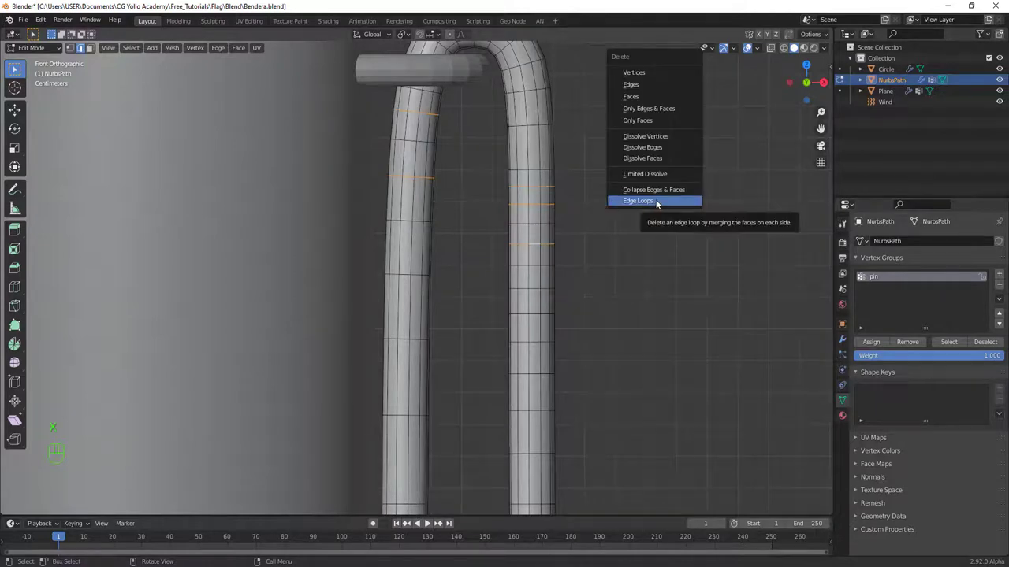
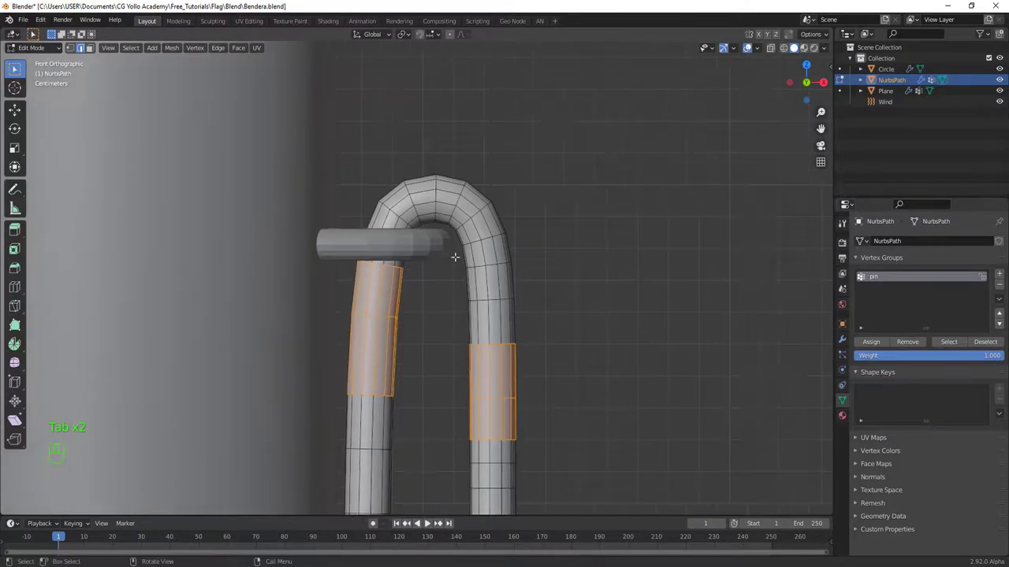
{"action": "key", "text": "Tab"}
{"action": "middle_click", "coordinate": [504, 261]}
{"action": "left_click_drag", "start_coordinate": [494, 197], "coordinate": [507, 158]}
{"action": "middle_click", "coordinate": [495, 227]}
{"action": "middle_click", "coordinate": [495, 279]}
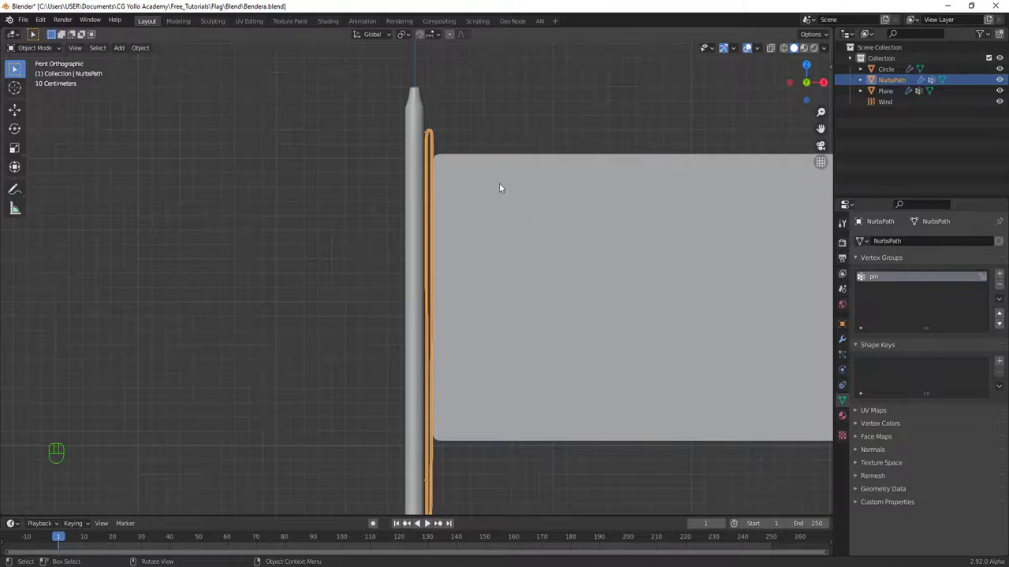
Step: Play the cloth simulation to watch the flag wave and the pinned rope, then stop it
{"action": "key", "text": "space"}
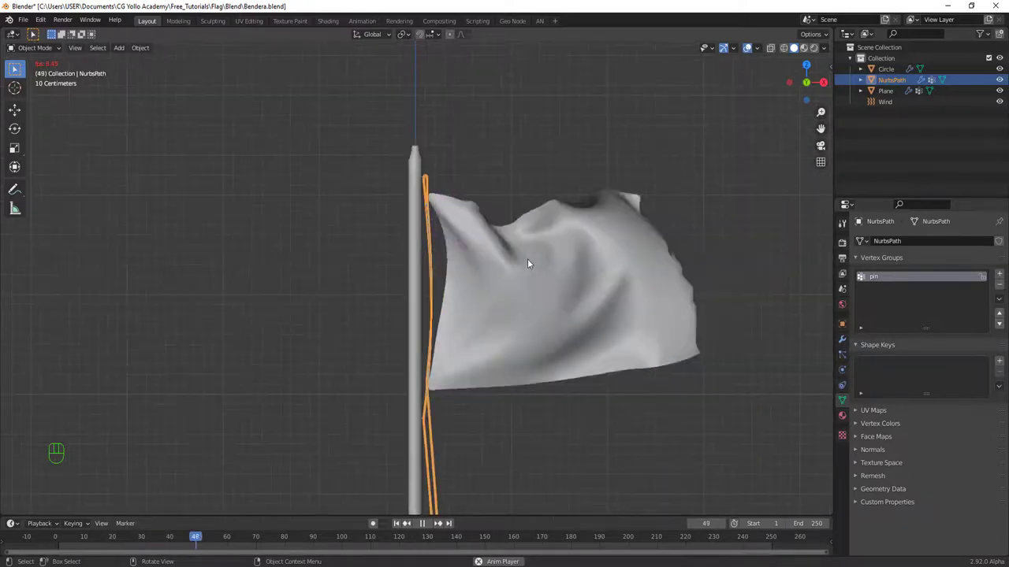
{"action": "left_click_drag", "start_coordinate": [481, 279], "coordinate": [474, 270]}
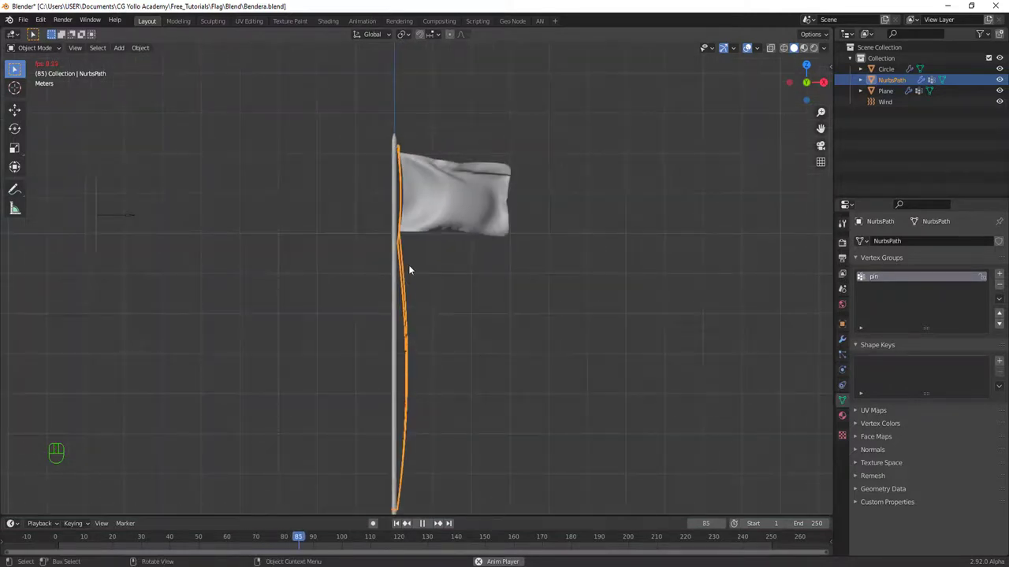
{"action": "key", "text": "space"}
{"action": "left_click_drag", "start_coordinate": [518, 246], "coordinate": [551, 342]}
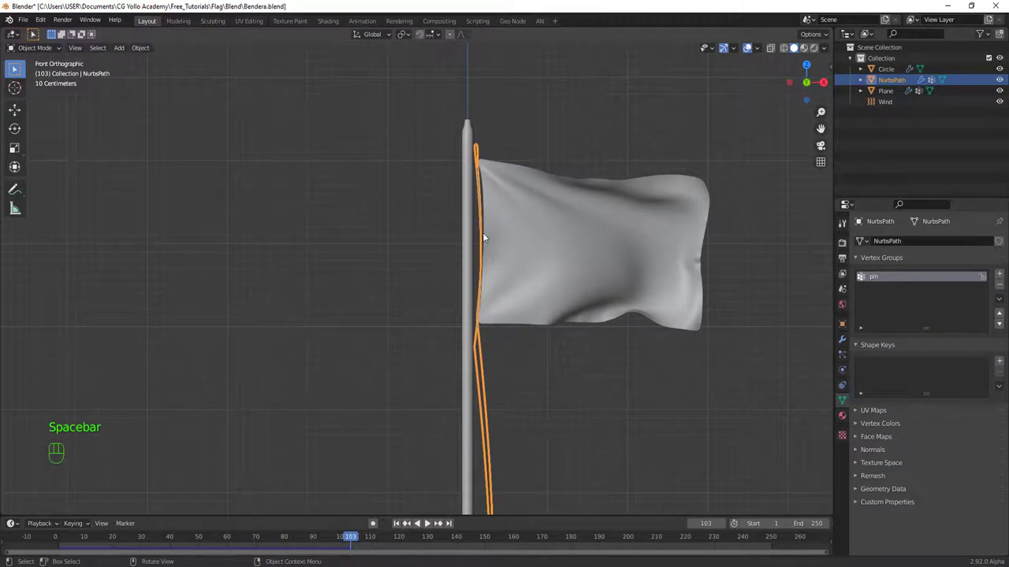
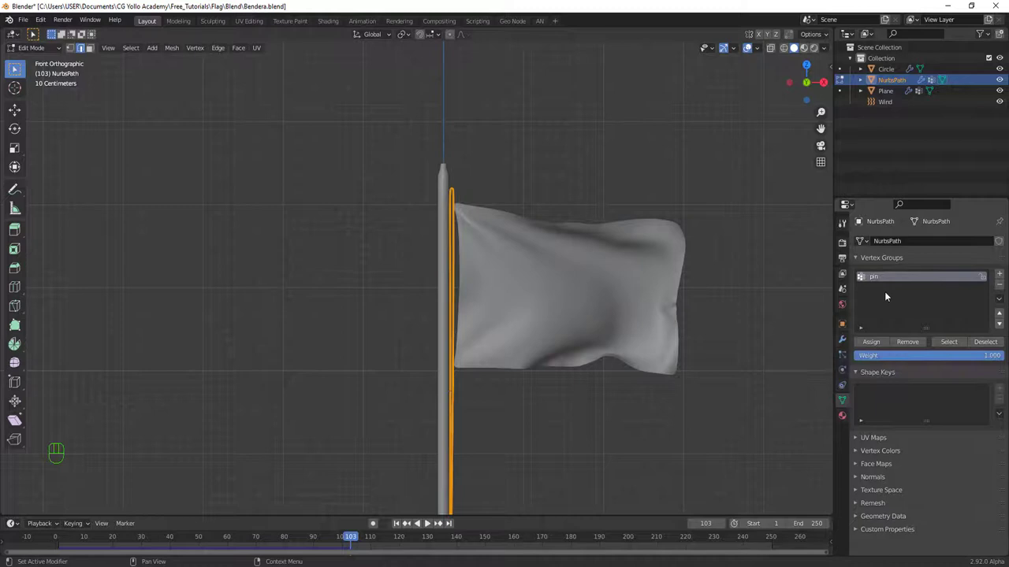
Step: Select the rope vertices assigned to the pin vertex group
{"action": "left_click", "coordinate": [994, 346]}
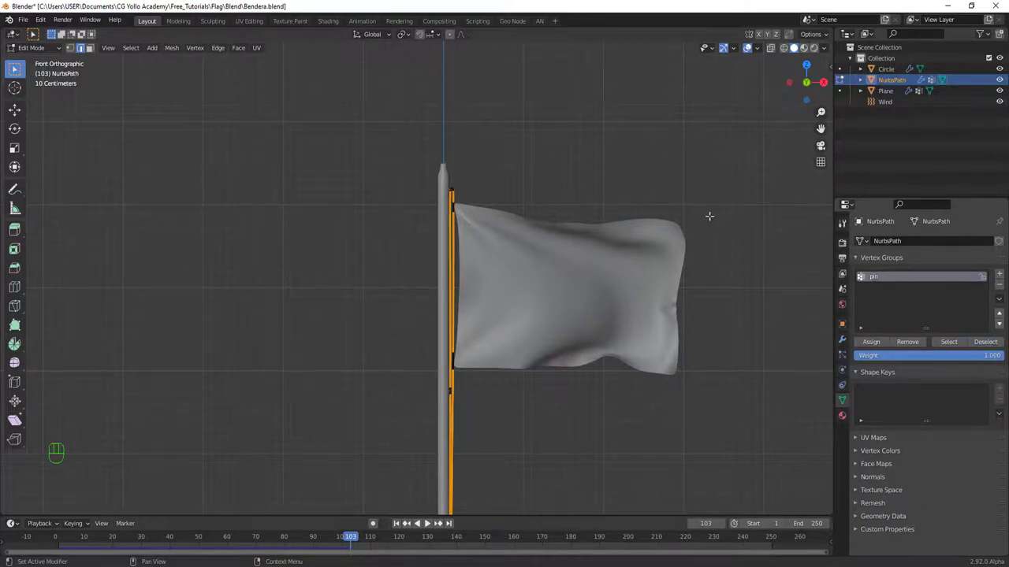
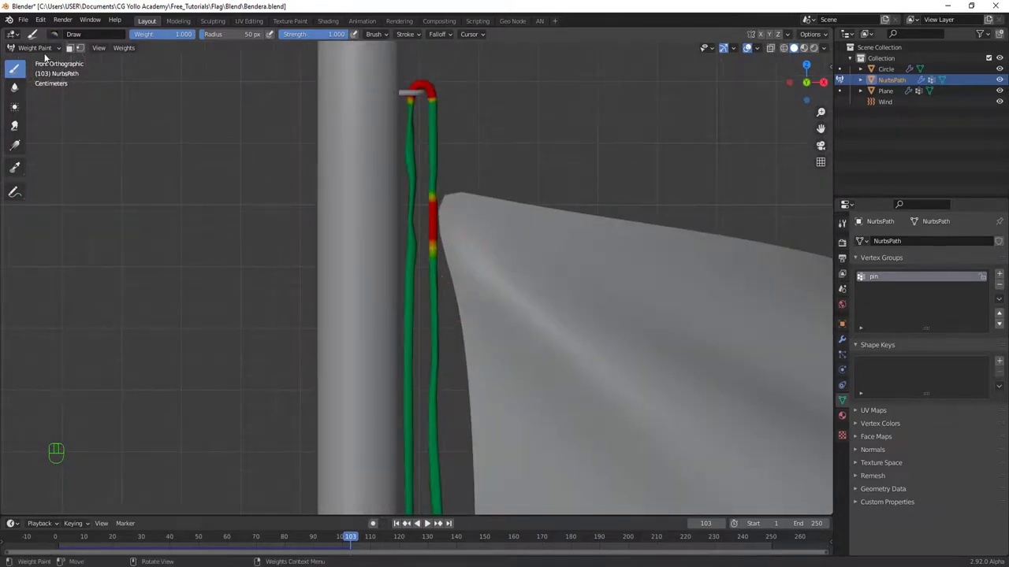
Step: Replay the simulation from frame 1 and pan down the rope to check it hangs along the pole
{"action": "left_click_drag", "start_coordinate": [47, 53], "coordinate": [37, 69]}
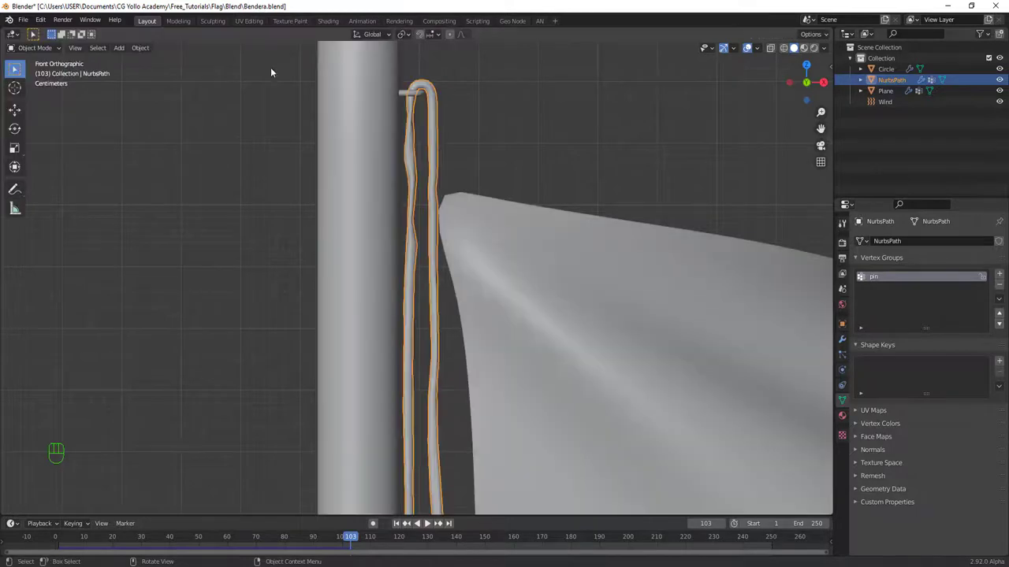
{"action": "middle_click", "coordinate": [432, 261]}
{"action": "key", "text": "shift+Left"}
{"action": "key", "text": "space"}
{"action": "middle_click", "coordinate": [478, 284]}
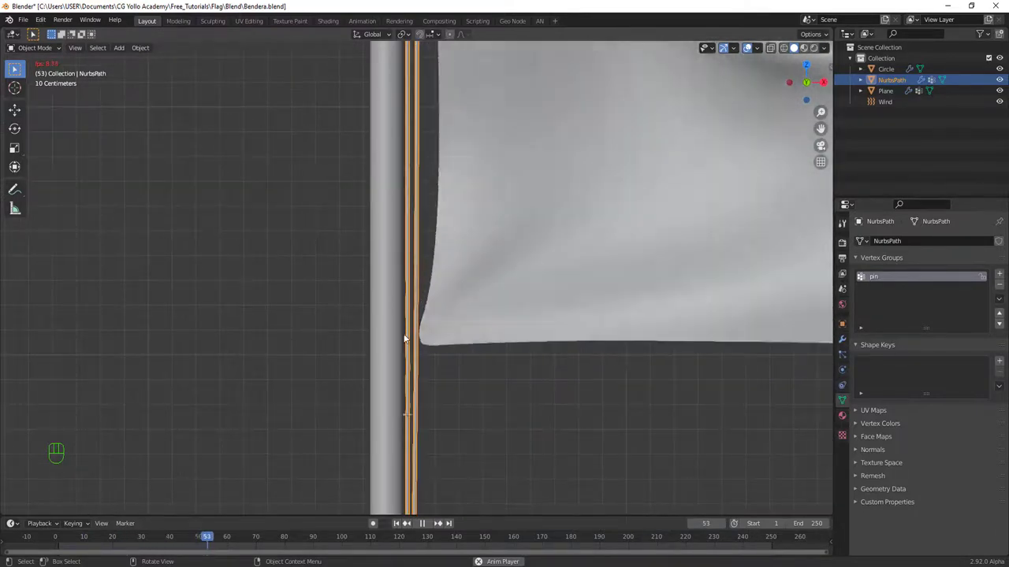
{"action": "left_click_drag", "start_coordinate": [424, 321], "coordinate": [432, 253]}
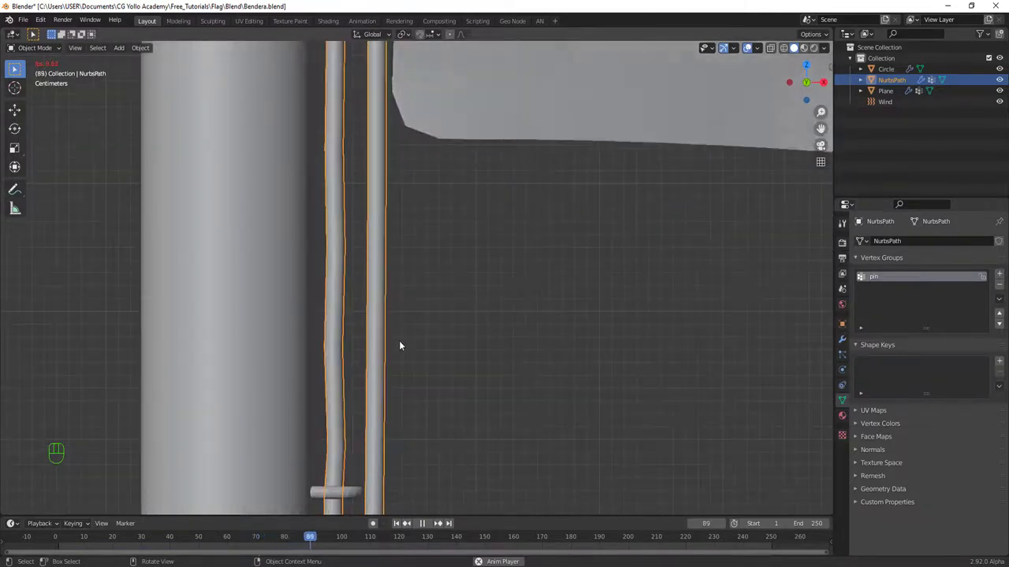
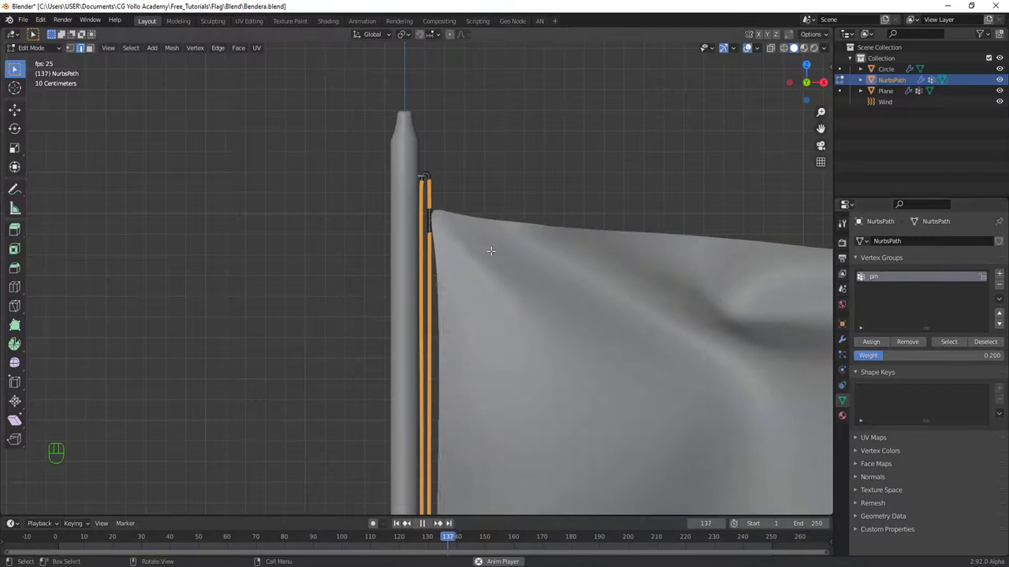
Step: Leave Edit Mode and restart the simulation, panning down the rope to inspect it
{"action": "key", "text": "Tab"}
{"action": "key", "text": "shift+Left"}
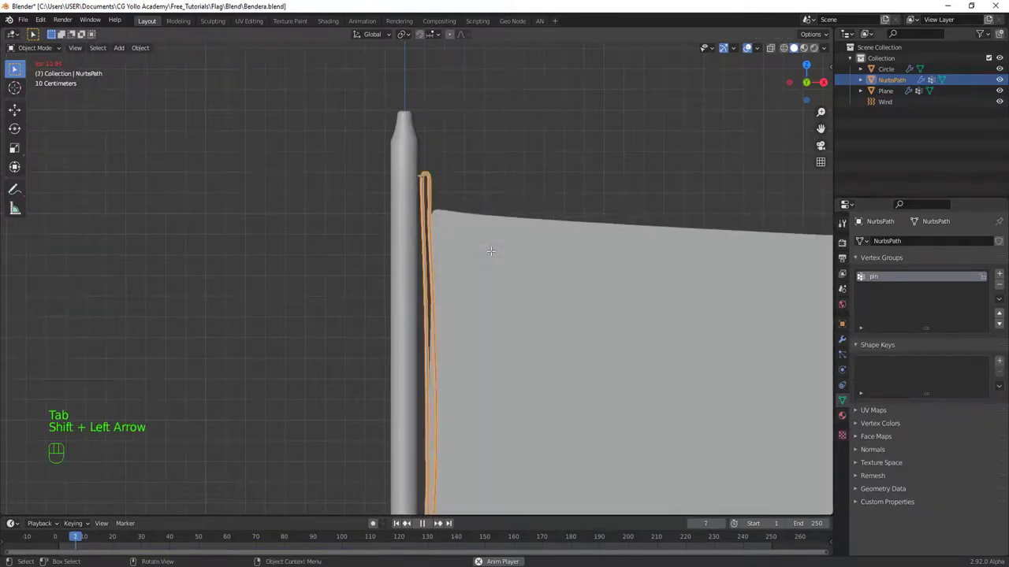
{"action": "middle_click", "coordinate": [450, 197]}
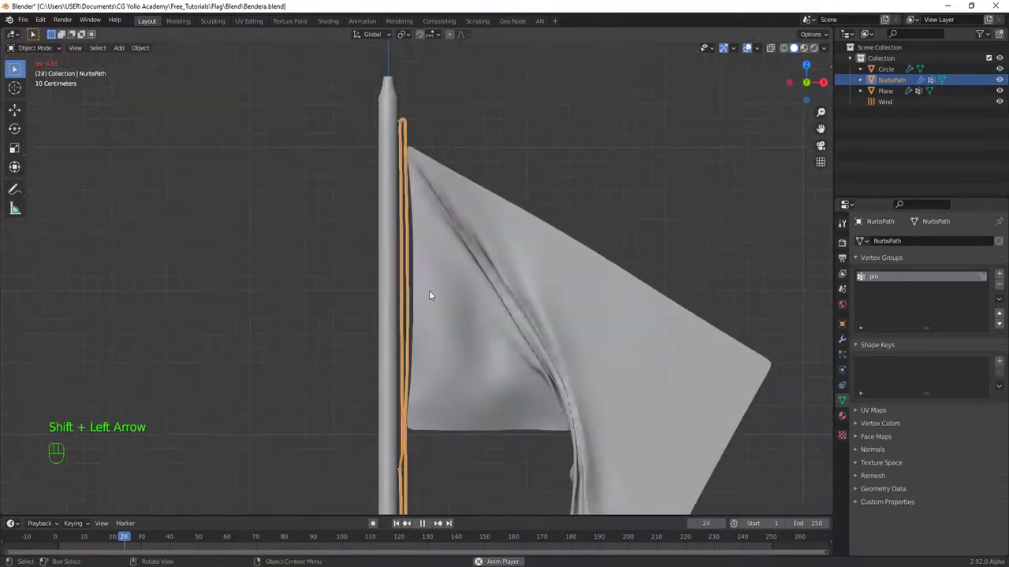
{"action": "middle_click", "coordinate": [428, 224]}
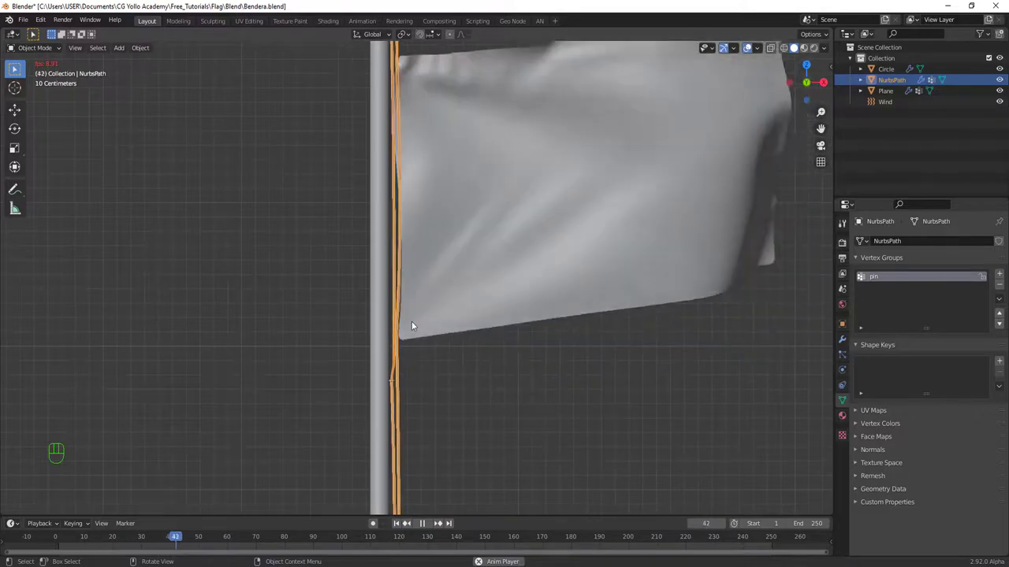
{"action": "left_click_drag", "start_coordinate": [409, 288], "coordinate": [397, 364]}
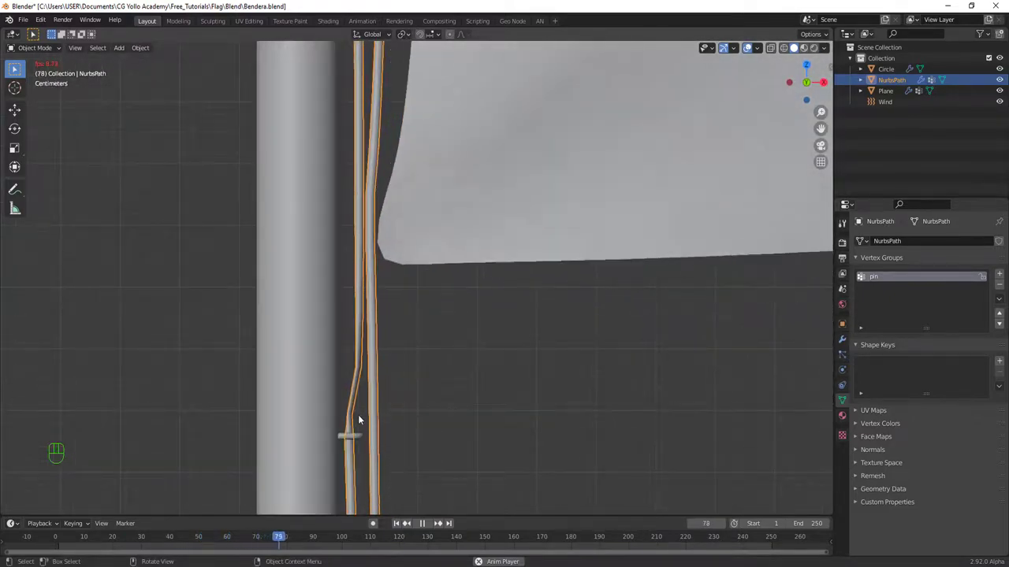
Step: Stop playback at the first frame and return to editing the rope's lower section
{"action": "key", "text": "Tab"}
{"action": "key", "text": "Tab"}
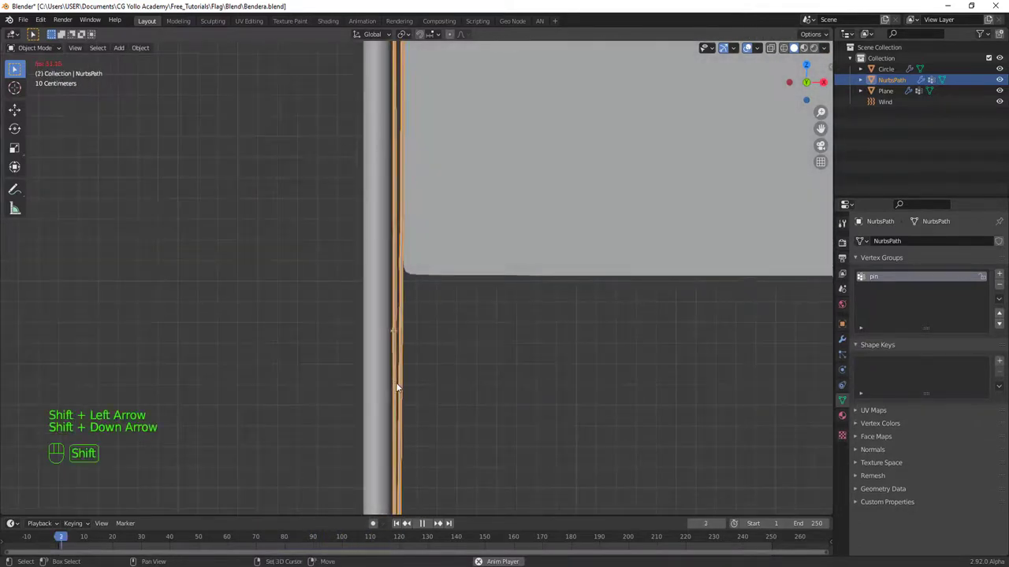
{"action": "key", "text": "shift+Left"}
{"action": "key", "text": "shift+Down"}
{"action": "key", "text": "space"}
{"action": "middle_click", "coordinate": [425, 253]}
{"action": "key", "text": "Tab"}
Step: Cut three edge loops into the rope near its small crossbar
{"action": "key", "text": "ctrl+r"}
{"action": "key", "text": "ctrl+r"}
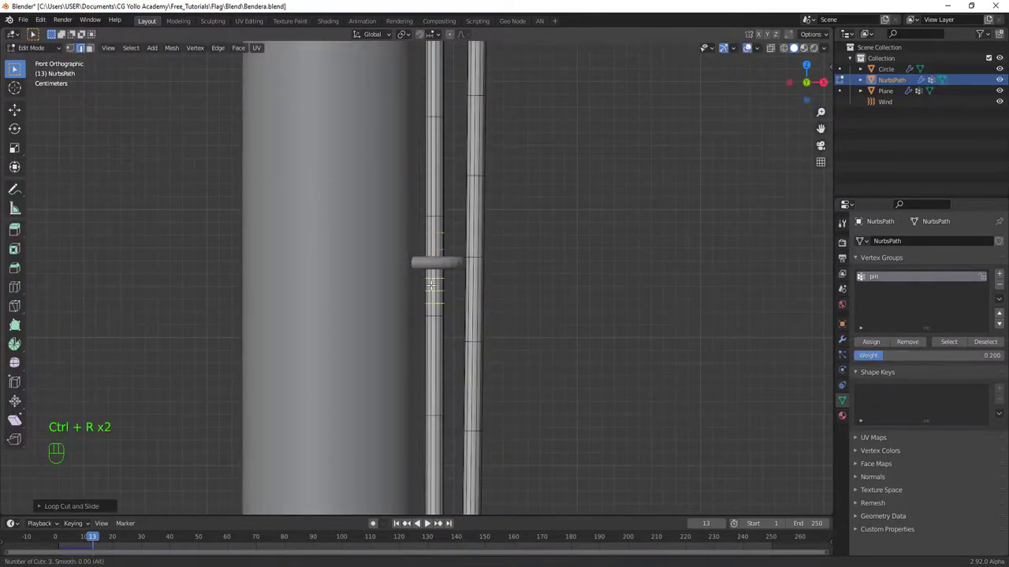
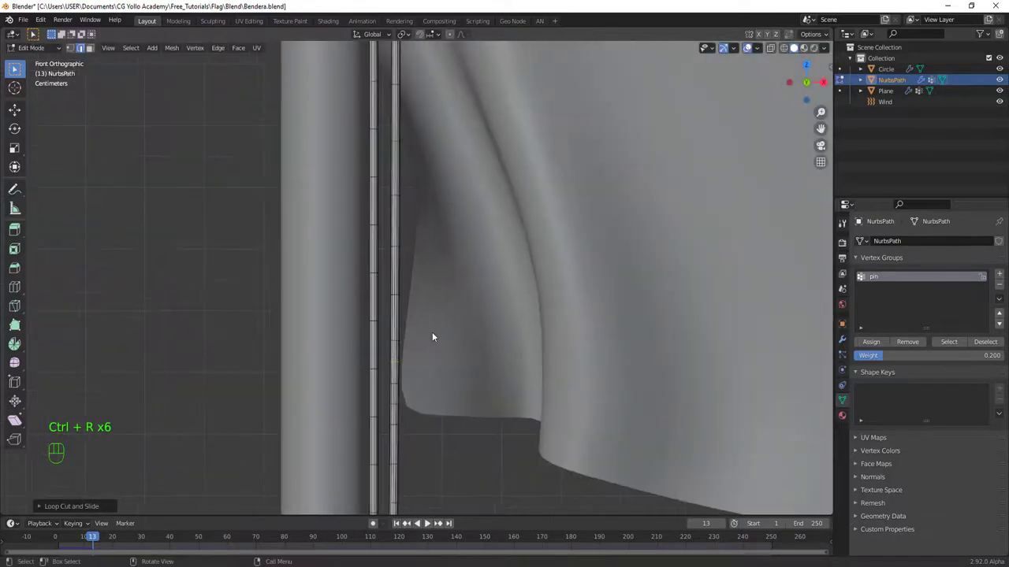
Step: Return to Object Mode and replay the simulation from the start to watch the flag blow
{"action": "left_click_drag", "start_coordinate": [479, 302], "coordinate": [477, 316]}
{"action": "left_click_drag", "start_coordinate": [462, 324], "coordinate": [468, 338]}
{"action": "key", "text": "shift+Left"}
{"action": "key", "text": "space"}
{"action": "left_click_drag", "start_coordinate": [466, 226], "coordinate": [471, 181]}
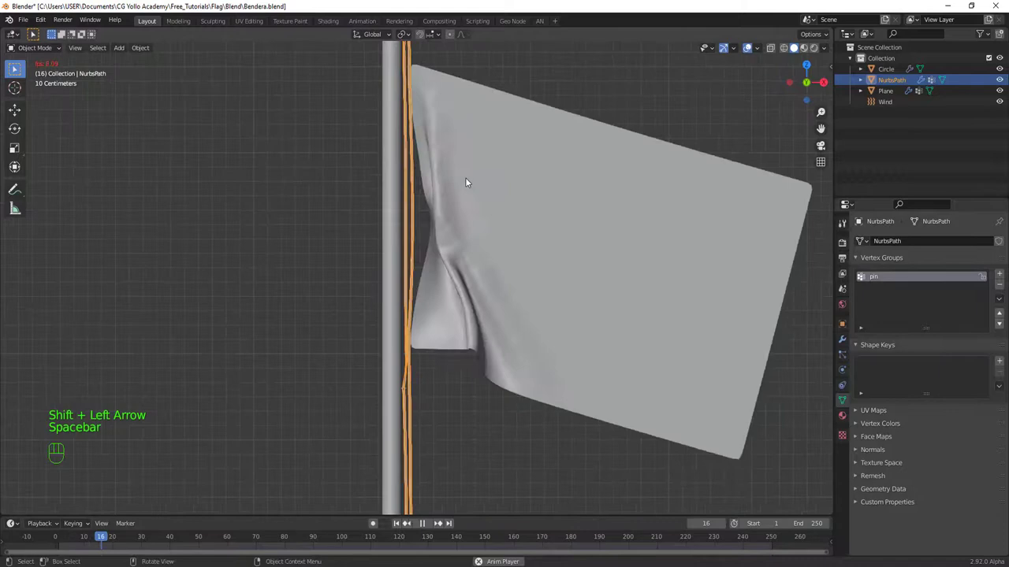